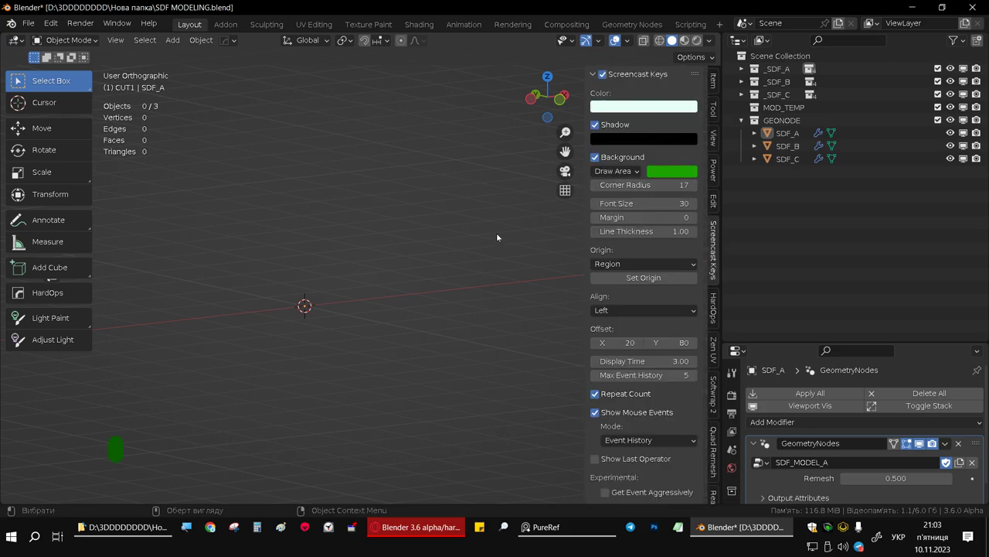
Step: Hide the Screencast Keys sidebar and deselect everything in the empty scene
key("m")
left_click(470, 283)
key("n")
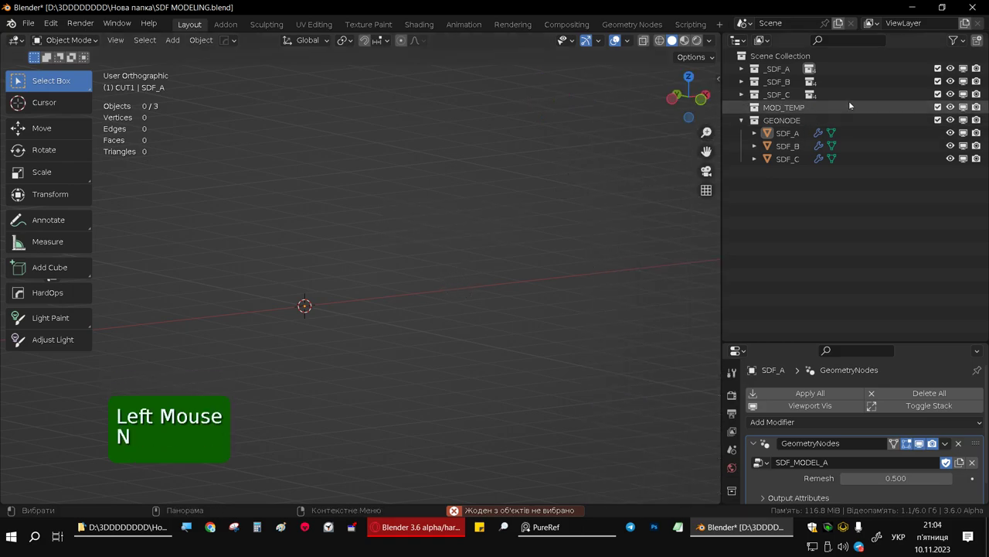
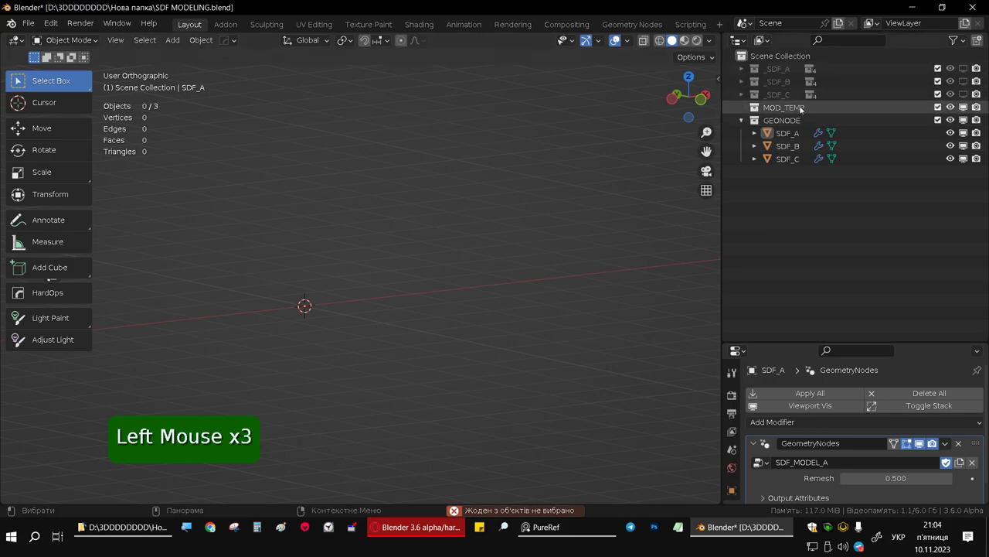
Step: Make MOD_TEMP the active collection and add a new cube to it
left_click(807, 108)
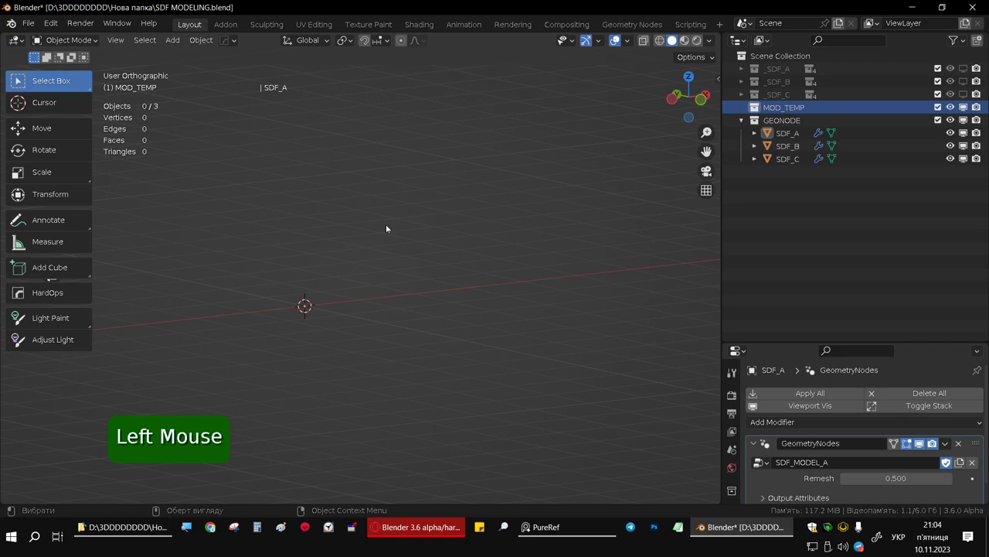
key("shift+a")
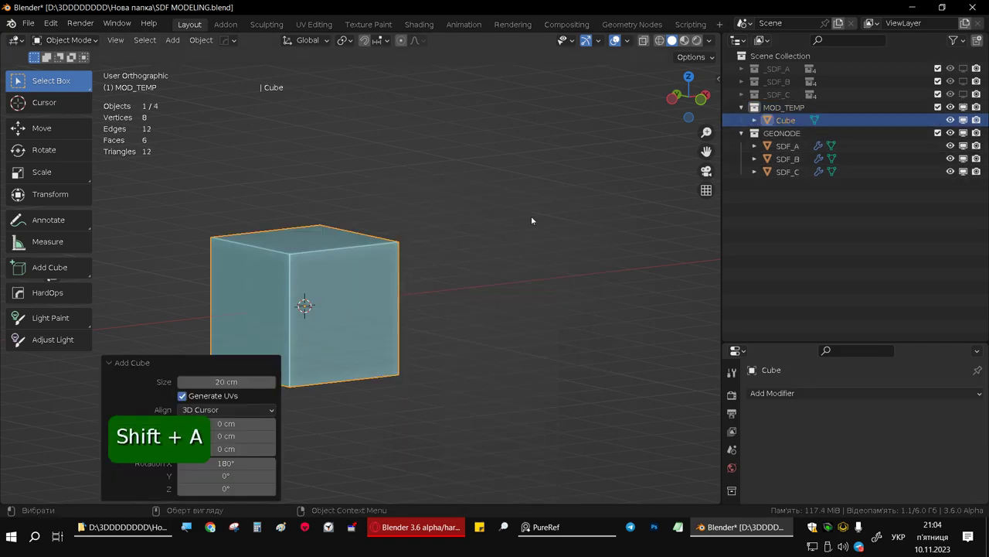
middle_click(277, 270)
middle_click(360, 248)
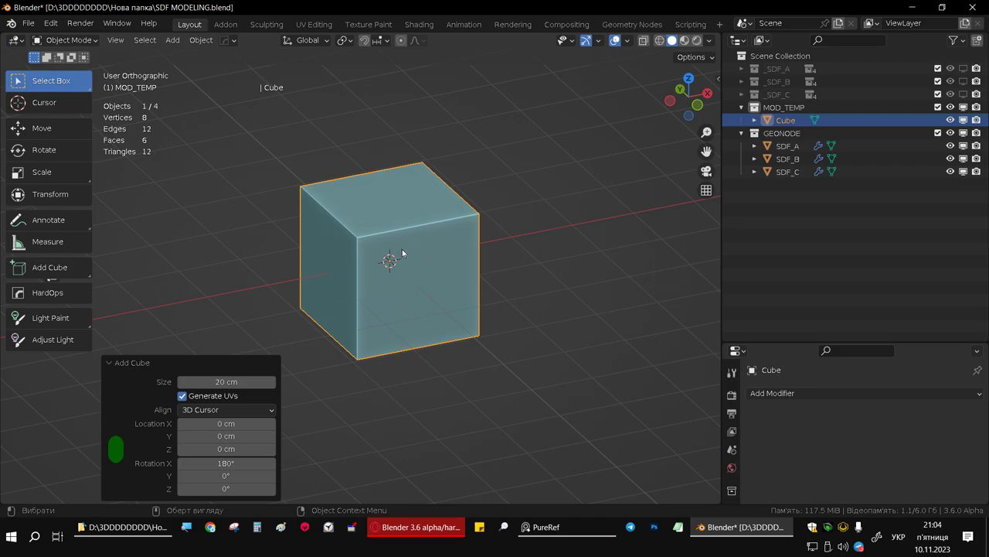
Step: Reshape the cube into a stepped block with a smaller box protruding from its front
key("s")
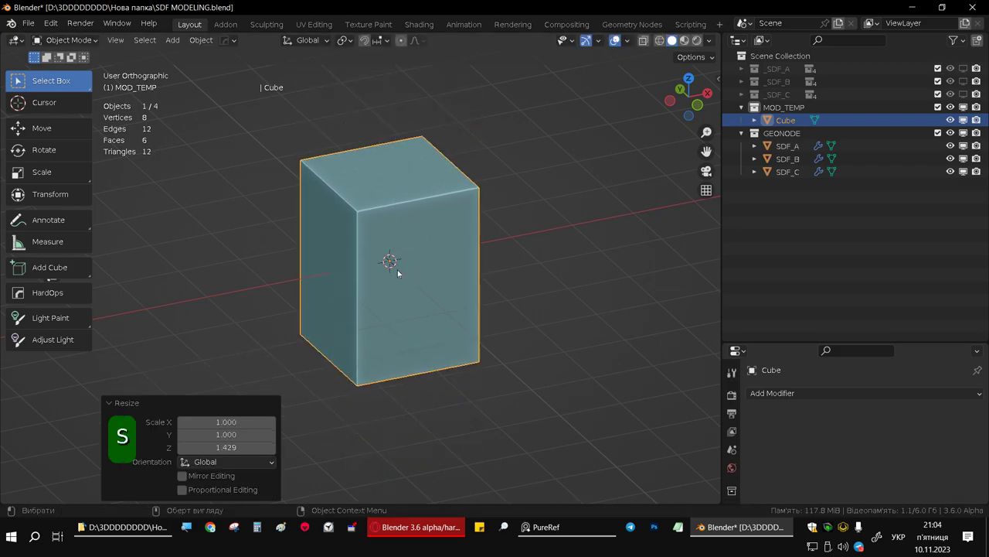
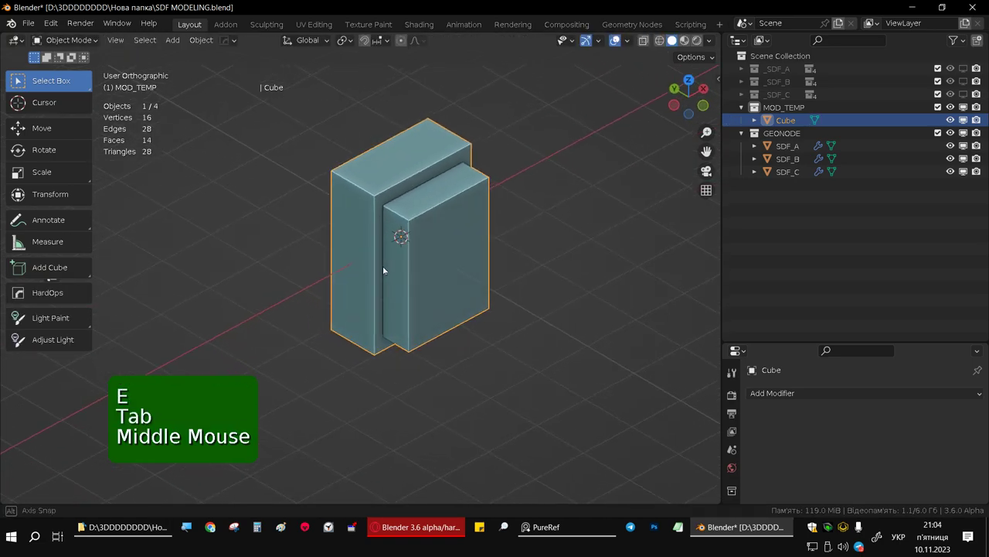
scroll("down", 3)
scroll("up", 3)
key("ctrl+a")
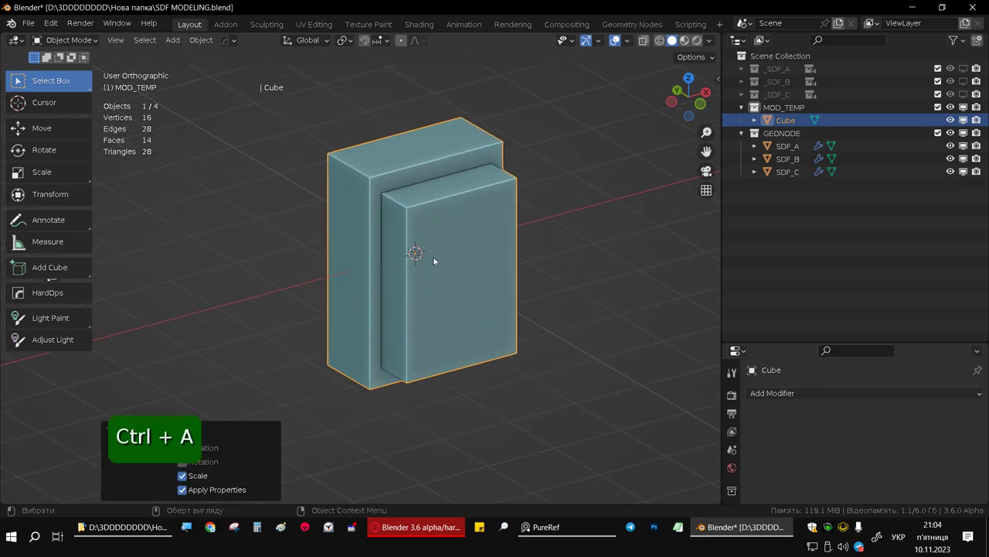
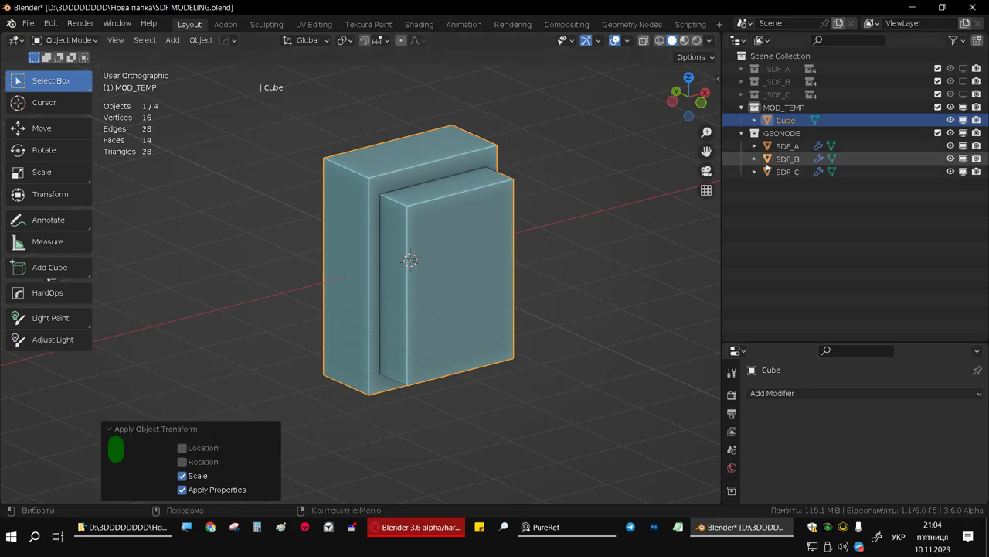
key("m")
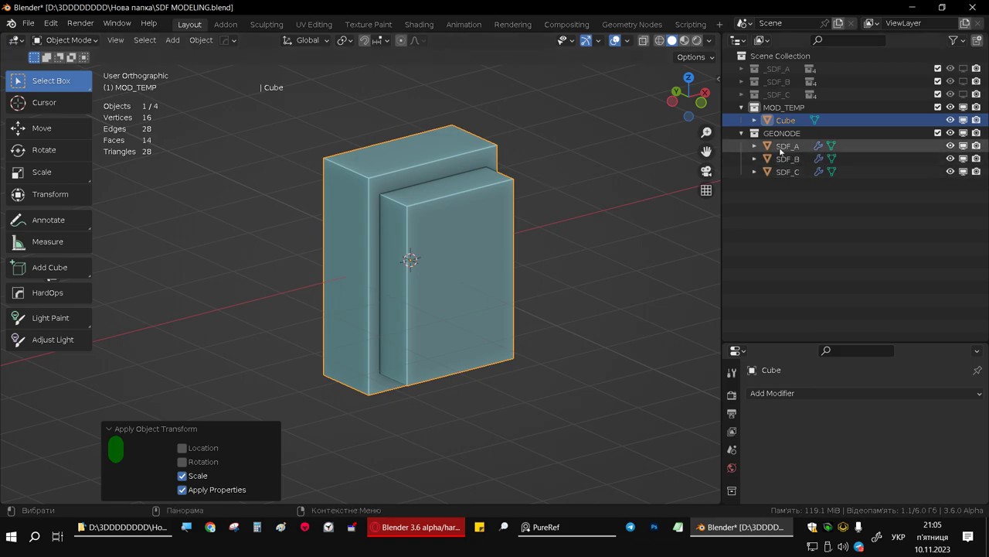
Step: Check SDF_A's node settings, then move the stepped block into the _SDF_A collection
left_click(783, 148)
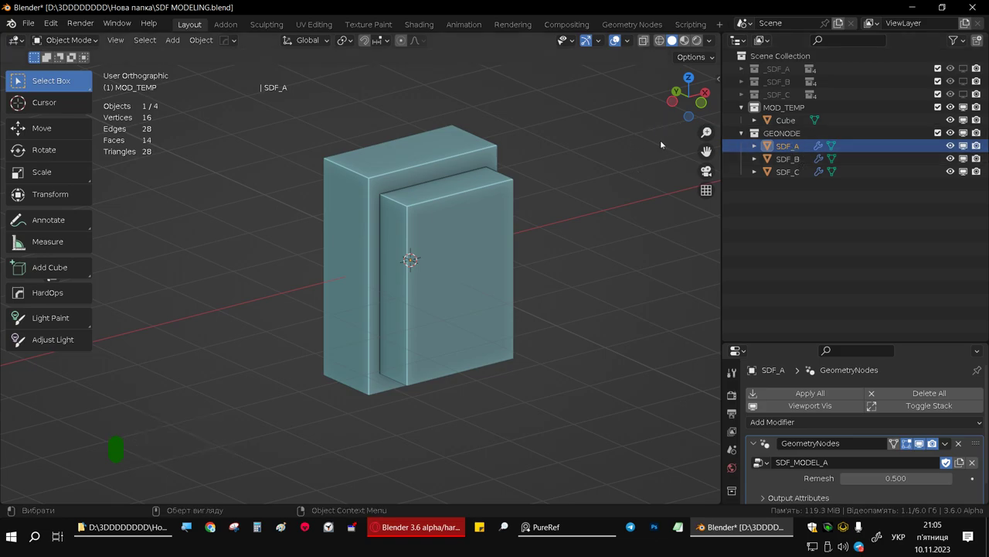
left_click(458, 213)
key("m")
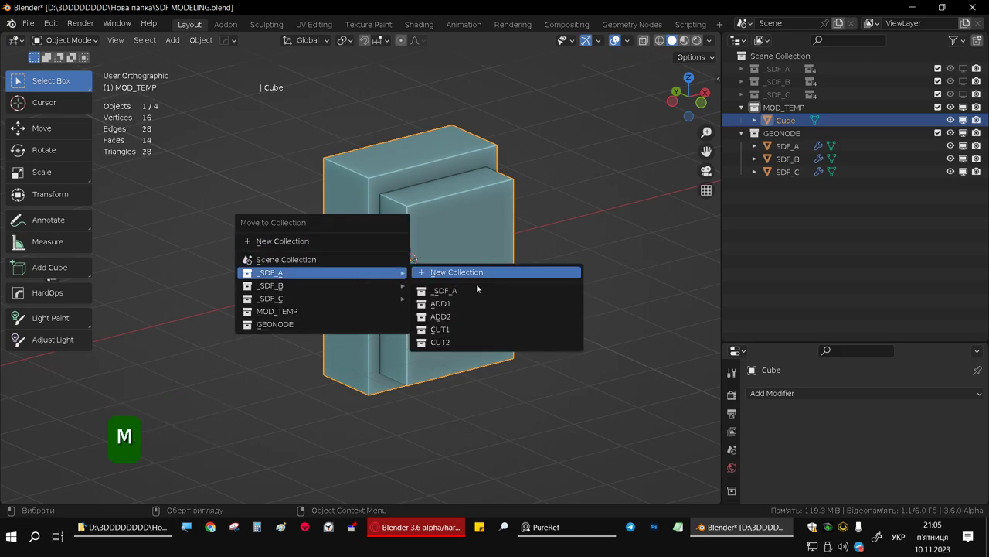
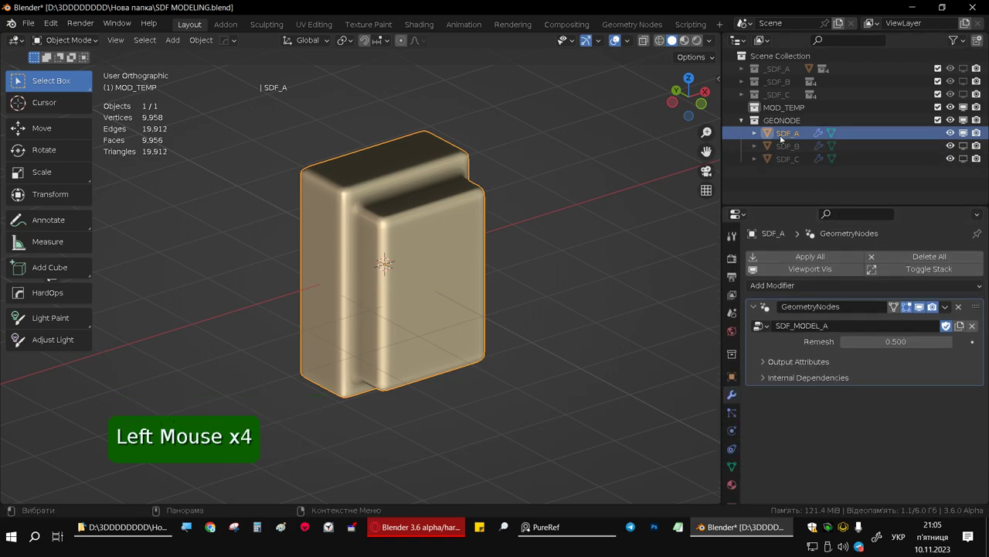
Step: Orbit around the blended SDF_A model to inspect its rounded shape from several angles
middle_click(431, 208)
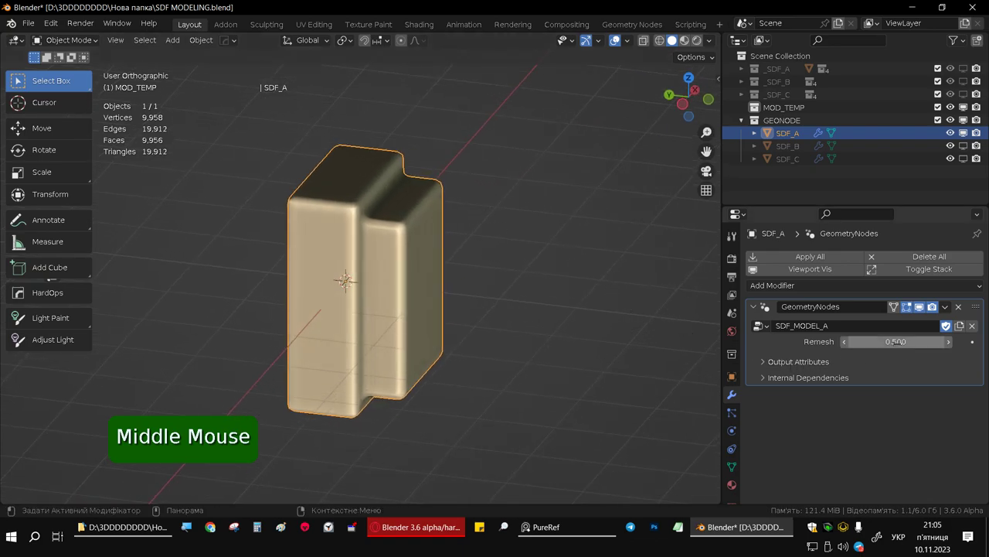
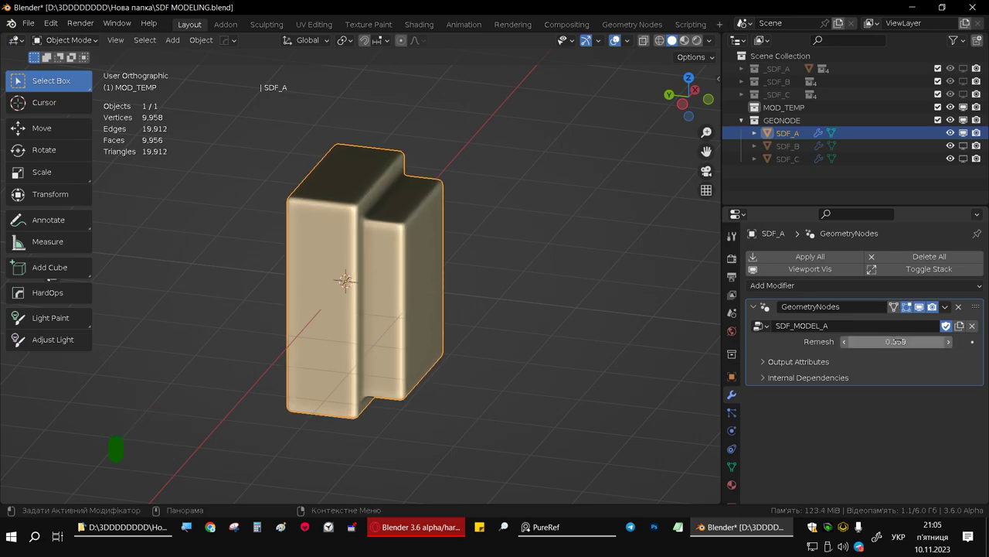
middle_click(334, 233)
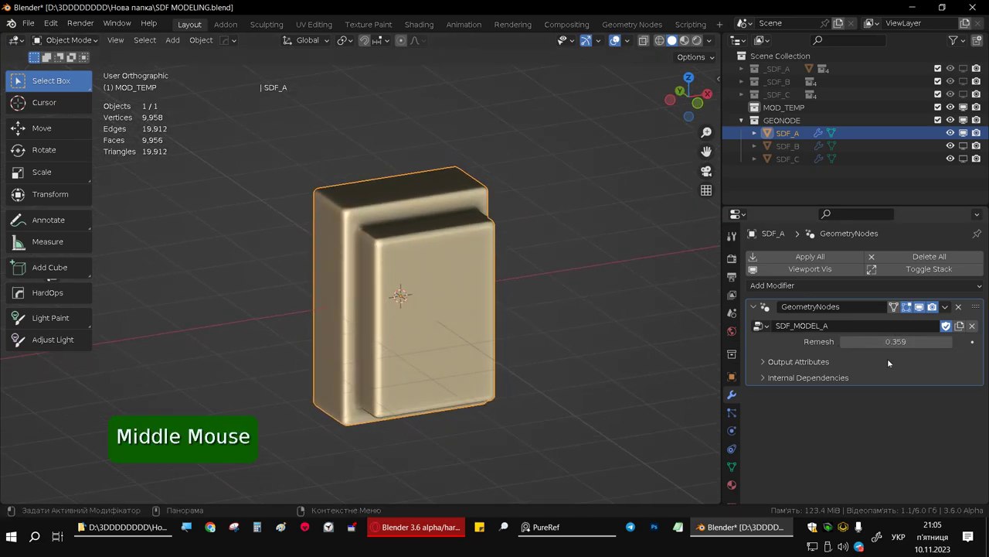
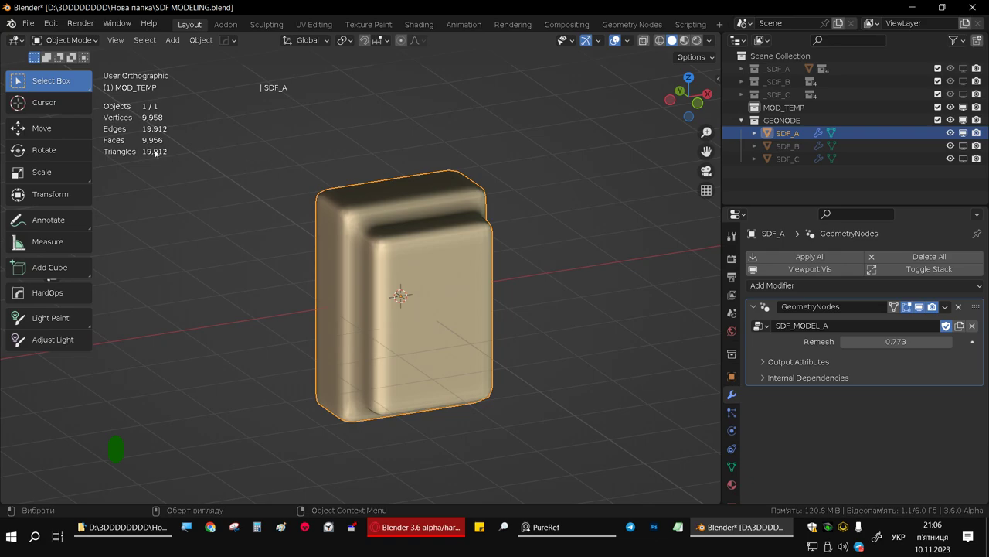
middle_click(400, 233)
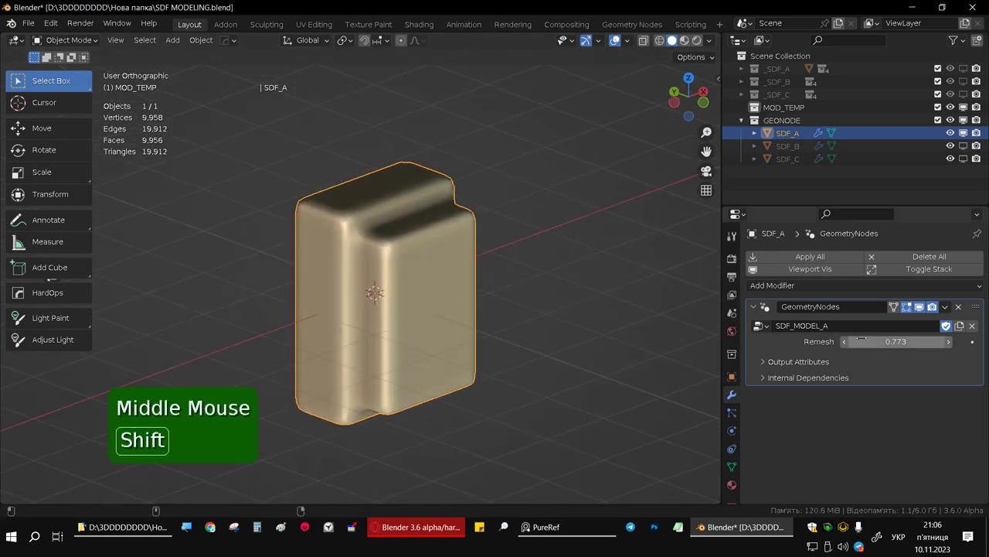
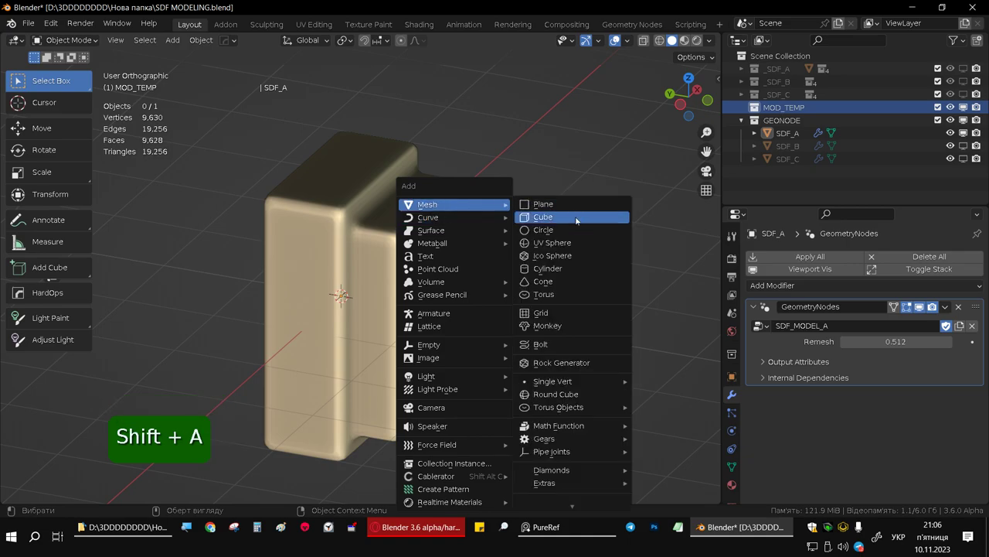
Step: Add a cube, tilt it on top of the block and move it into the ADD1 collection
key("s")
middle_click(378, 249)
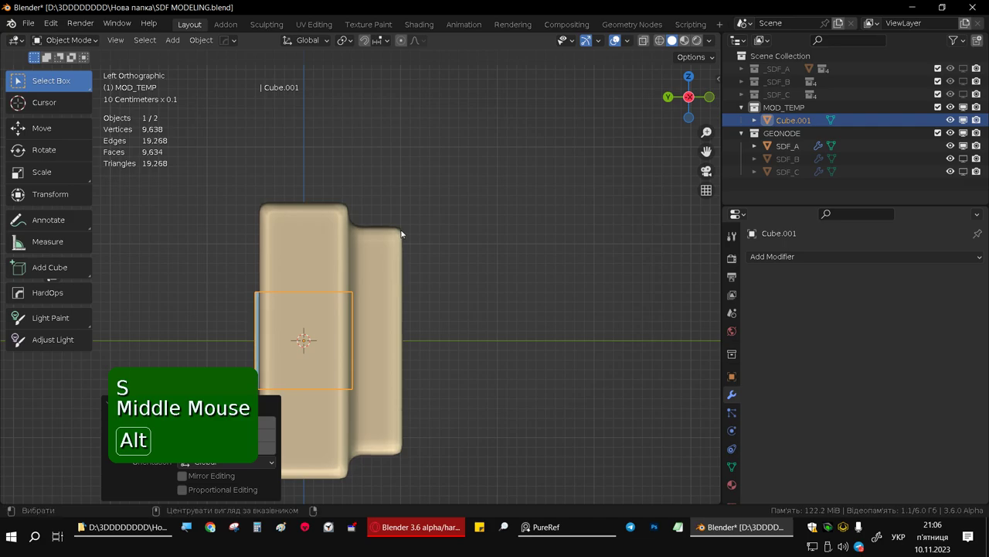
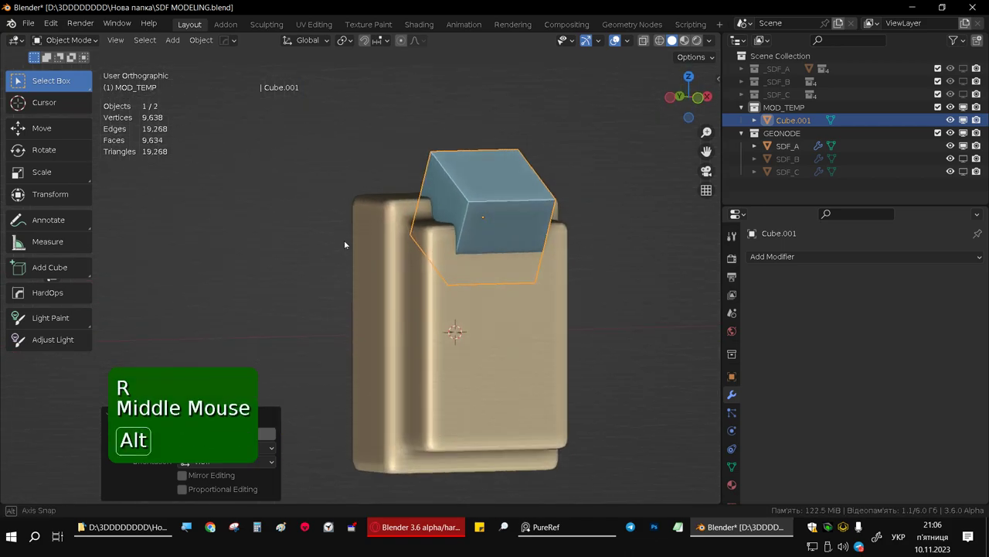
key("g")
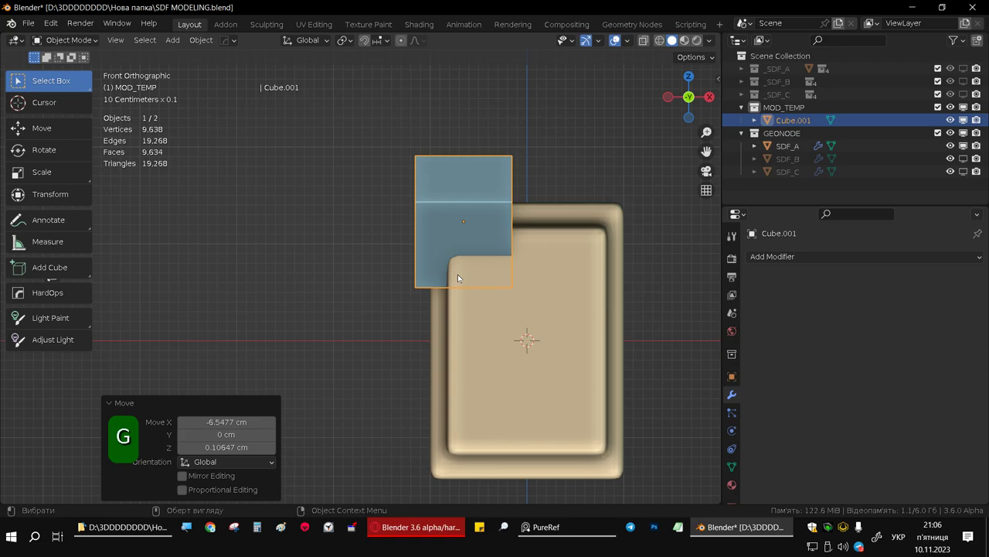
middle_click(444, 263)
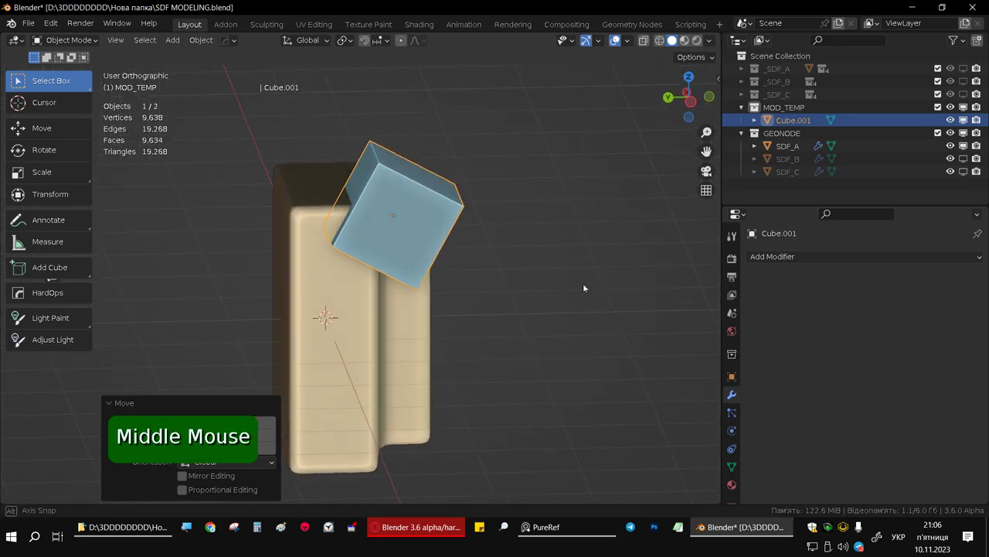
key("m")
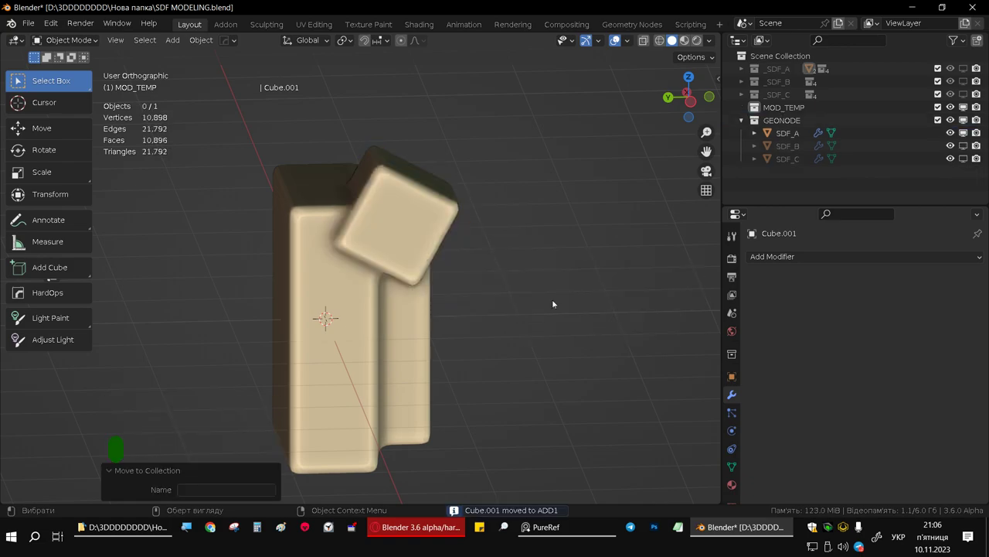
middle_click(334, 192)
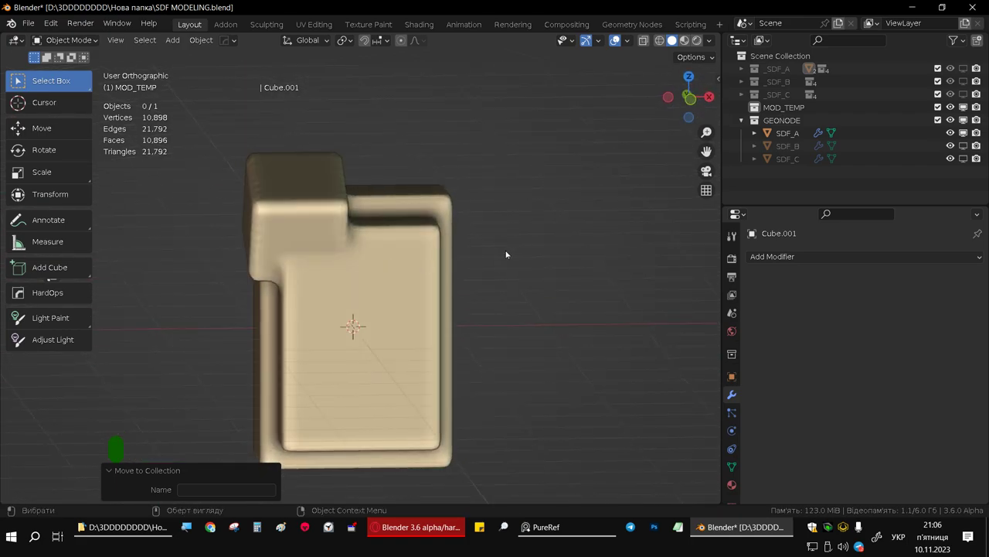
Step: Add a cylinder, shrink it and turn it to face the front beside the model
key("shift+a")
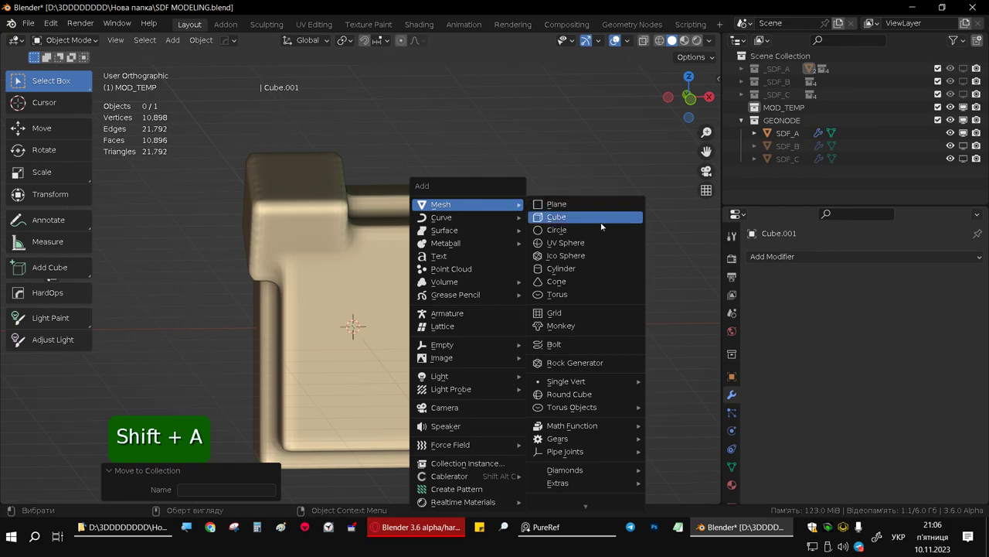
middle_click(339, 260)
middle_click(422, 265)
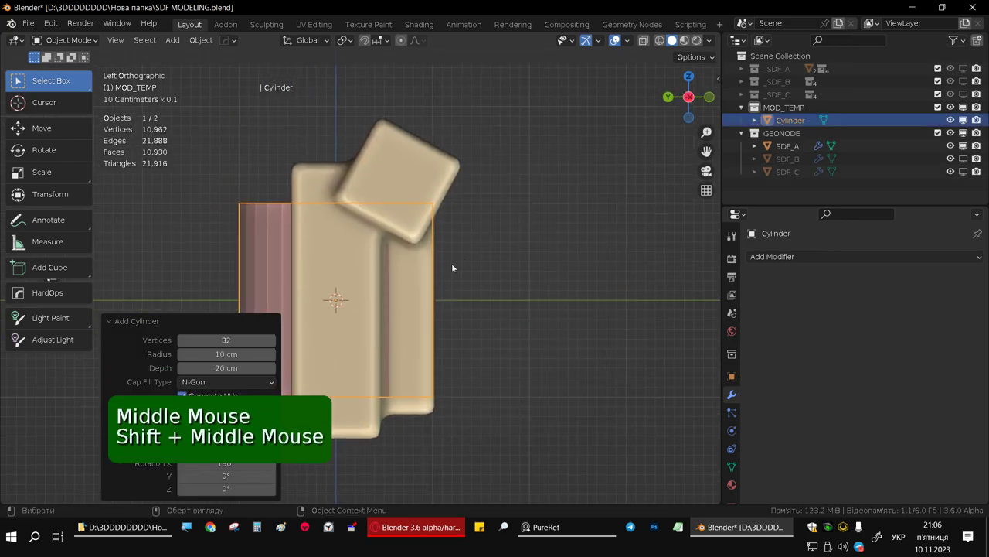
key("g")
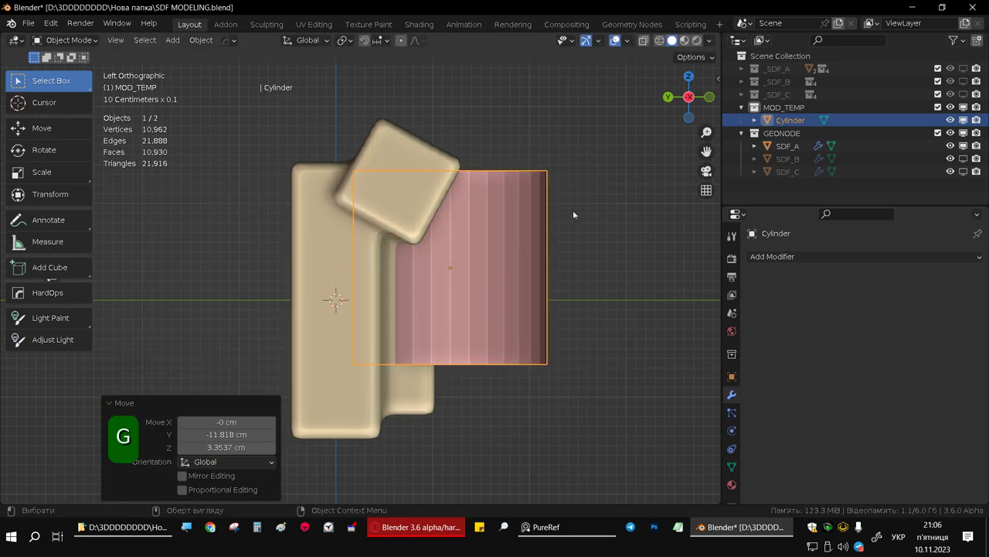
key("s")
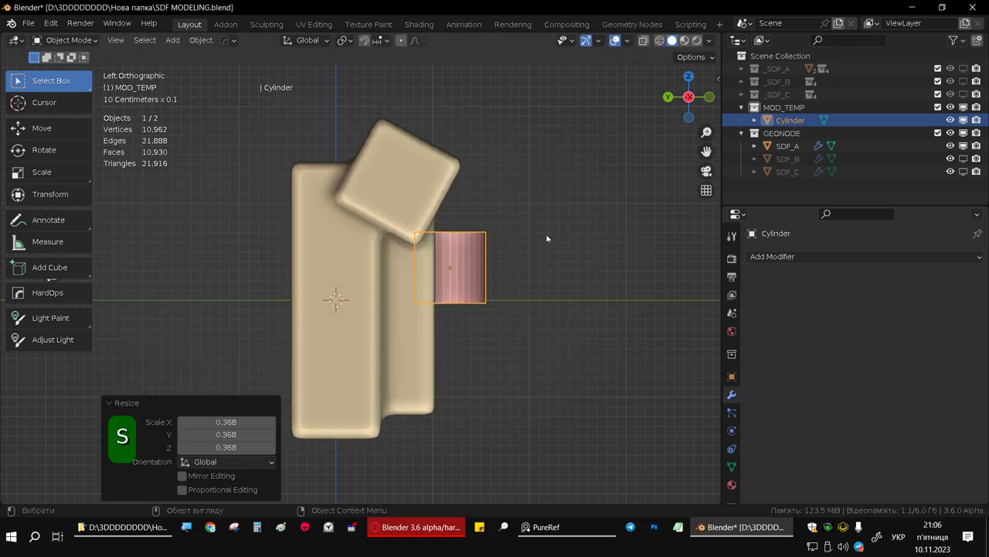
key("r")
middle_click(415, 238)
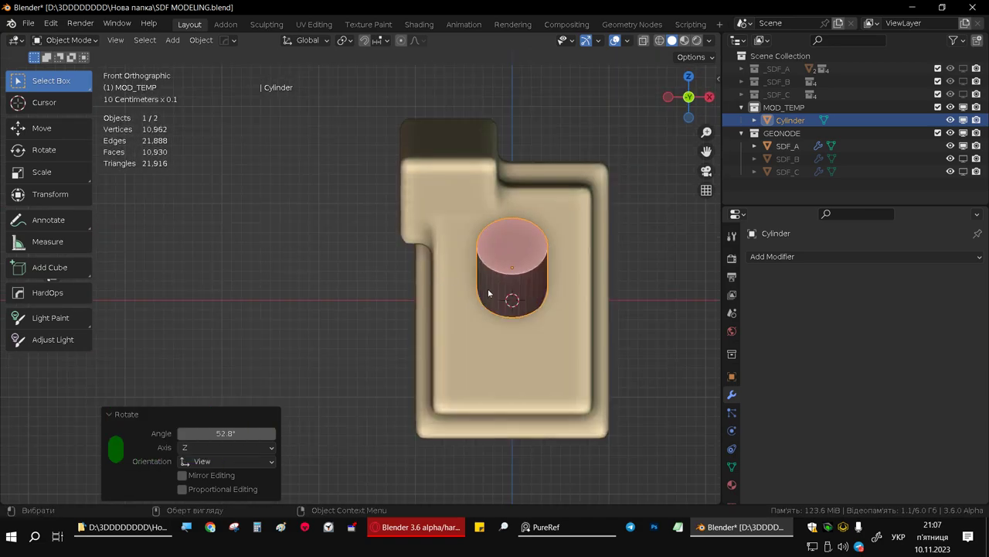
Step: Place and rotate the cylinder so it presses into the tilted cube, checking from several angles
key("g")
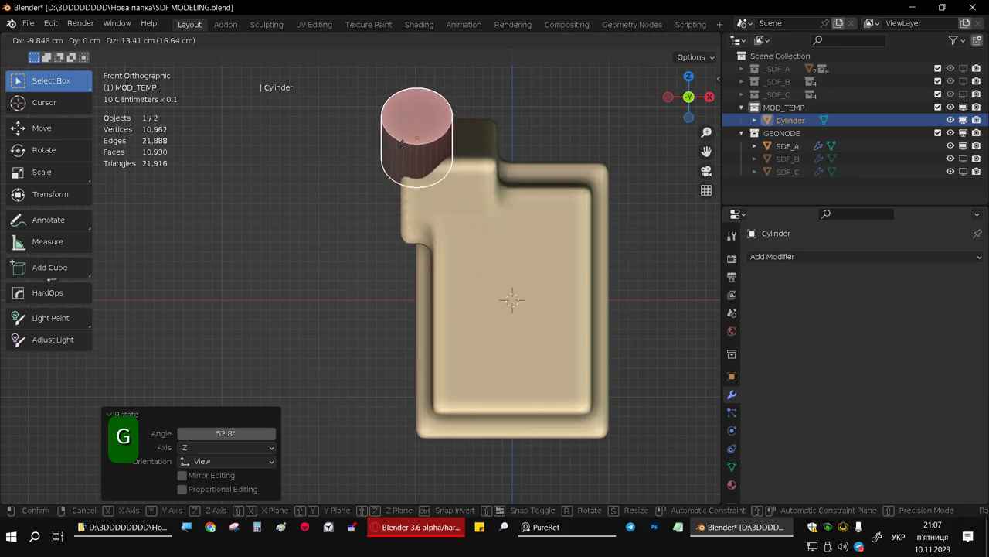
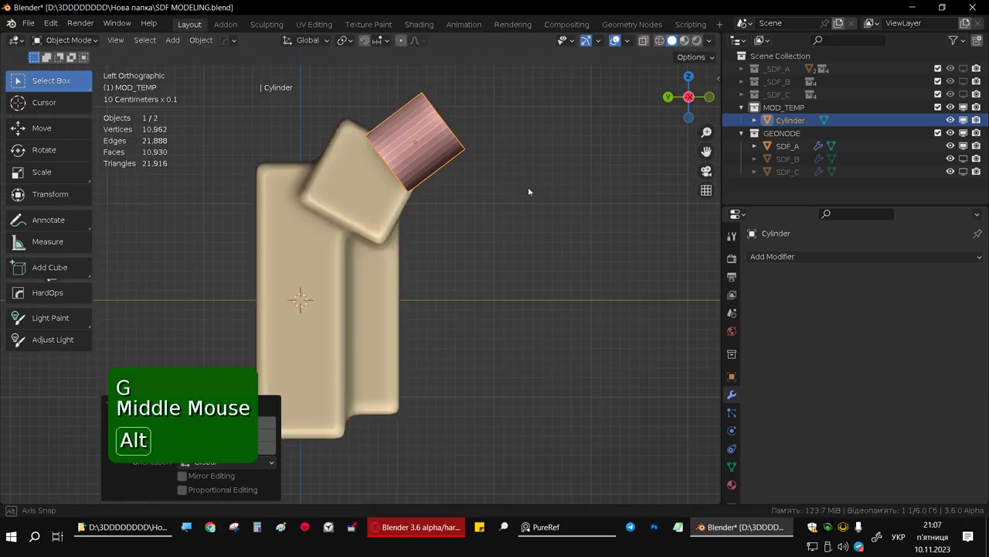
key("g")
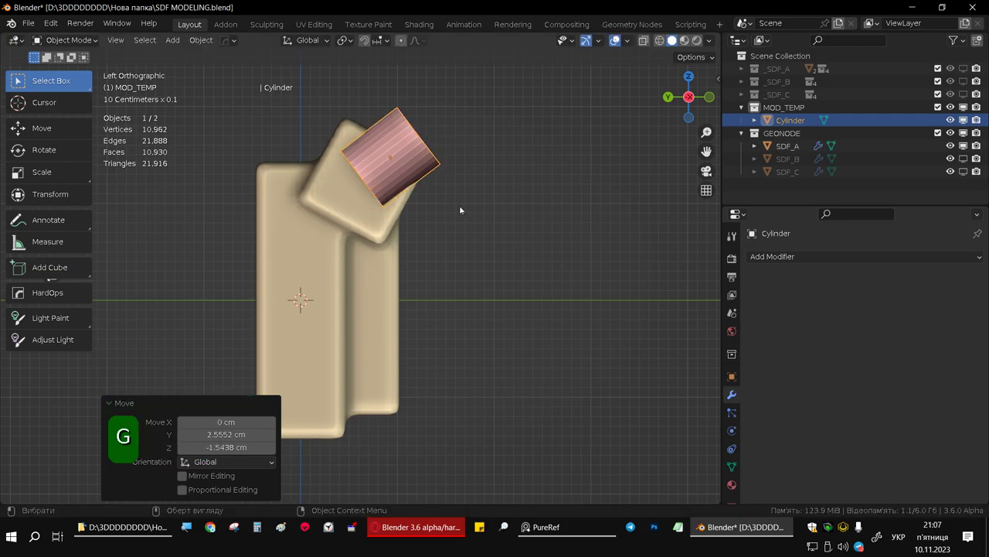
middle_click(360, 171)
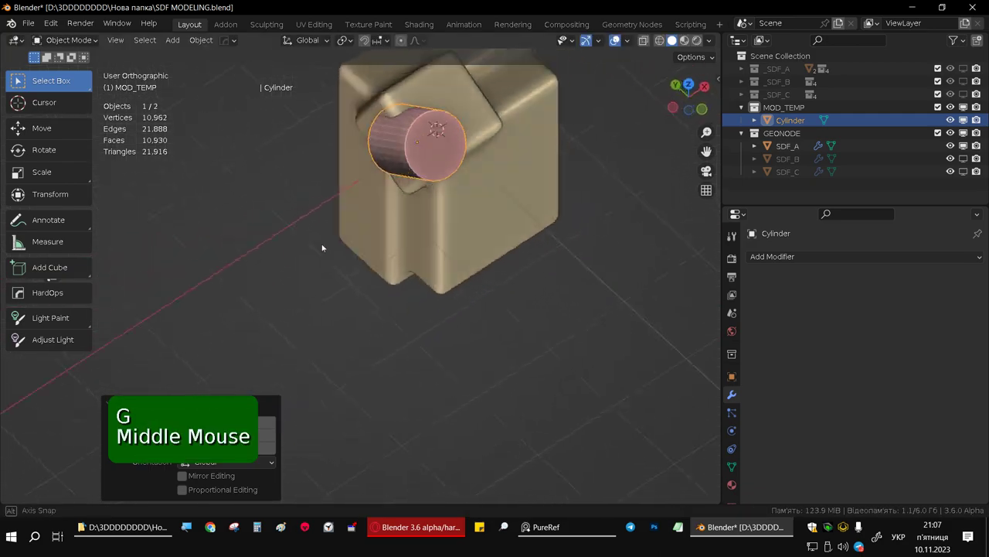
middle_click(419, 214)
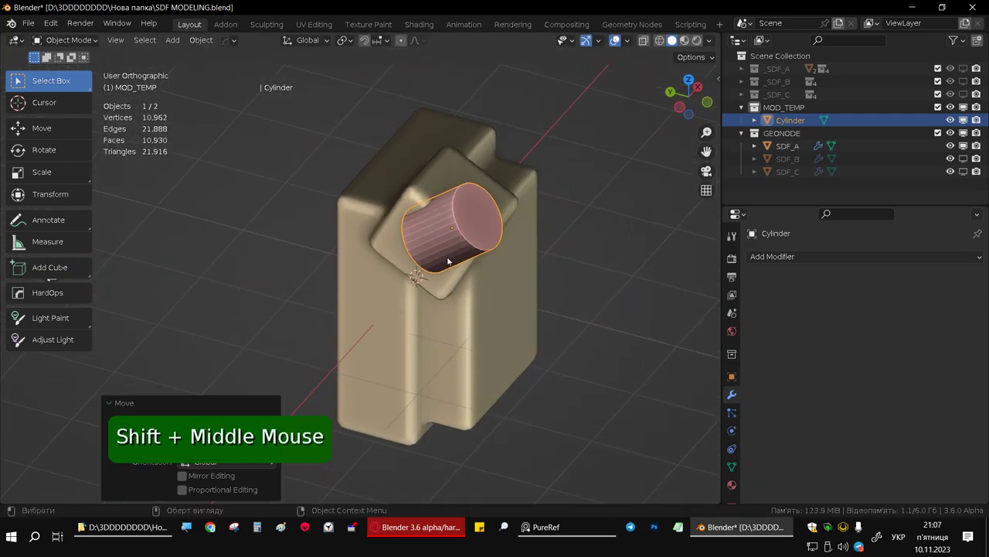
Step: Move the cylinder into _SDF_A's CUT1 collection so it carves a rounded groove
key("m")
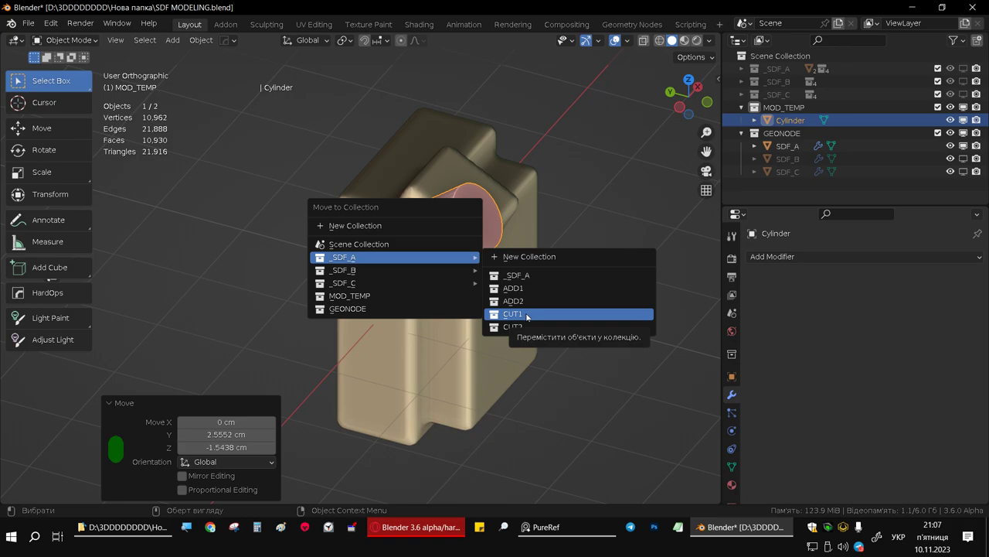
middle_click(431, 202)
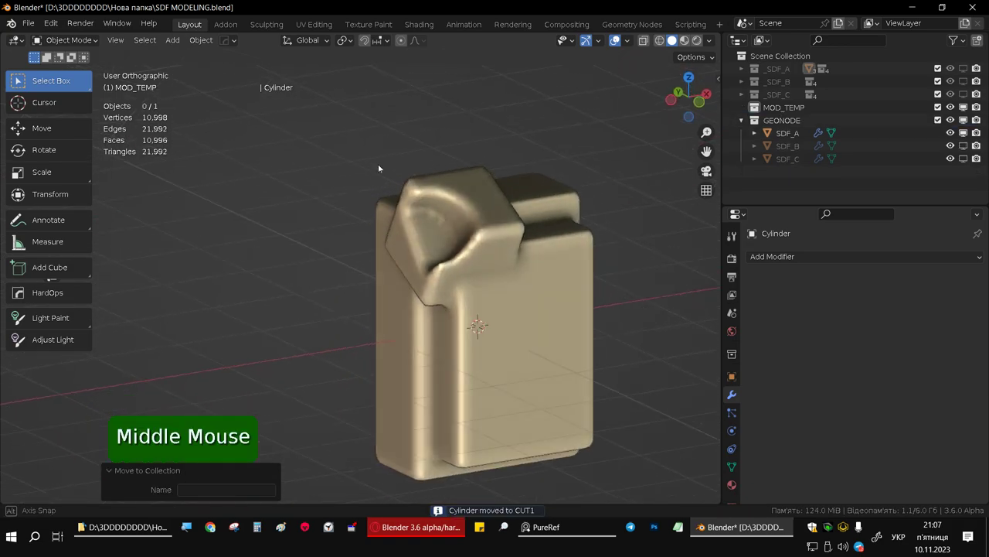
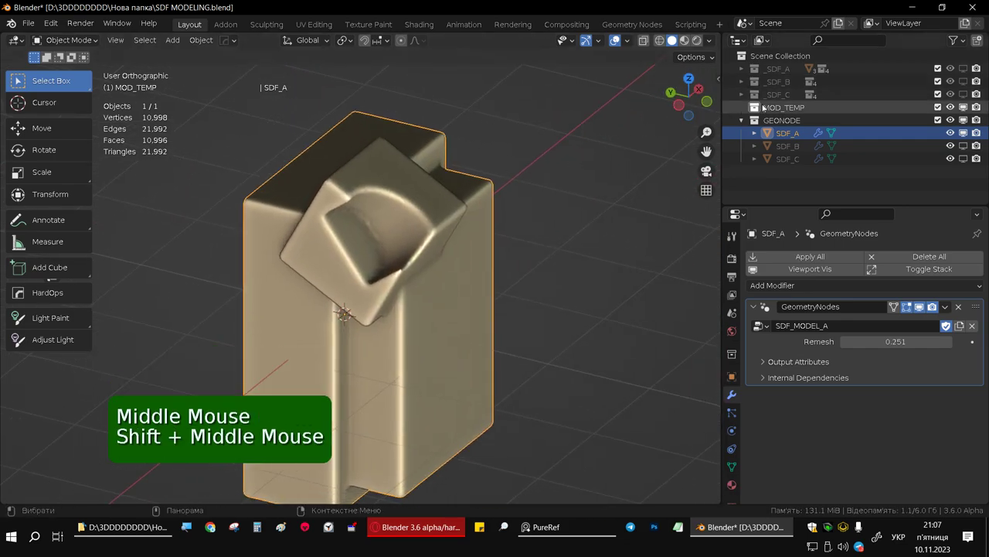
Step: Refresh the SDF_A block so its remeshed surface becomes denser, around 46,000 vertices
left_click(443, 225)
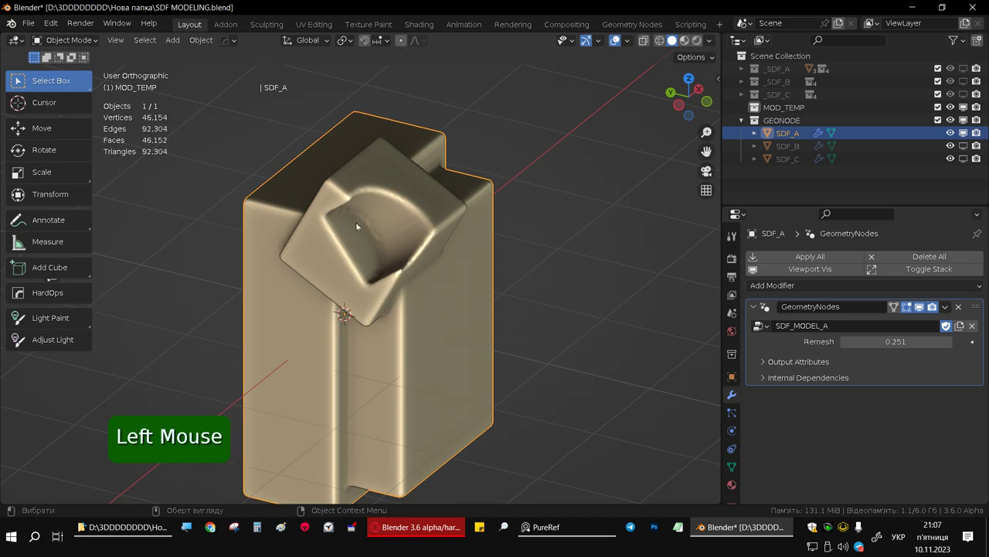
left_click(431, 219)
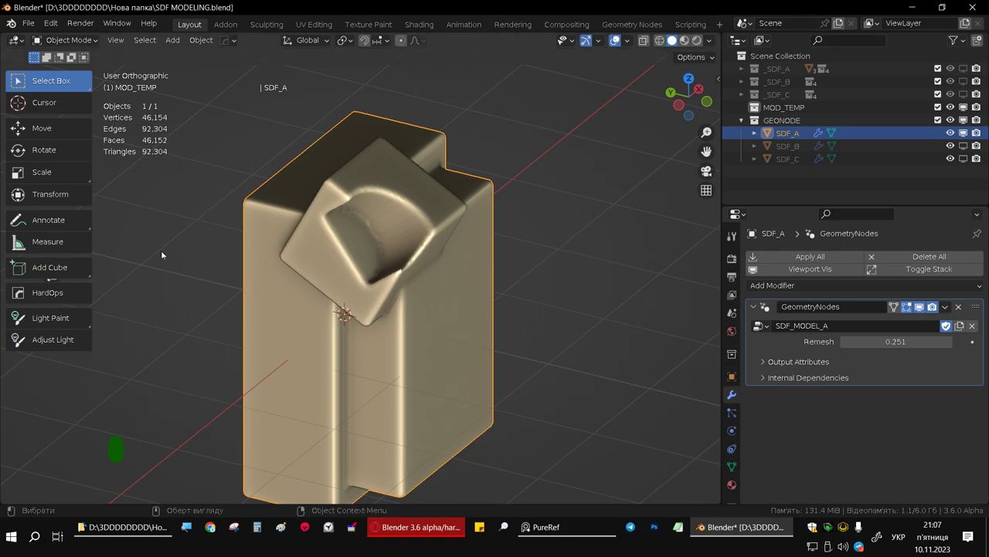
scroll("down", 3)
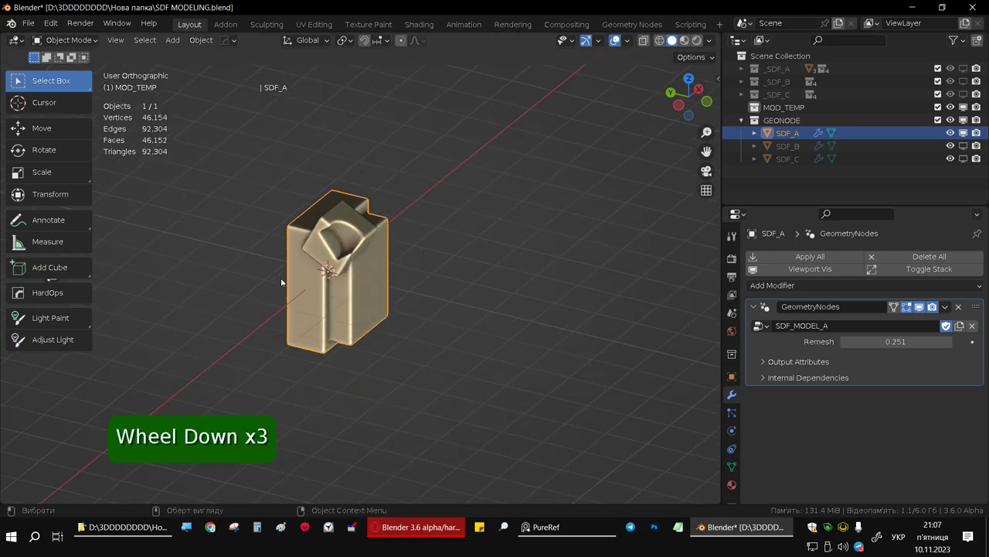
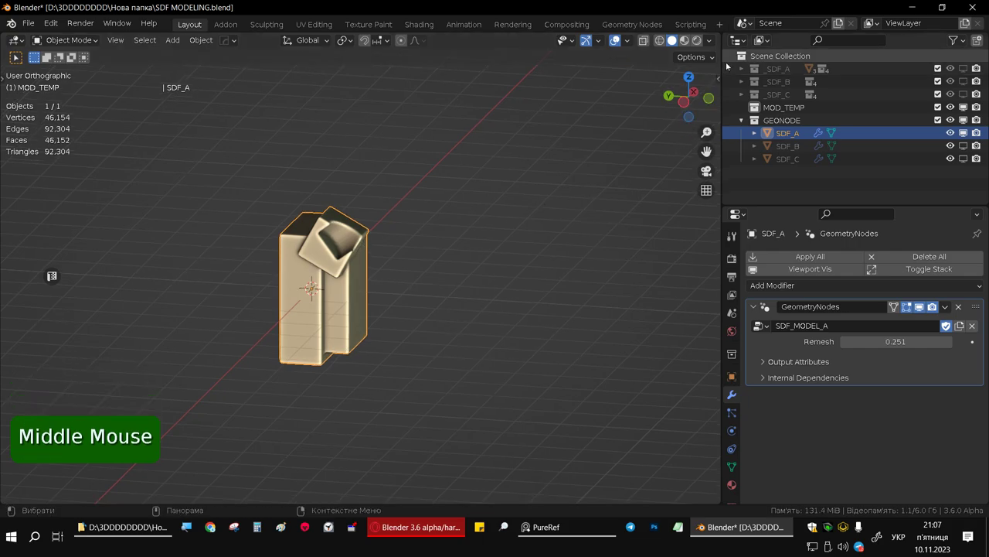
Step: Split the 3D viewport vertically into two side-by-side views
right_click(724, 63)
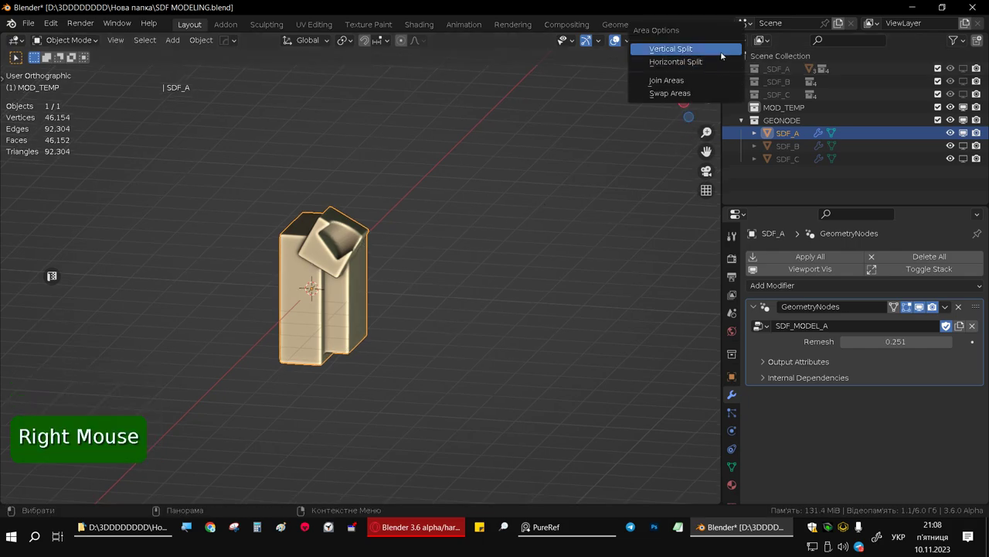
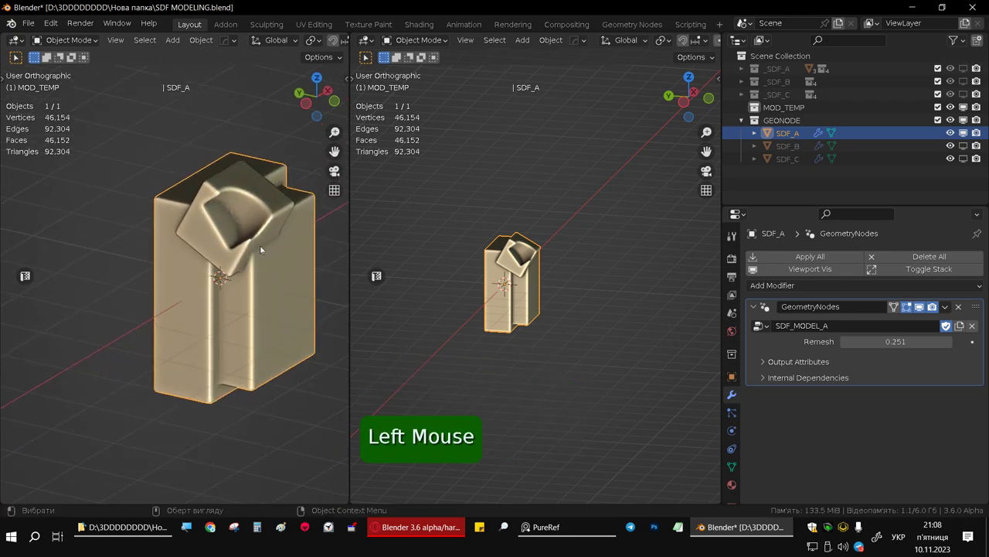
Step: Isolate the blended block in the left view and frame the shapes in the right view
key("KP_Divide")
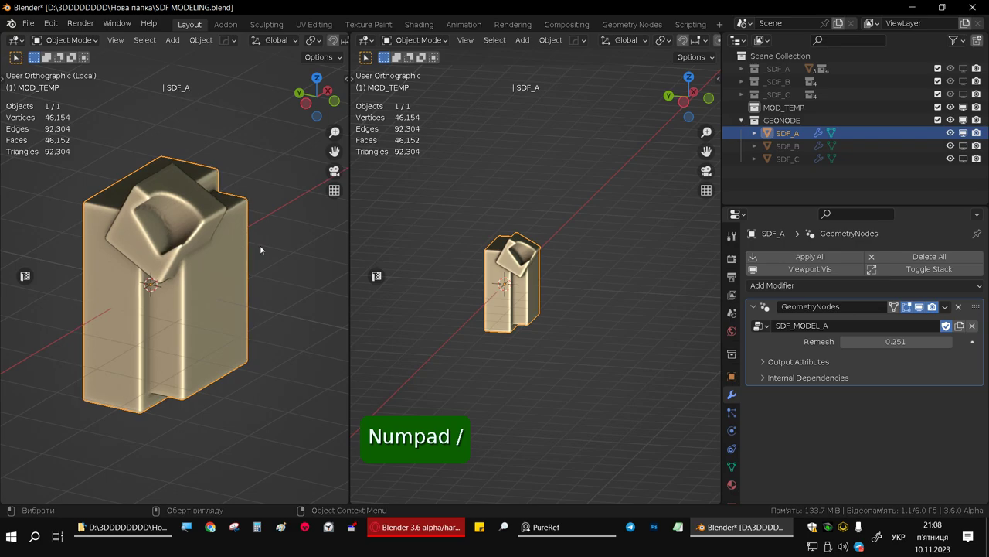
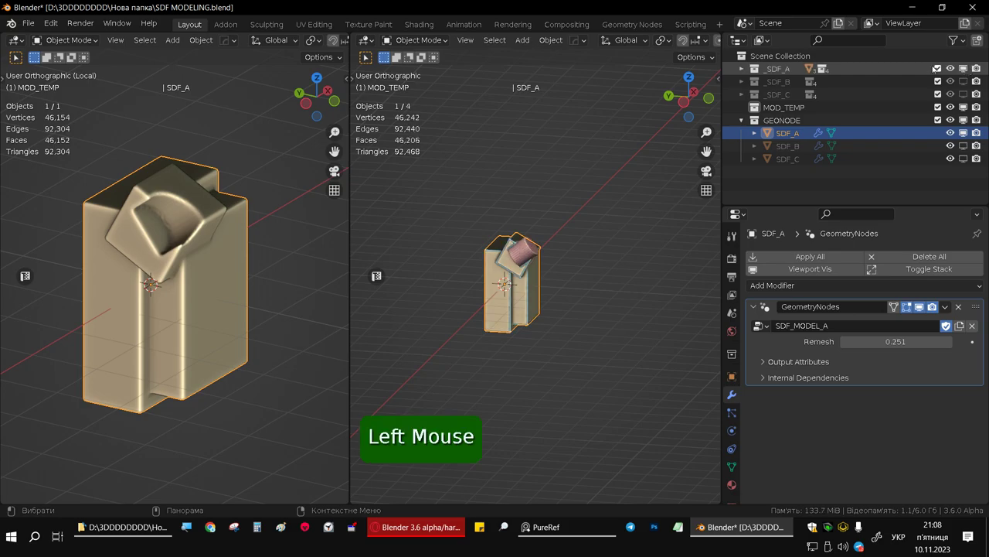
scroll("down", 3)
scroll("up", 3)
middle_click(558, 212)
scroll("up", 3)
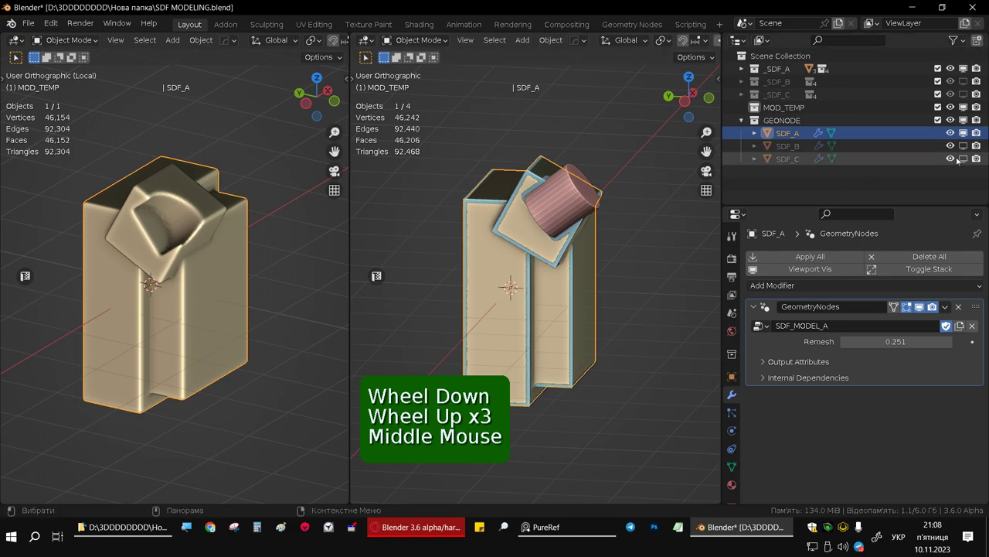
Step: Hide the blended SDF models and isolate the source cubes and cylinder in the right view
left_click(967, 133)
left_click(453, 179)
key("KP_Divide")
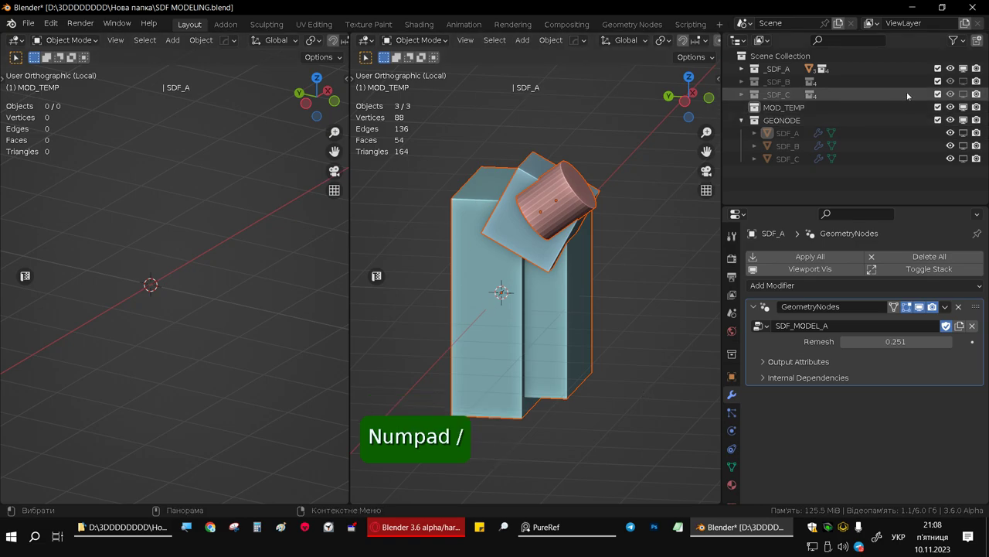
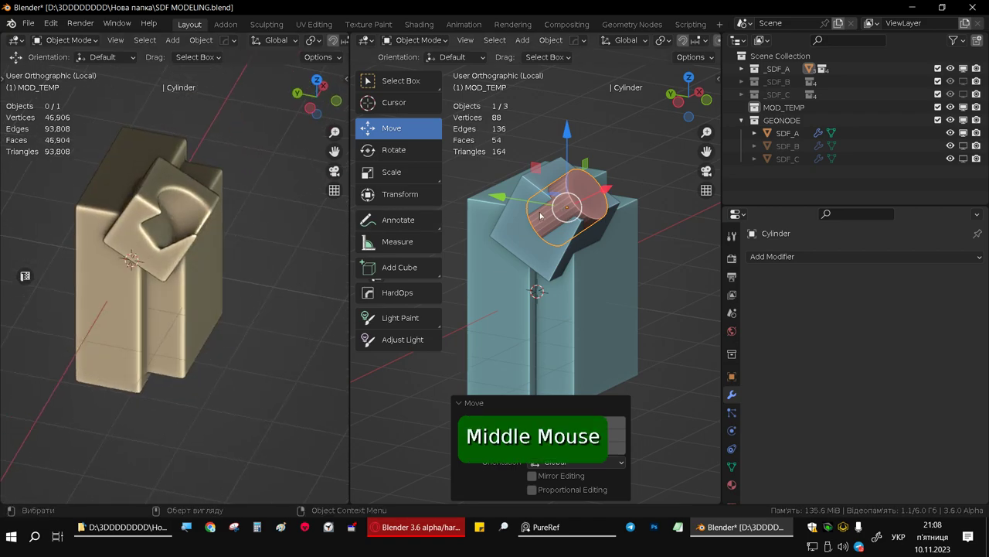
Step: Delete the cylinder cutter so the block loses its rounded groove
key("Delete")
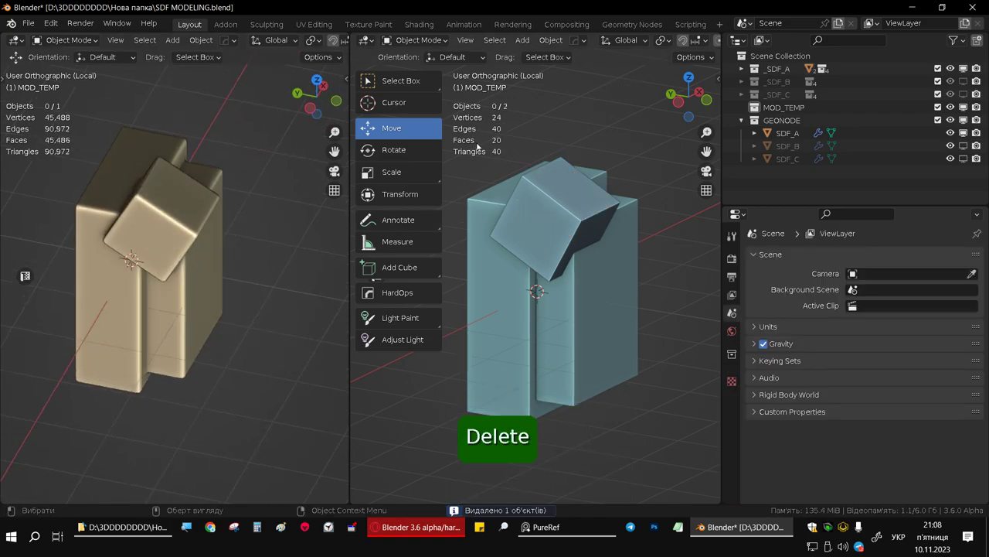
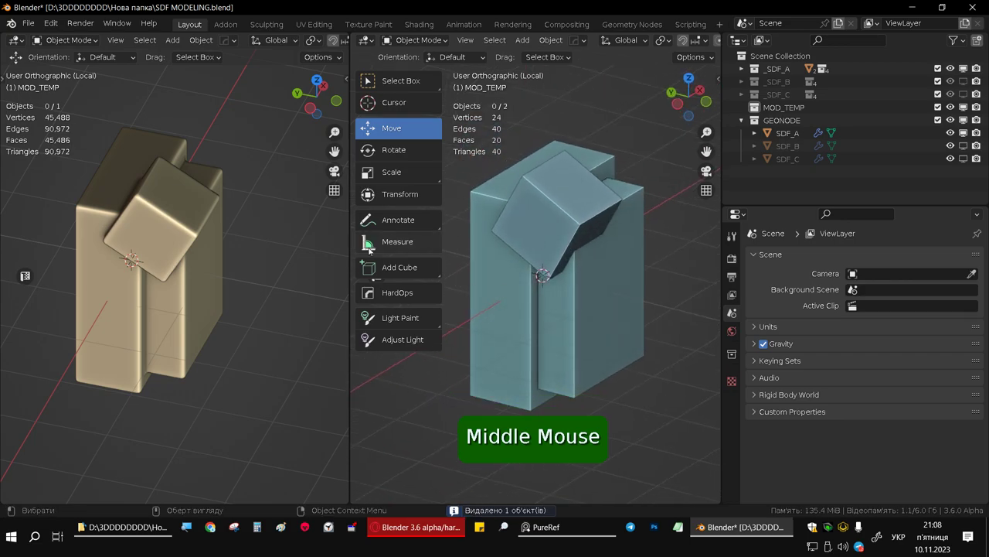
Step: Zoom the right view in closely on the stepped block and tilted cube
key("t")
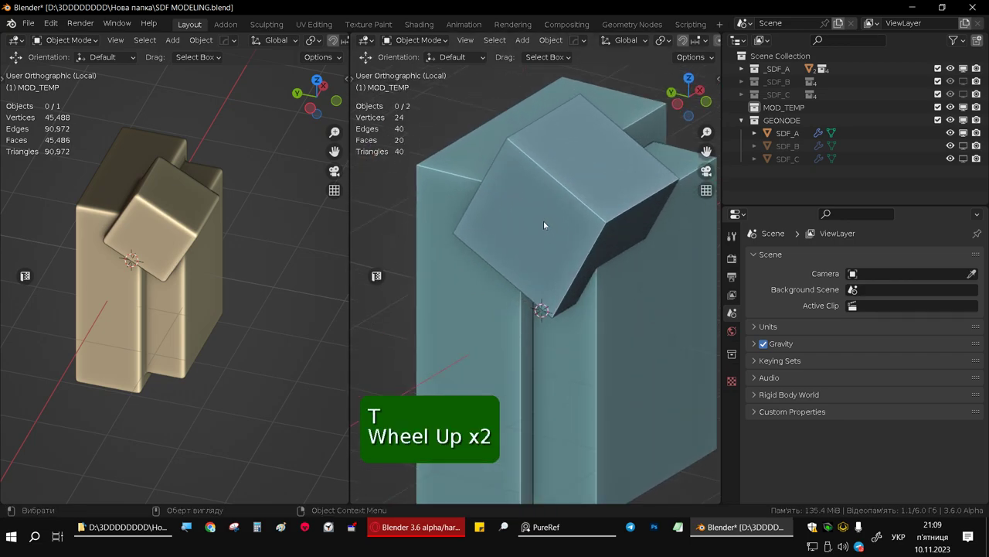
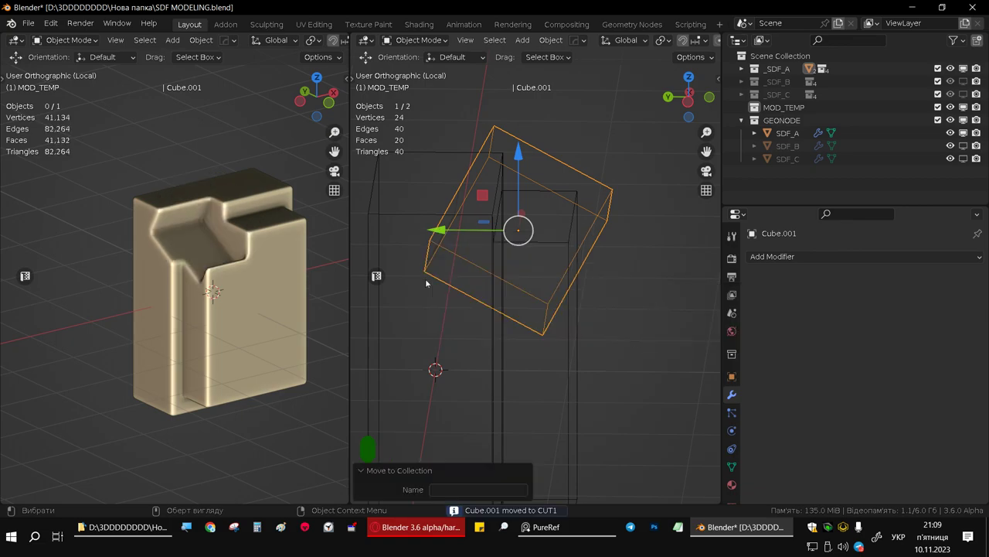
Step: Orbit both views to inspect the bevelled notch on the block, then deselect the cutting cube and leave Edit Mode
middle_click(180, 238)
scroll("up", 3)
middle_click(528, 249)
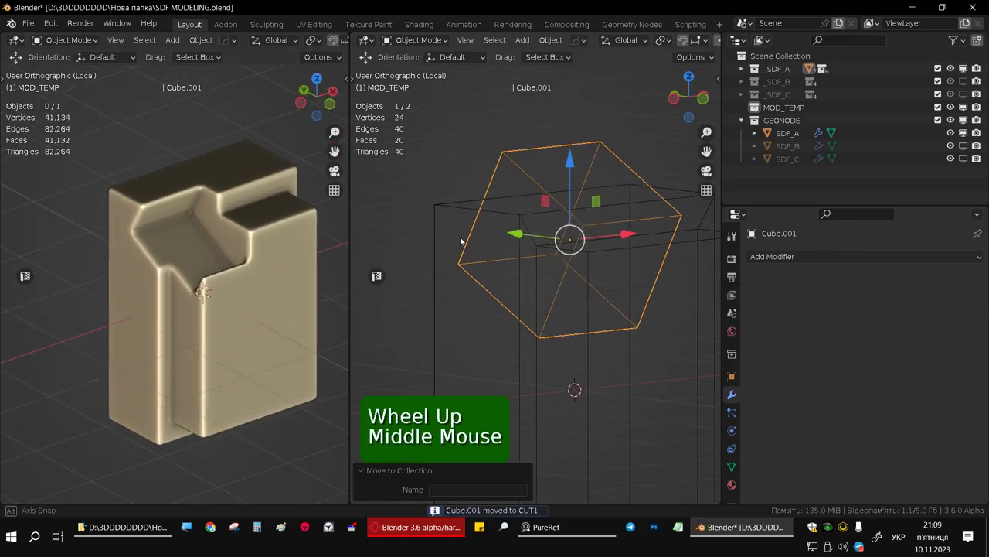
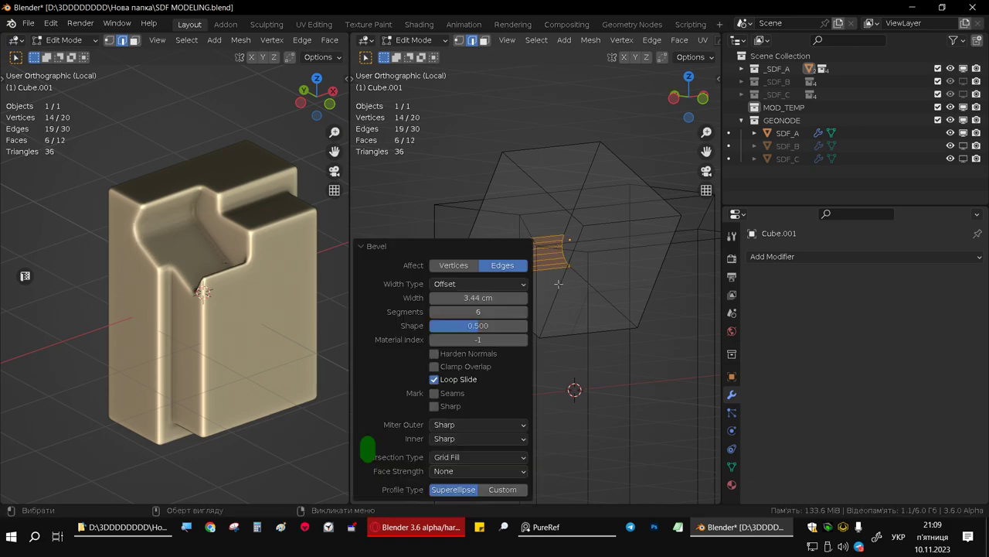
scroll("down", 3)
scroll("up", 3)
middle_click(164, 218)
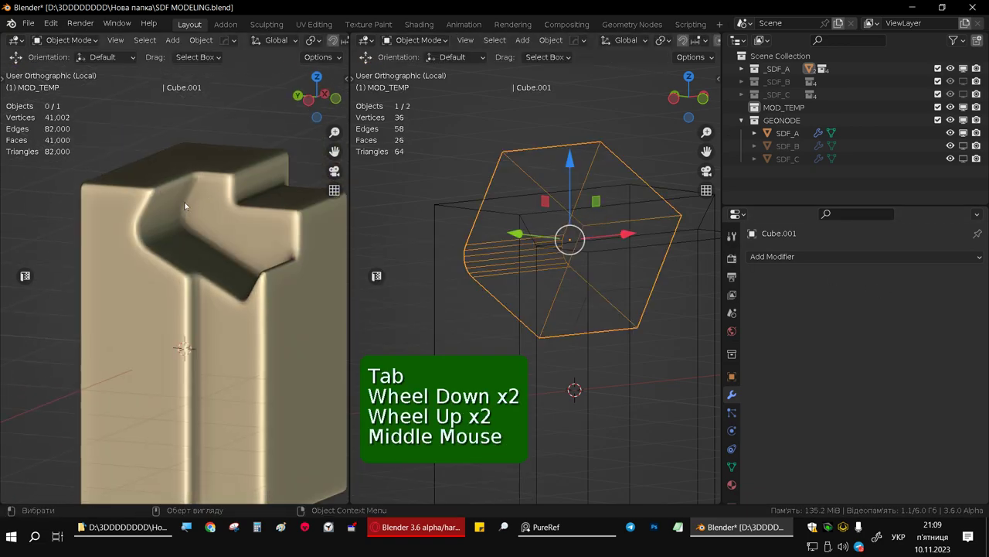
middle_click(214, 233)
scroll("down", 3)
scroll("up", 3)
scroll("down", 3)
middle_click(571, 237)
scroll("down", 3)
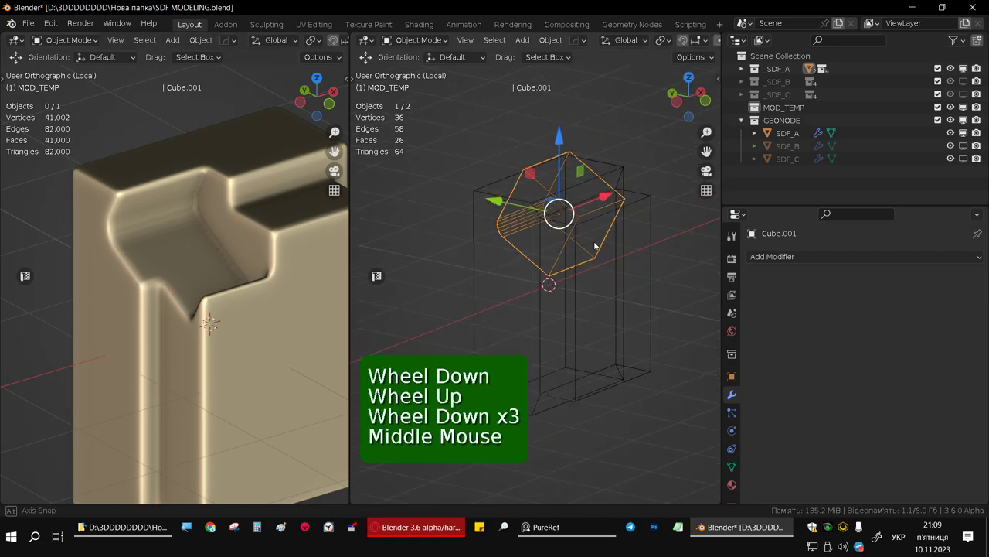
middle_click(579, 236)
scroll("up", 3)
left_click(636, 195)
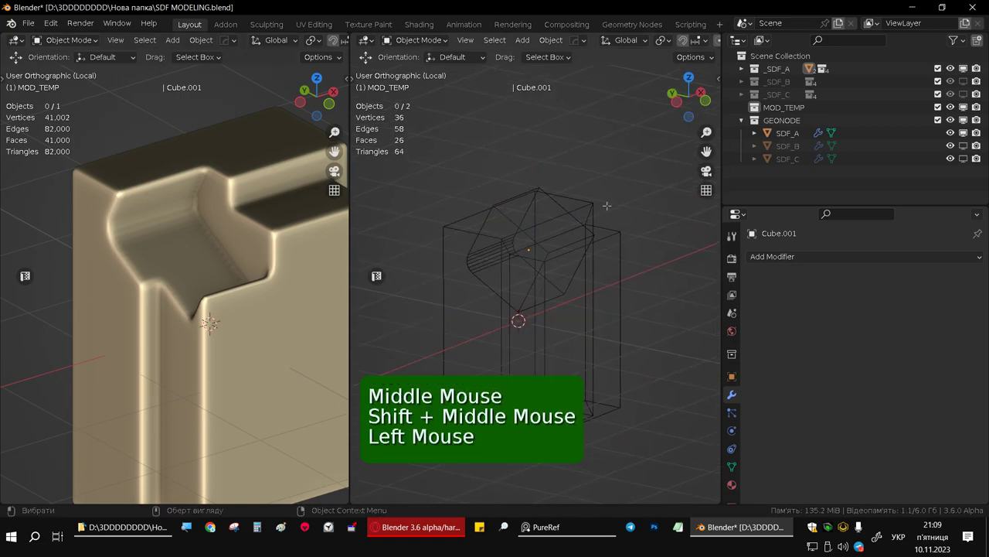
key("Tab")
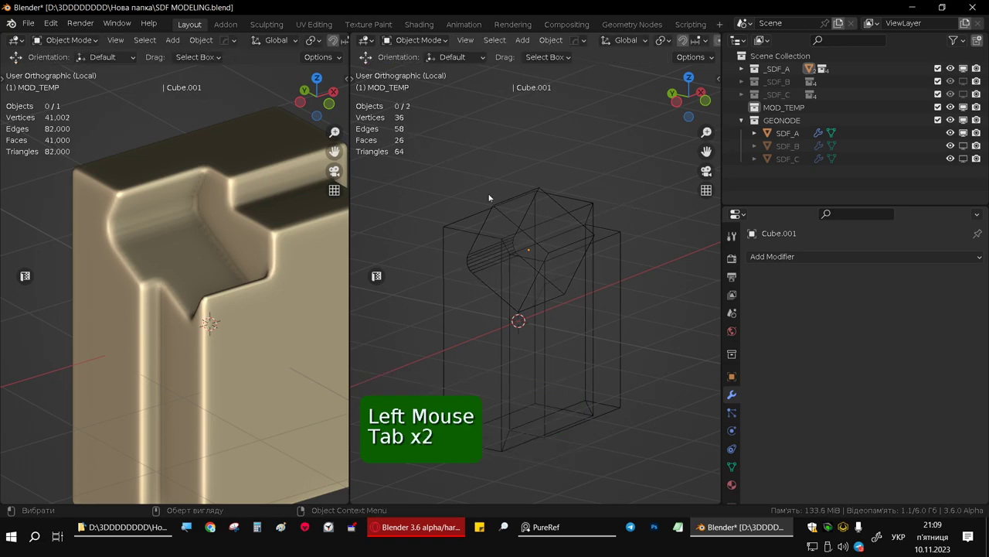
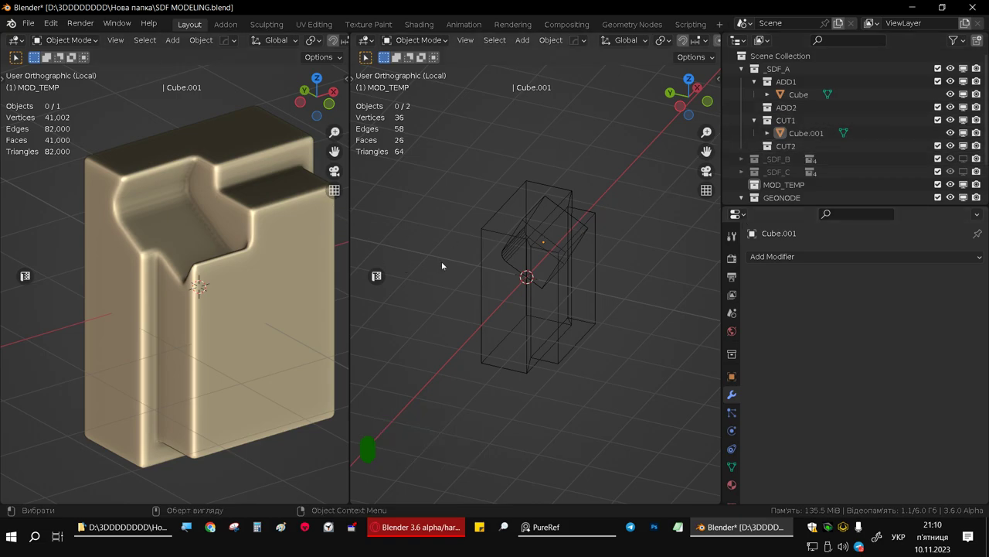
Step: Select Cube.001 in CUT1 and delete it, returning the block to its plain stepped shape
middle_click(220, 290)
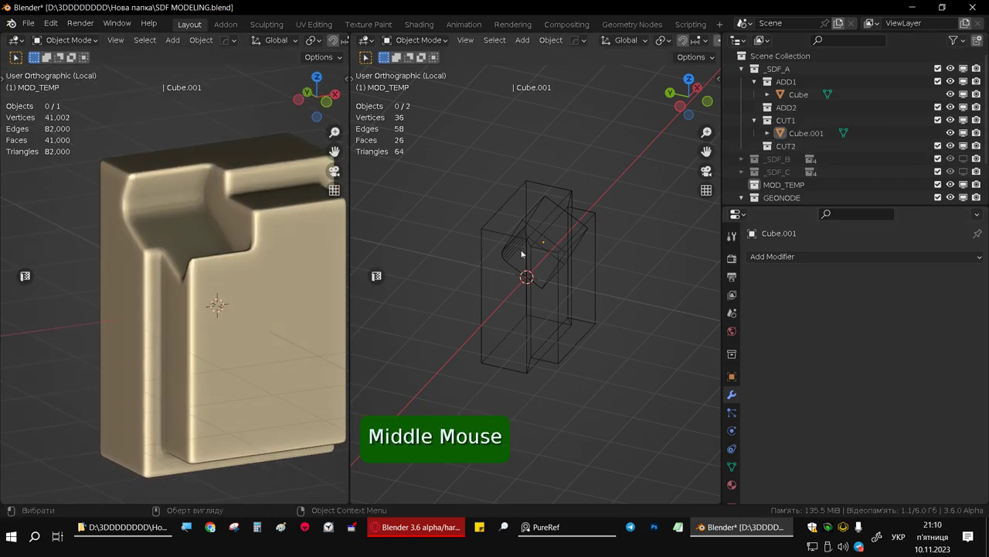
left_click(550, 243)
key("Delete")
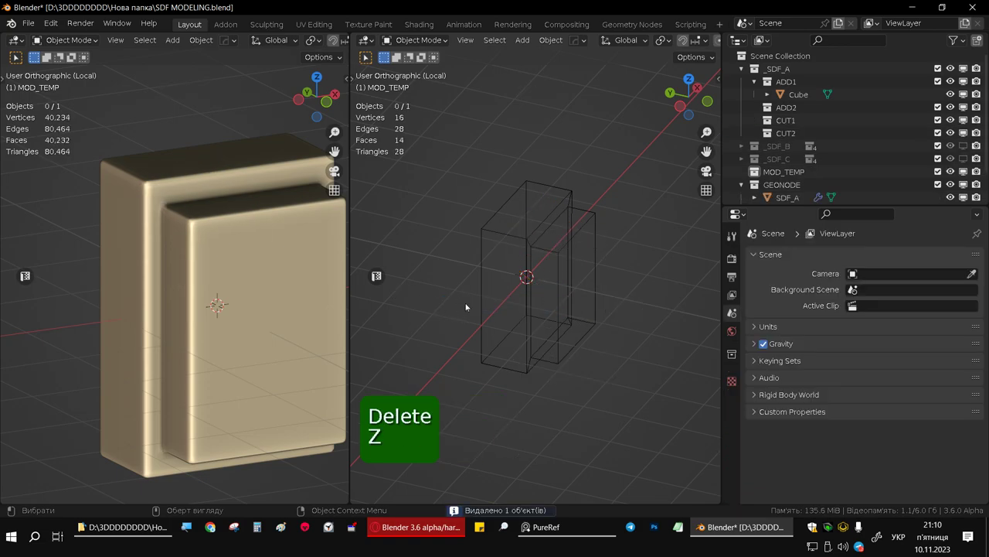
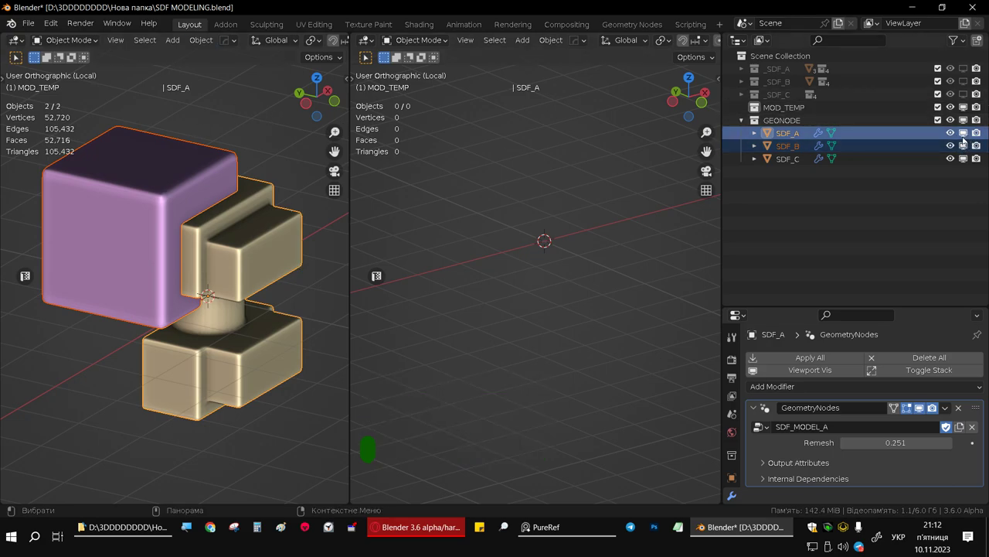
Step: Hide the GEONODE blended blocks, select all four source boxes and frame them in the view
left_click(968, 123)
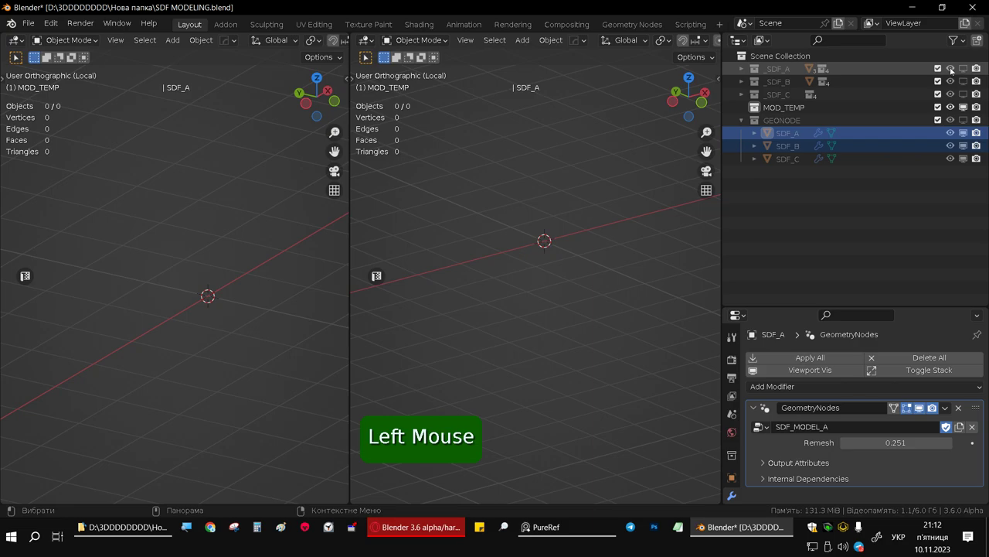
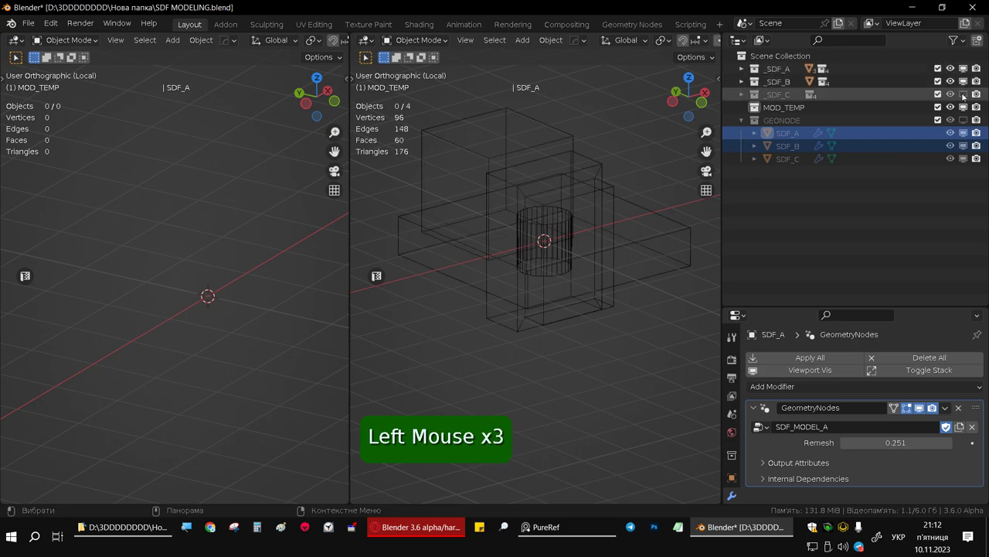
key("a")
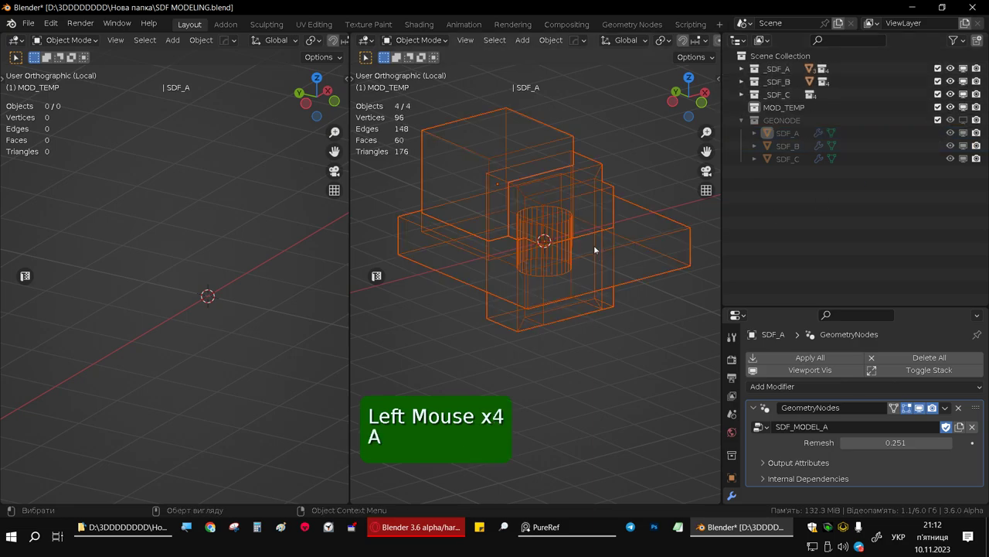
key("KP_Divide")
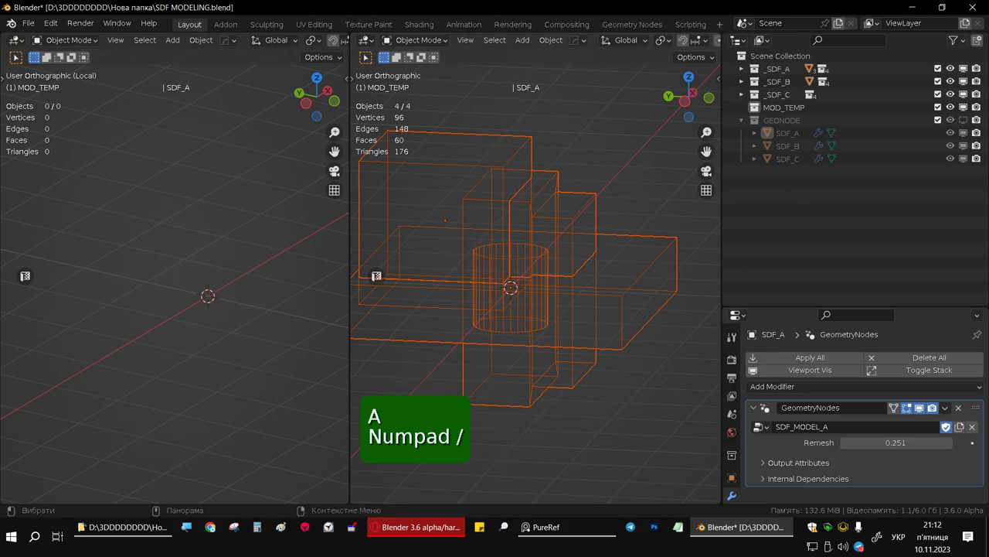
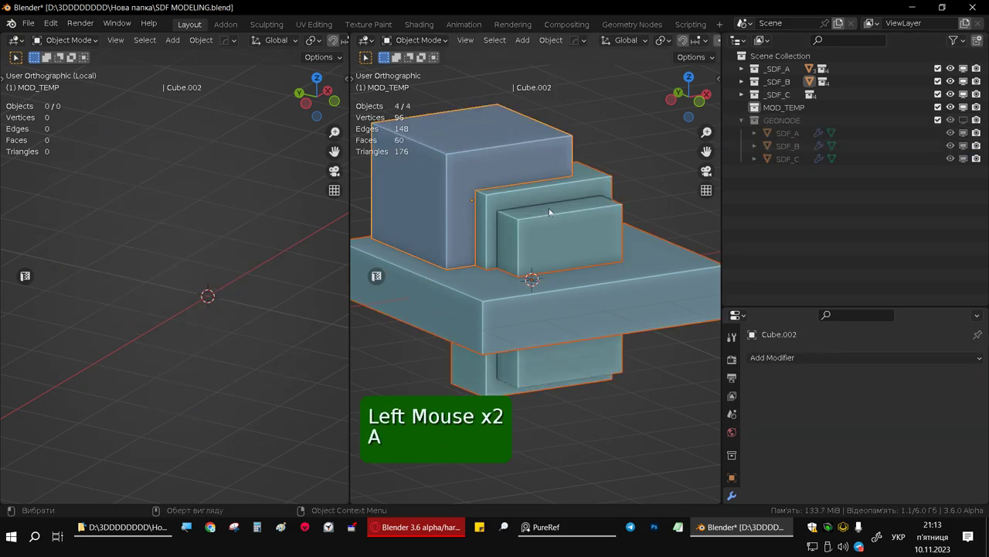
Step: Toggle local view with numpad slash to isolate the selected source boxes
key("KP_Divide")
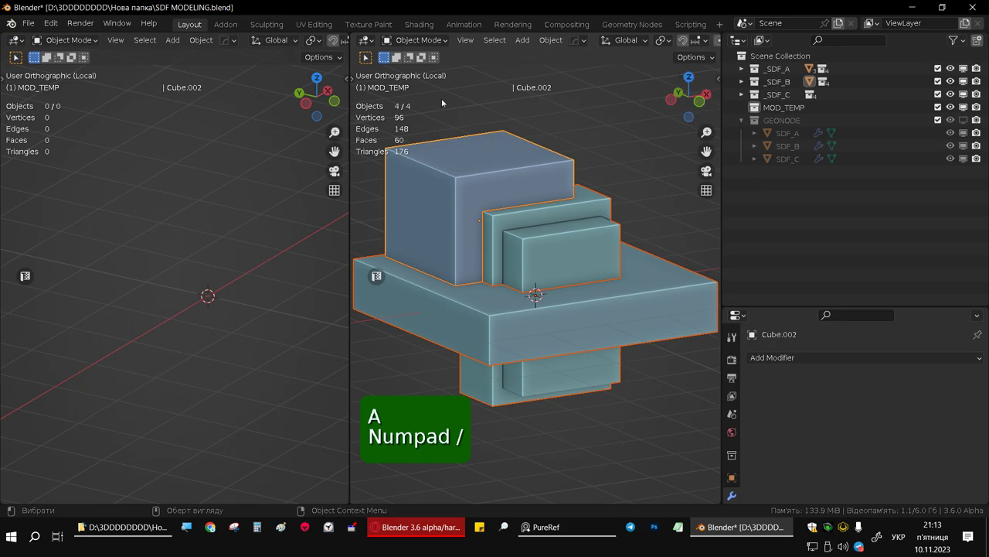
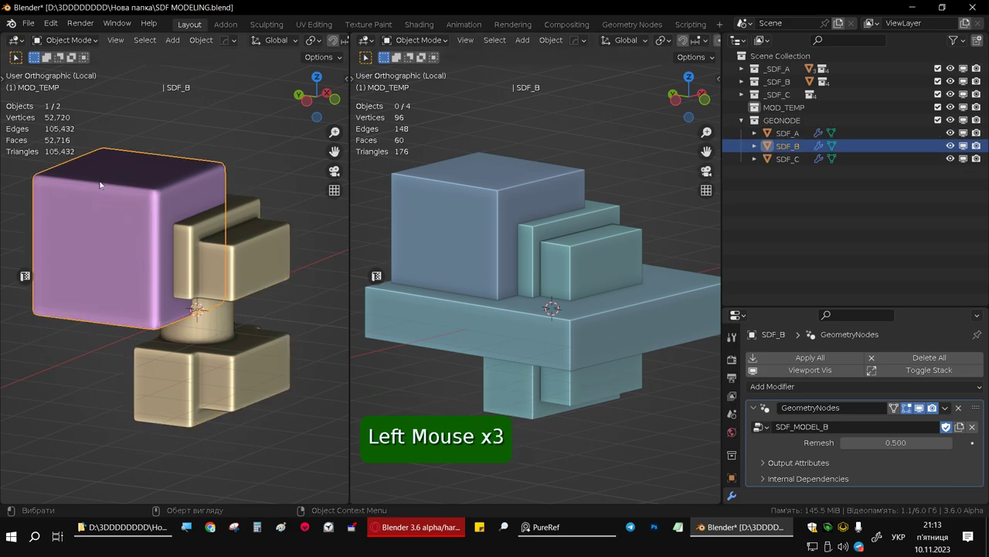
Step: Orbit around the source boxes and select the middle stepped box
middle_click(501, 249)
left_click(565, 262)
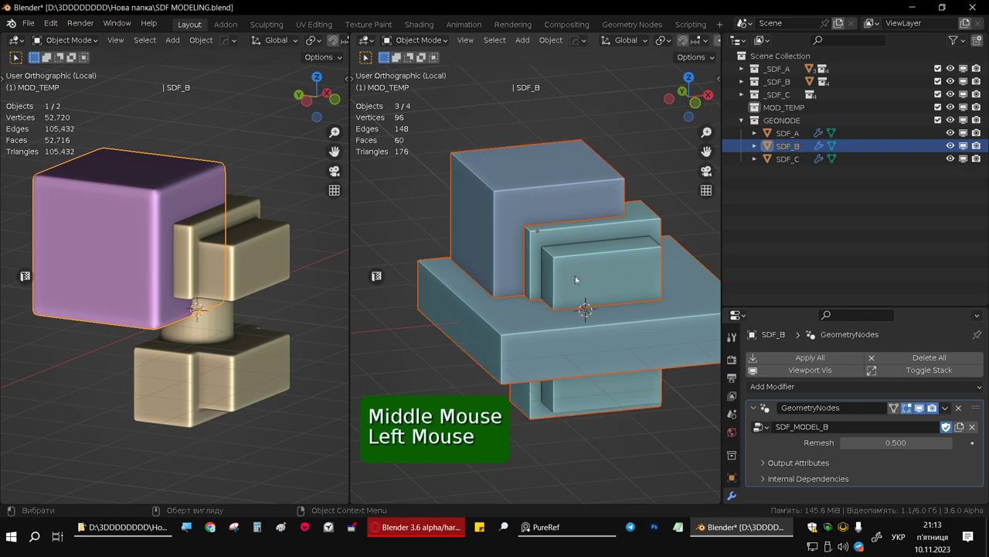
middle_click(597, 266)
left_click(575, 338)
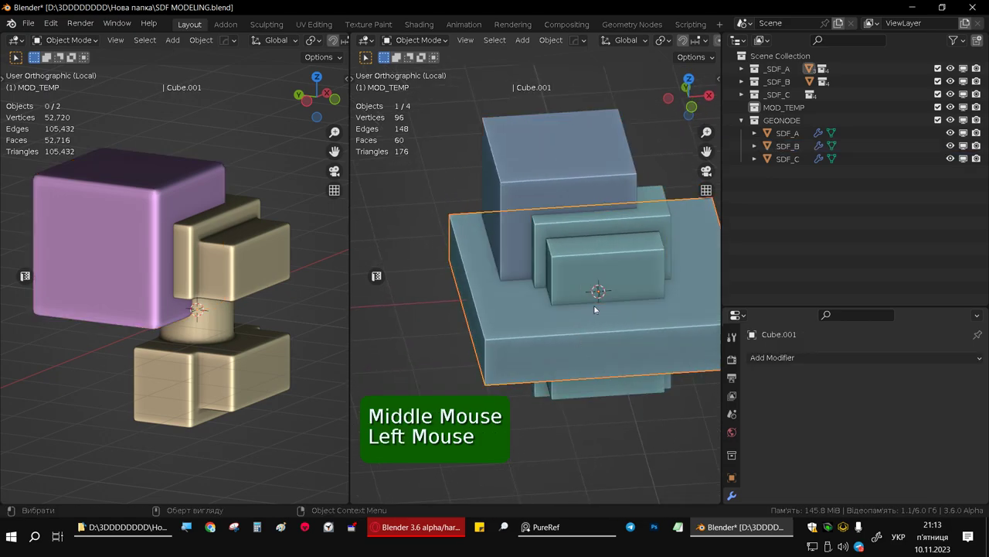
left_click(607, 274)
middle_click(562, 253)
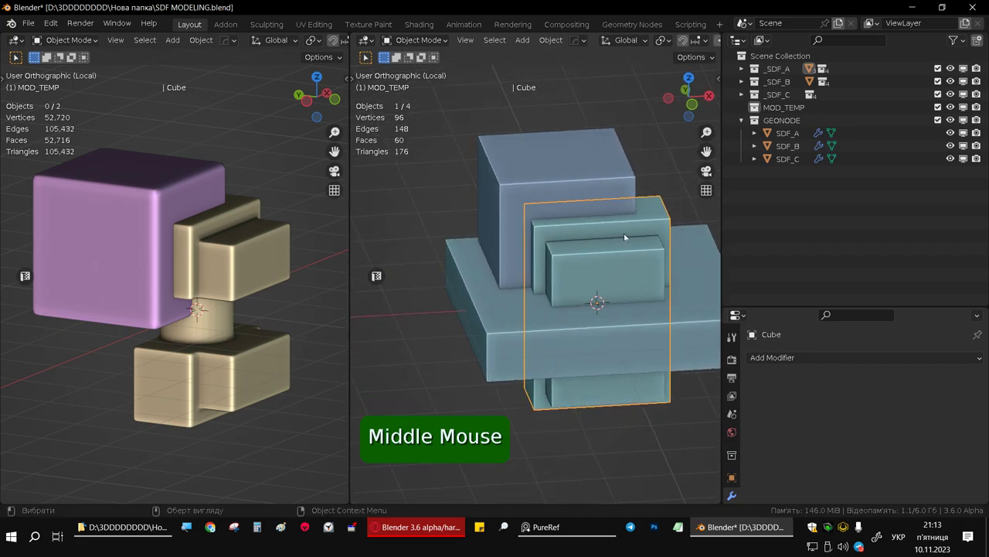
left_click(646, 228)
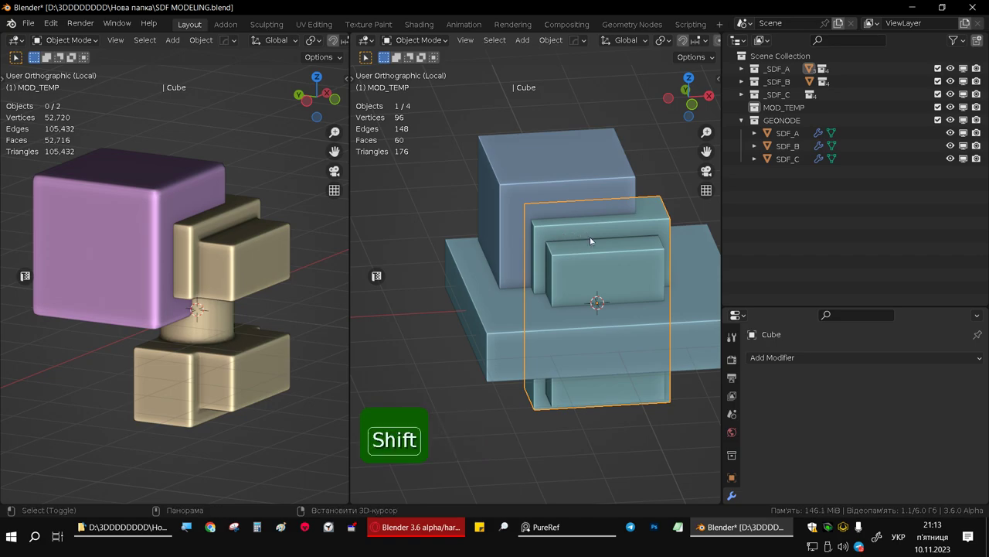
Step: Duplicate the middle box with Shift+D and move the copy into _SDF_B's CUT1.001 collection
key("shift+d")
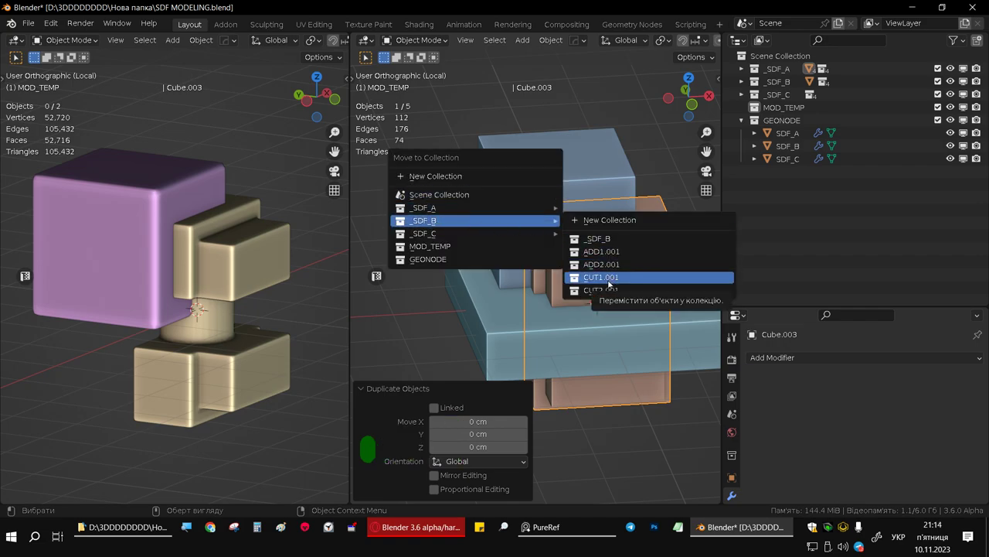
middle_click(163, 269)
scroll("up", 3)
middle_click(187, 295)
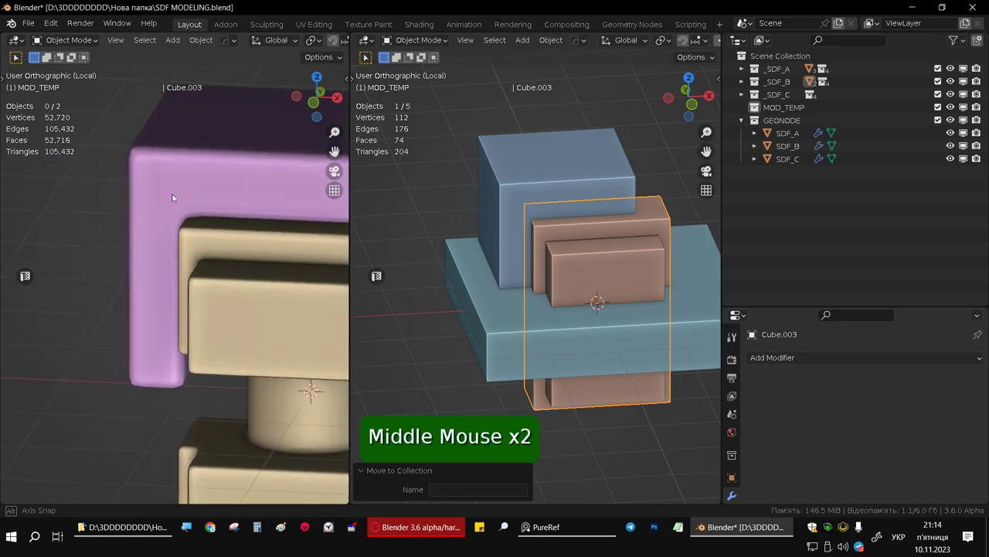
middle_click(235, 264)
middle_click(103, 256)
middle_click(200, 254)
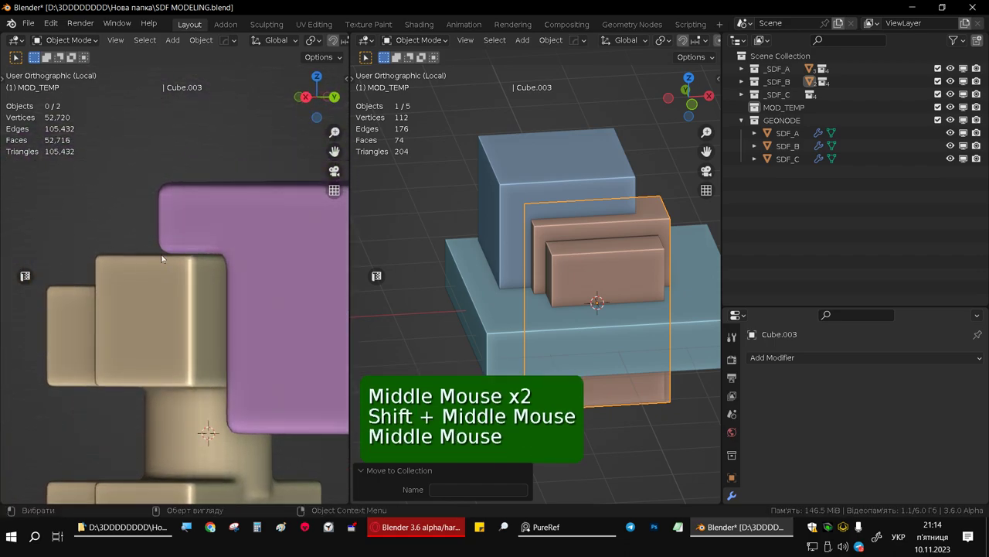
middle_click(227, 301)
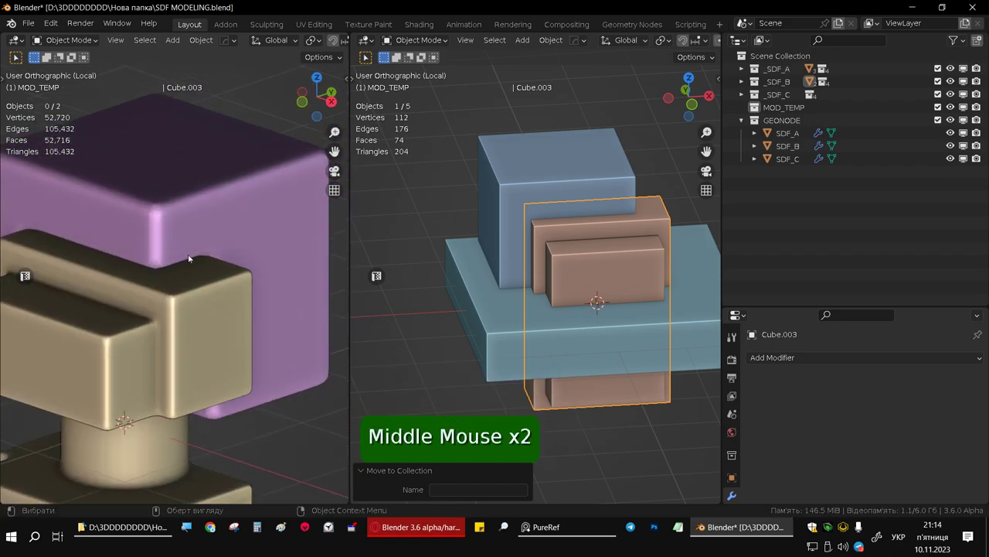
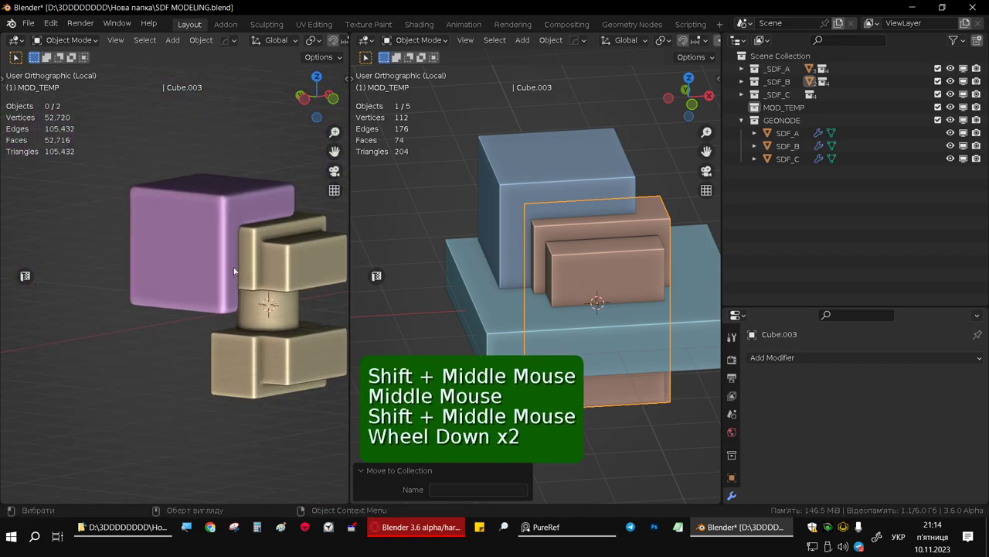
middle_click(203, 253)
scroll("down", 3)
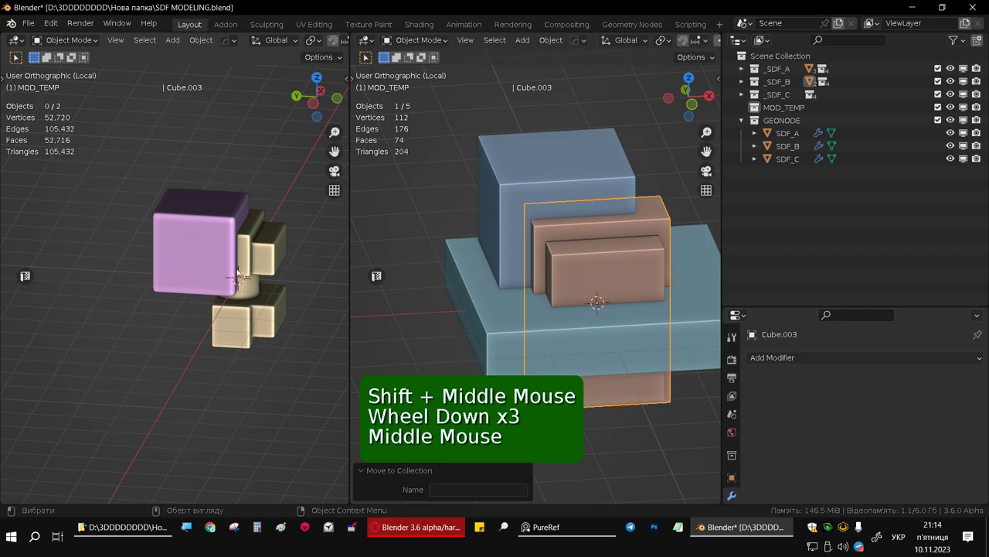
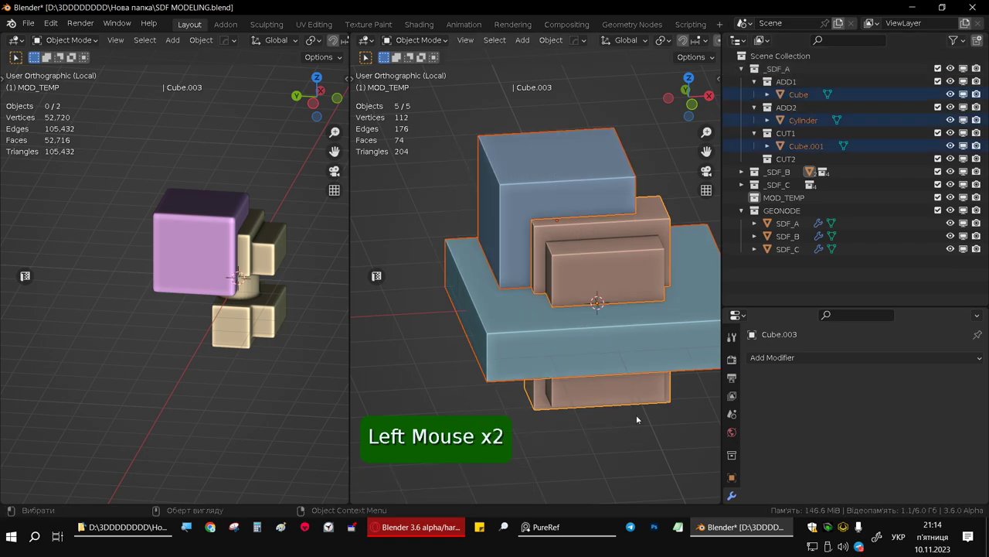
Step: Delete all five source shapes, emptying _SDF_A's ADD and CUT collections
key("Delete")
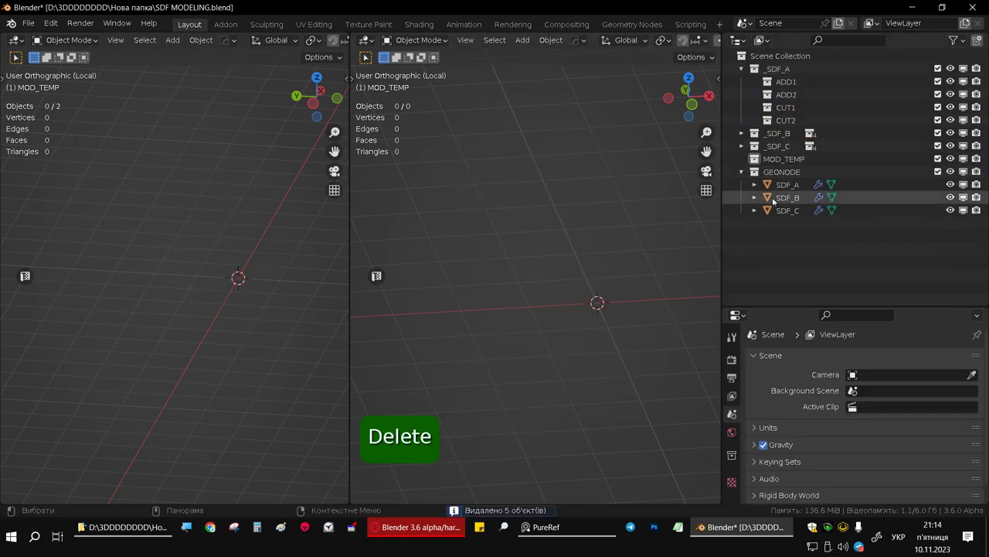
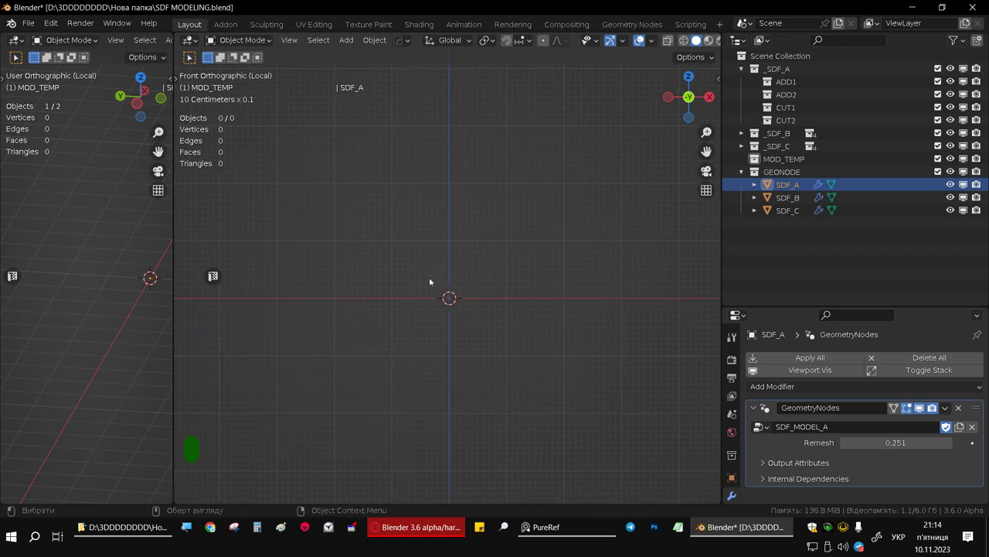
Step: Make MOD_TEMP active, add a cube, scale it narrower along Y and start a loop cut around it
left_click(807, 159)
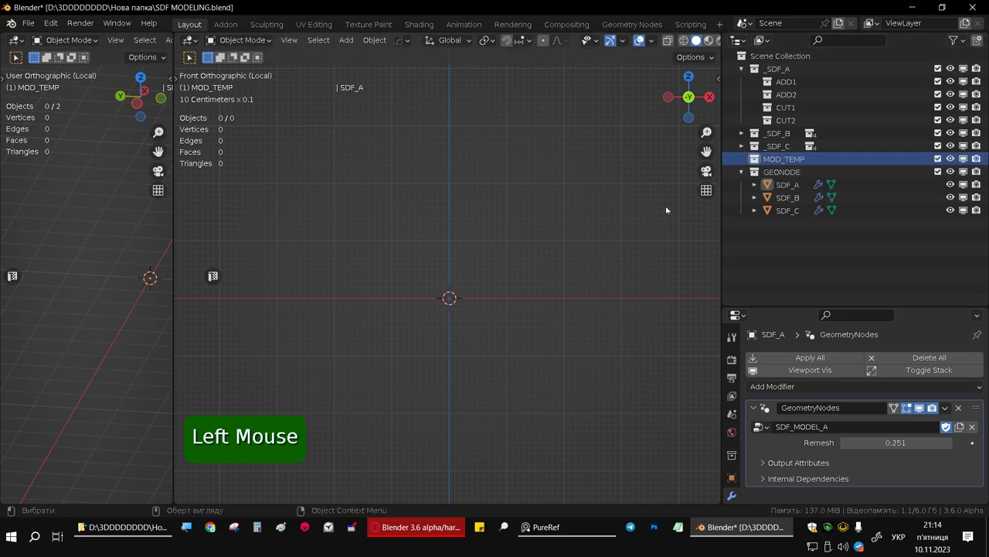
key("shift+a")
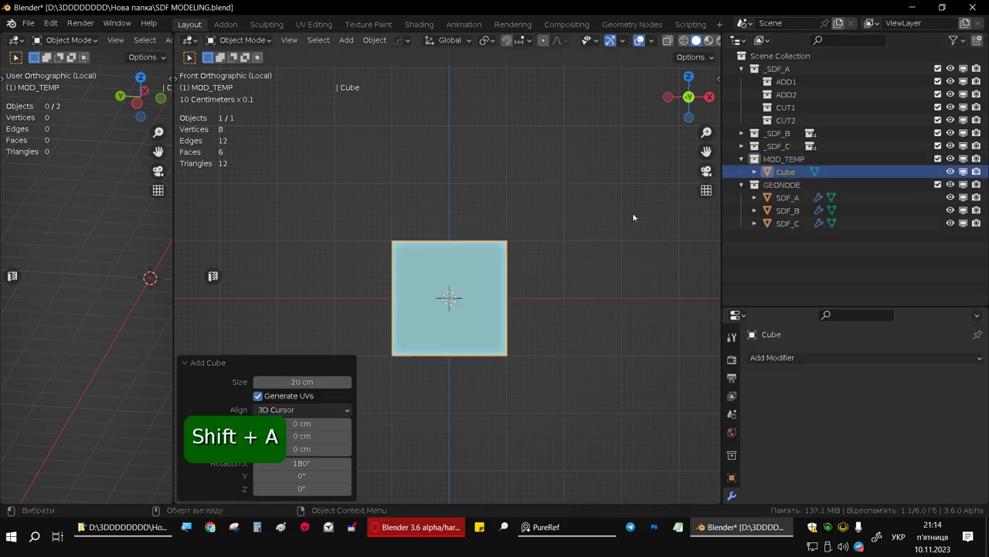
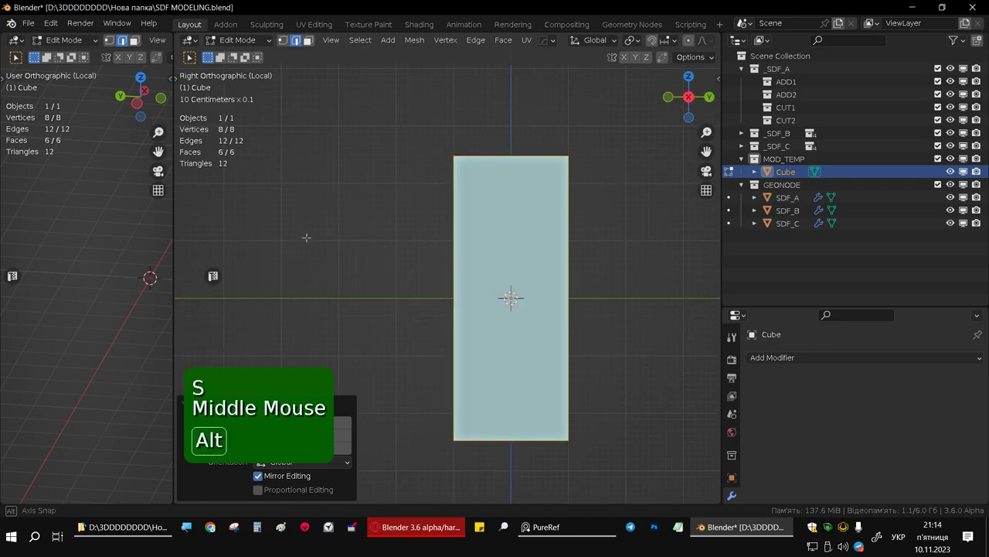
key("s")
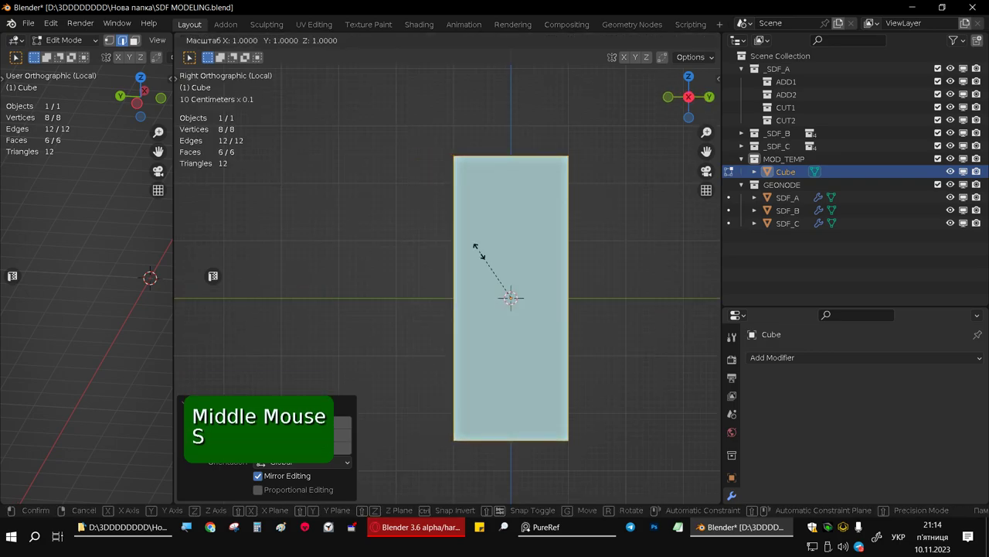
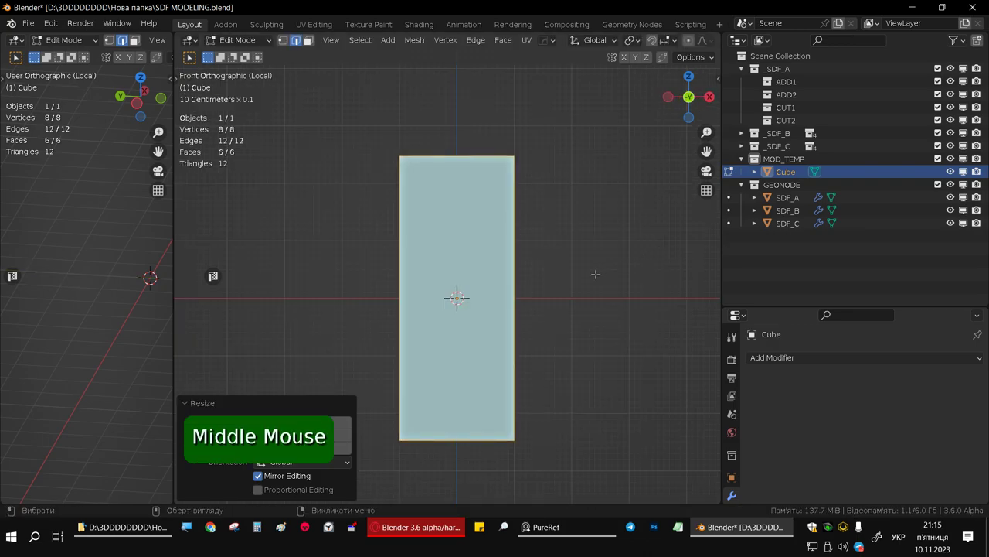
key("ctrl+r")
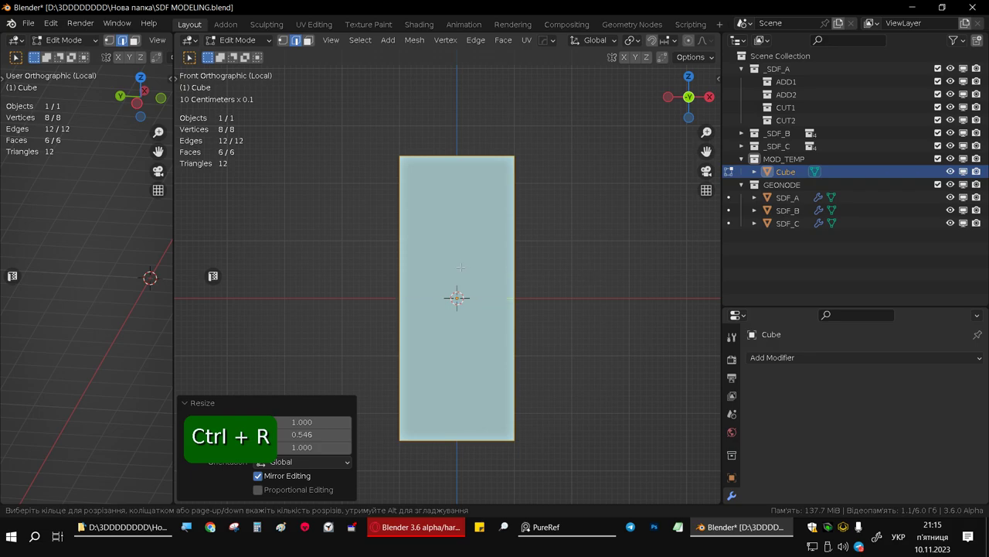
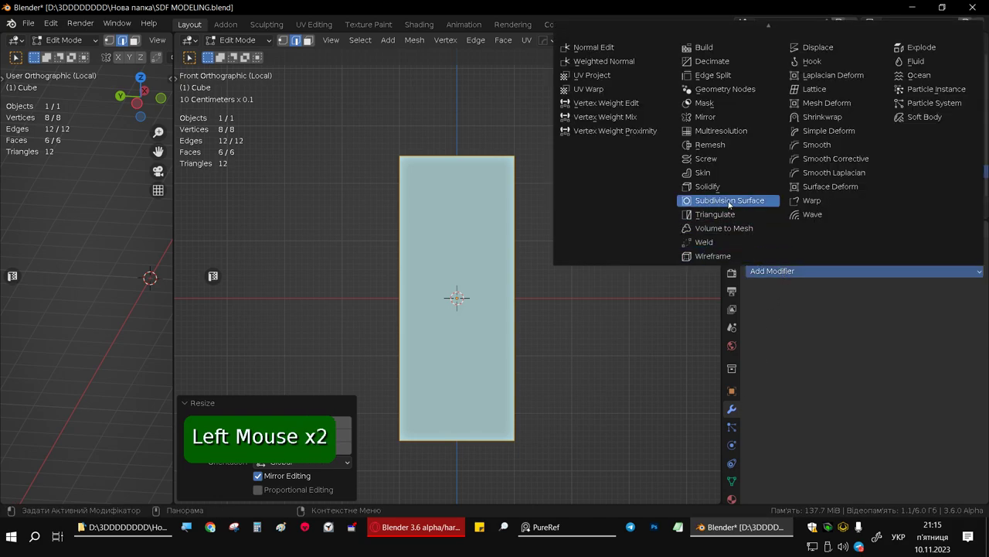
Step: Add a Subdivision Surface modifier set to Simple and repeat it so three subdivisions round the block
left_click(907, 342)
left_click(764, 298)
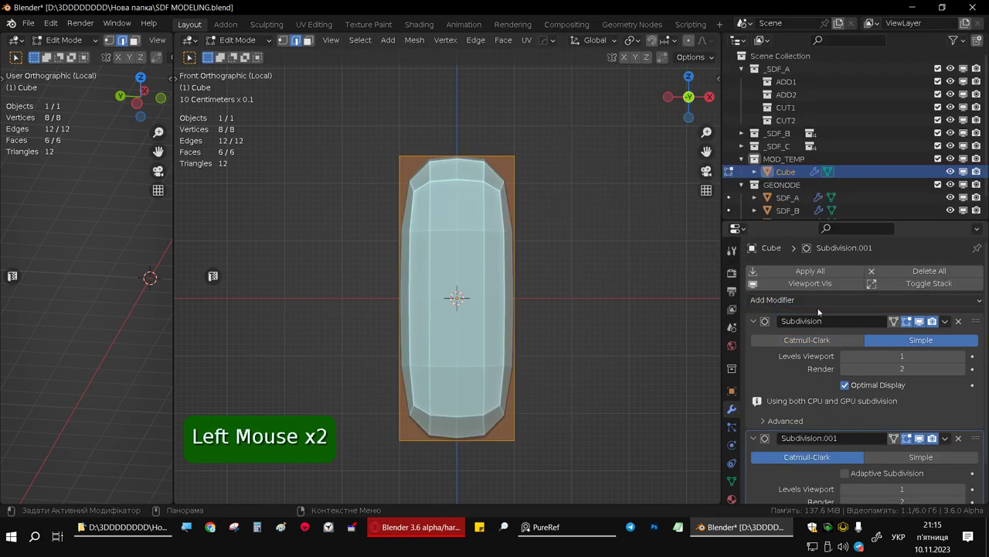
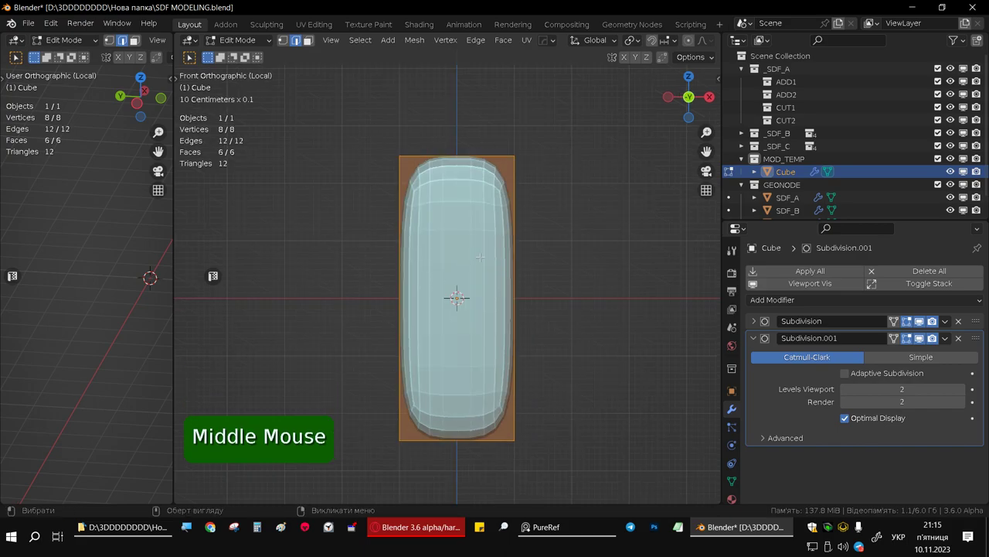
key("shift+r")
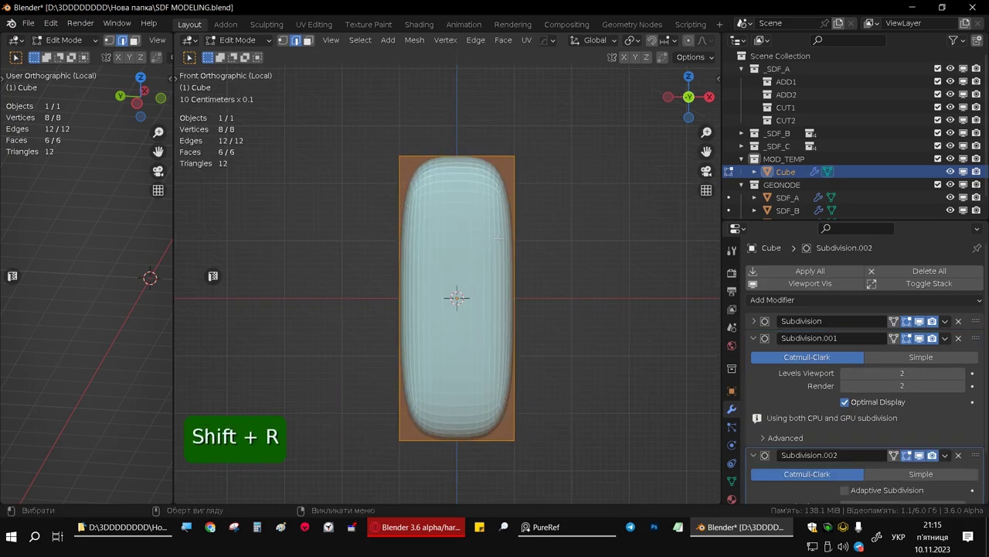
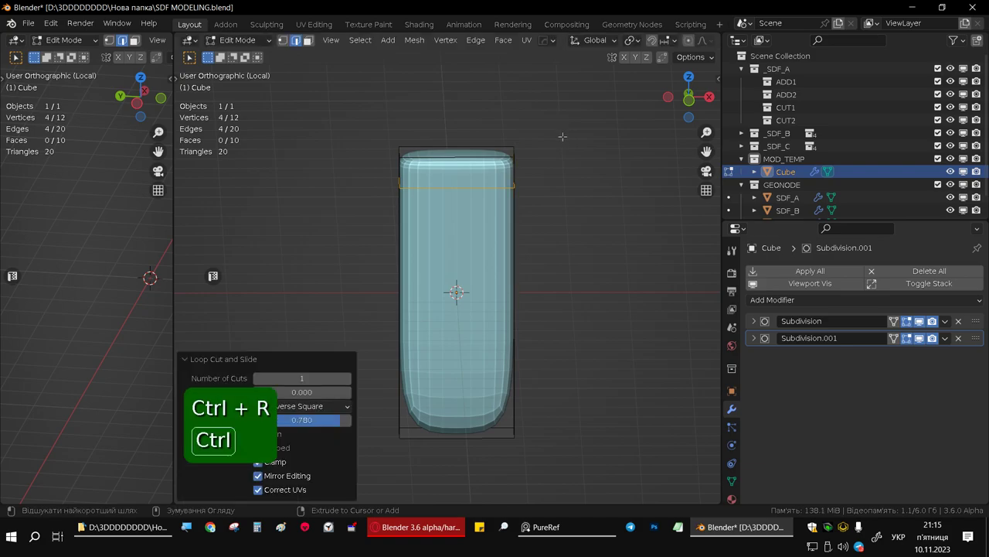
Step: Add edge loops across the block and slide its lower faces sideways into a slanted shape
key("ctrl+r")
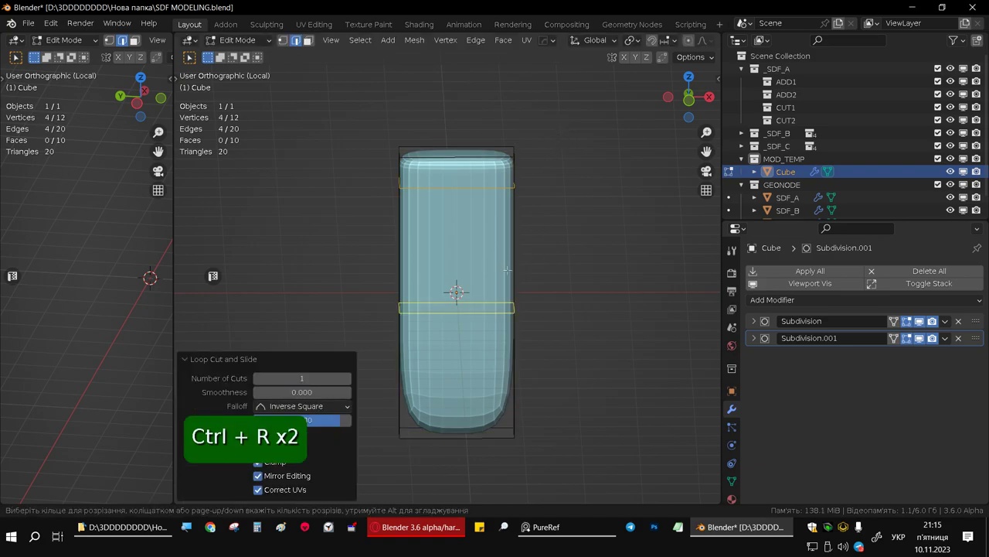
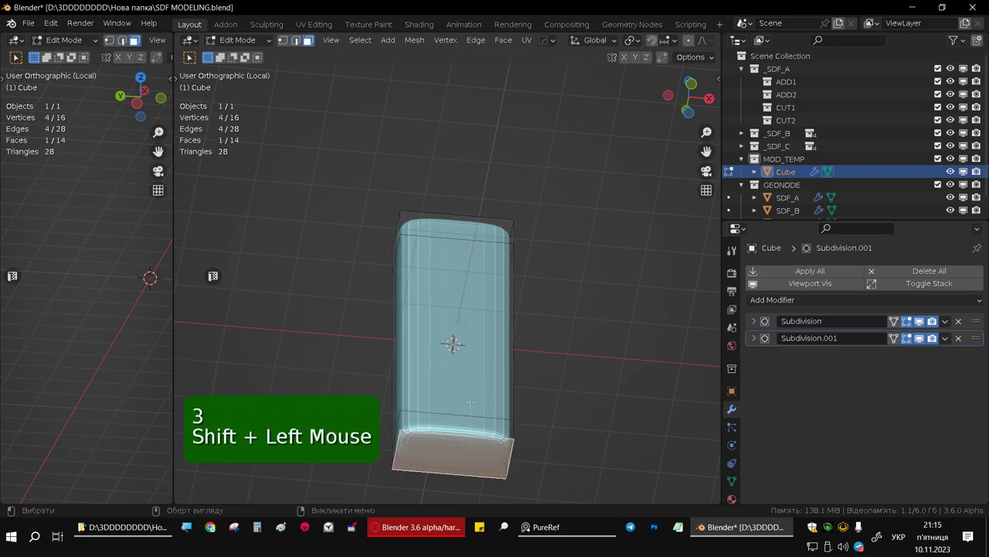
key("ctrl+KP_Add")
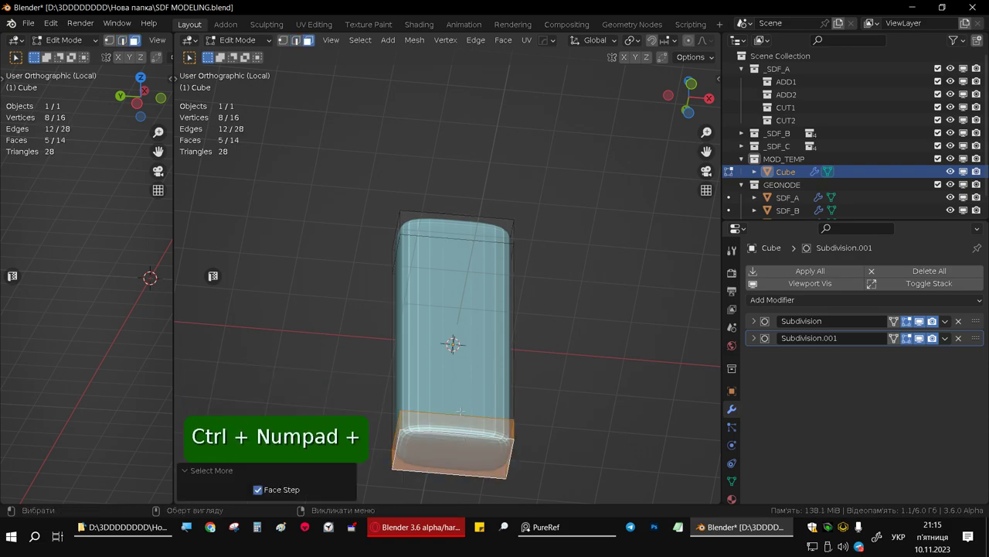
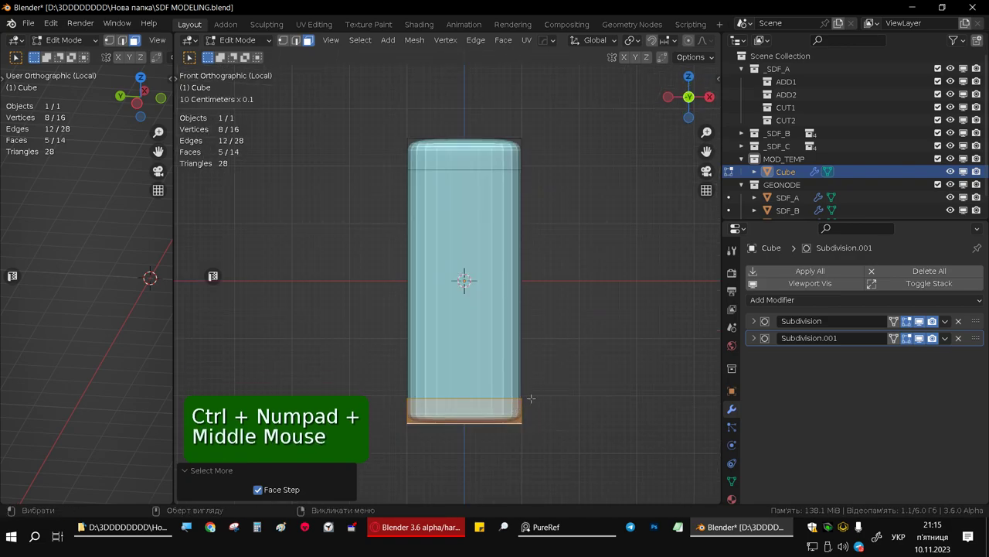
key("g")
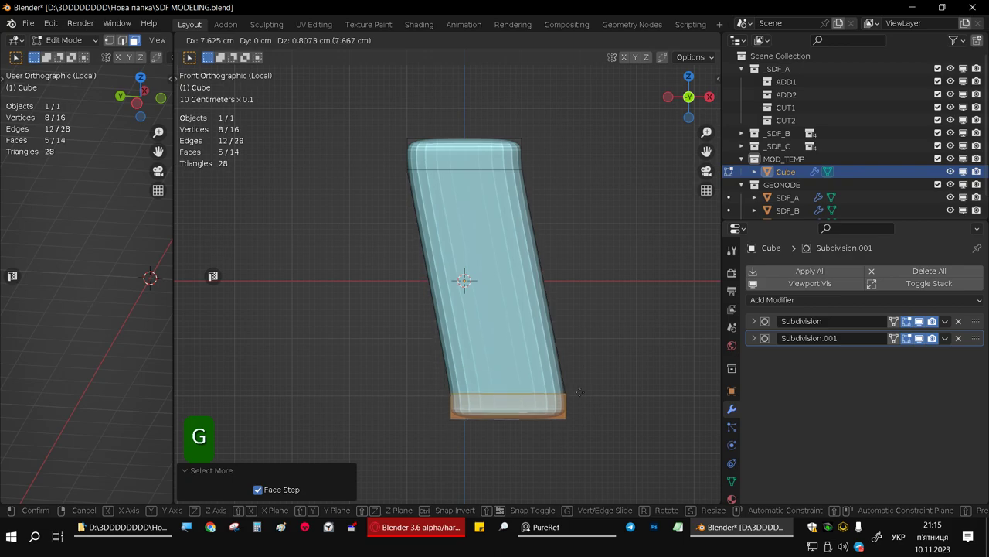
key("ctrl+r")
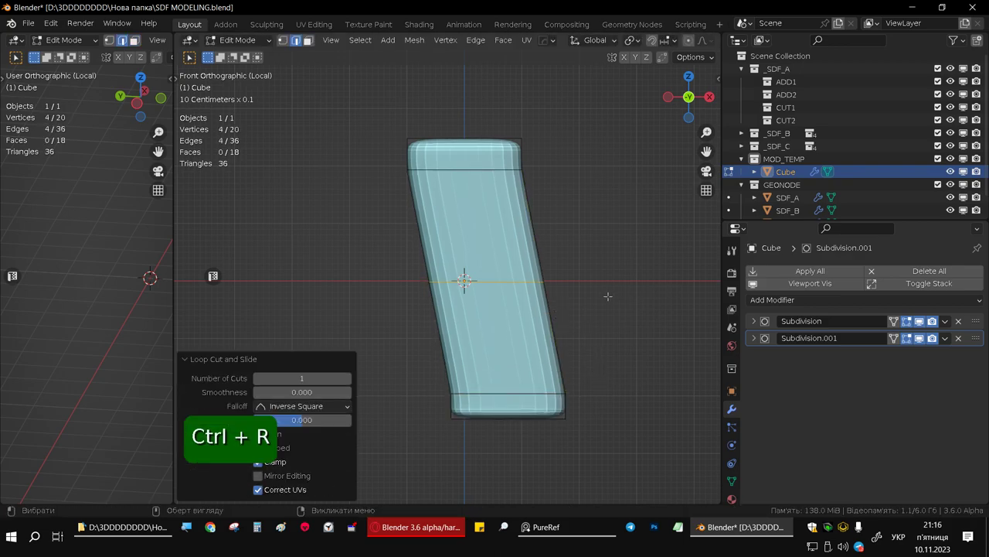
key("g")
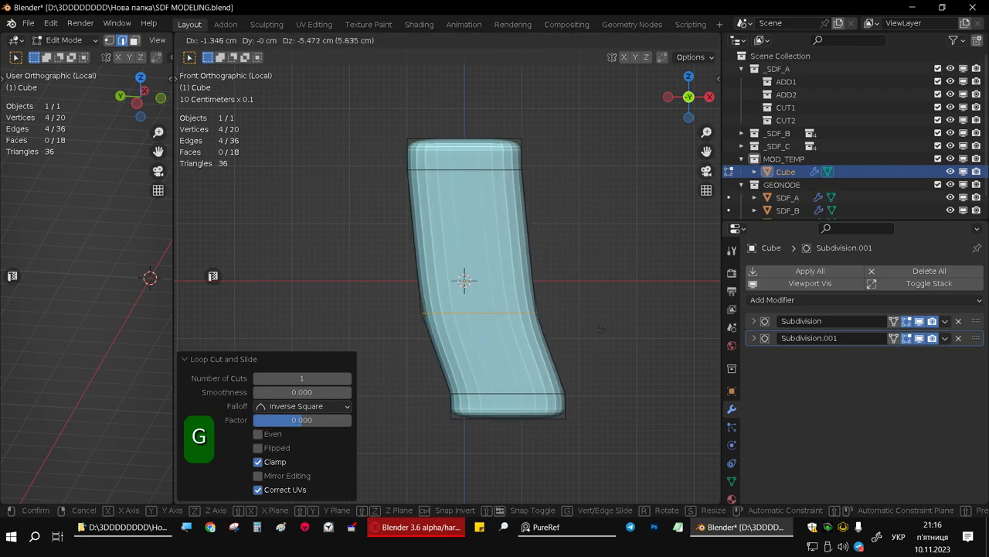
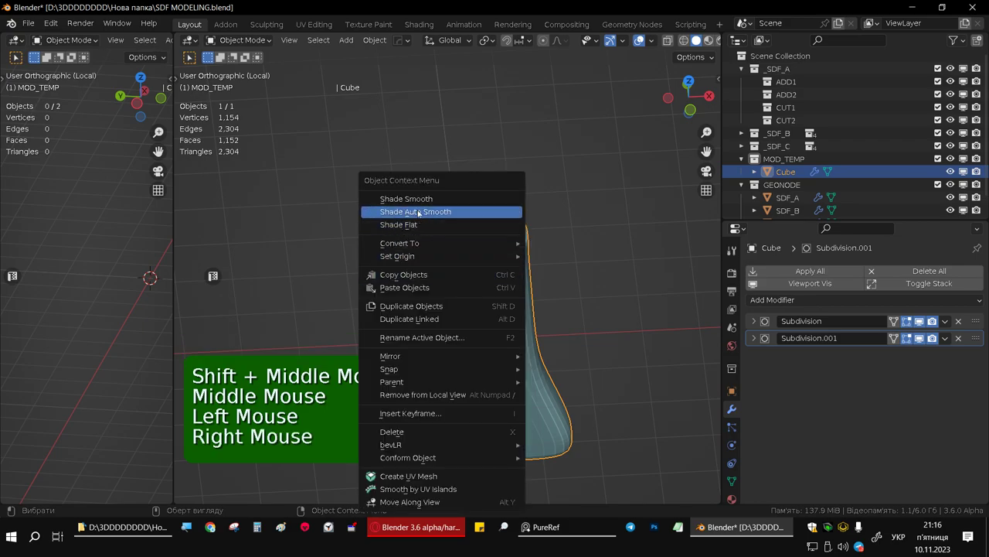
Step: Extrude the block's top face upward, then outward to one side into a horizontal bar
key("Tab")
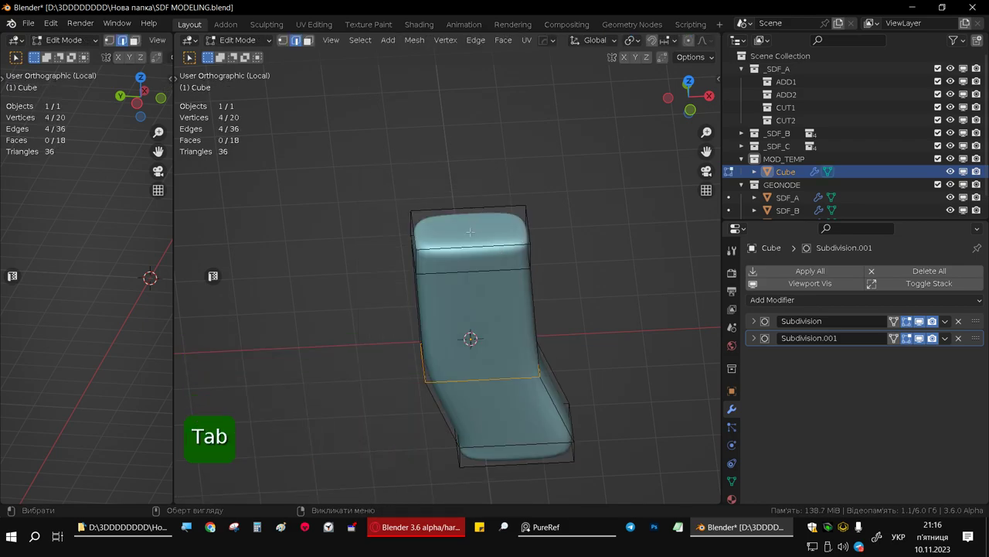
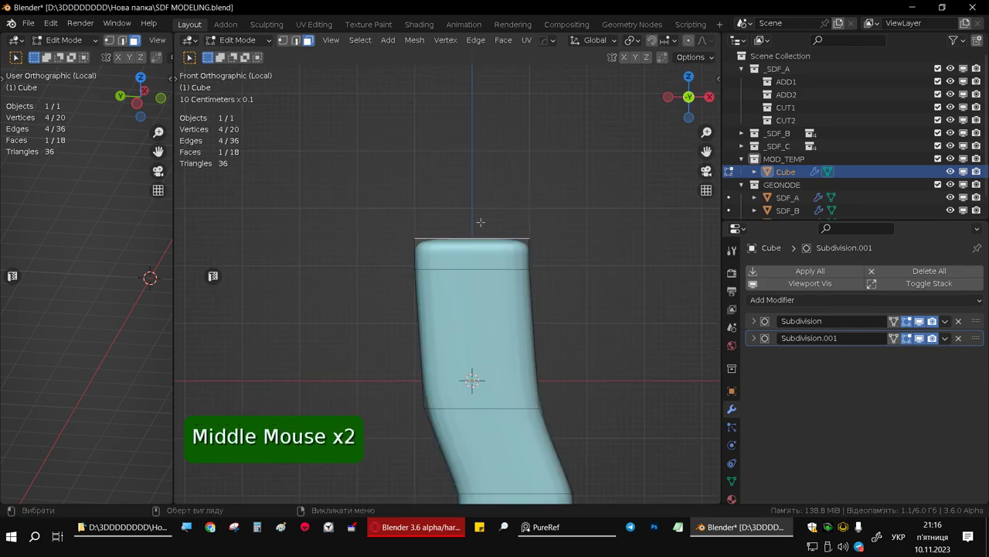
key("e")
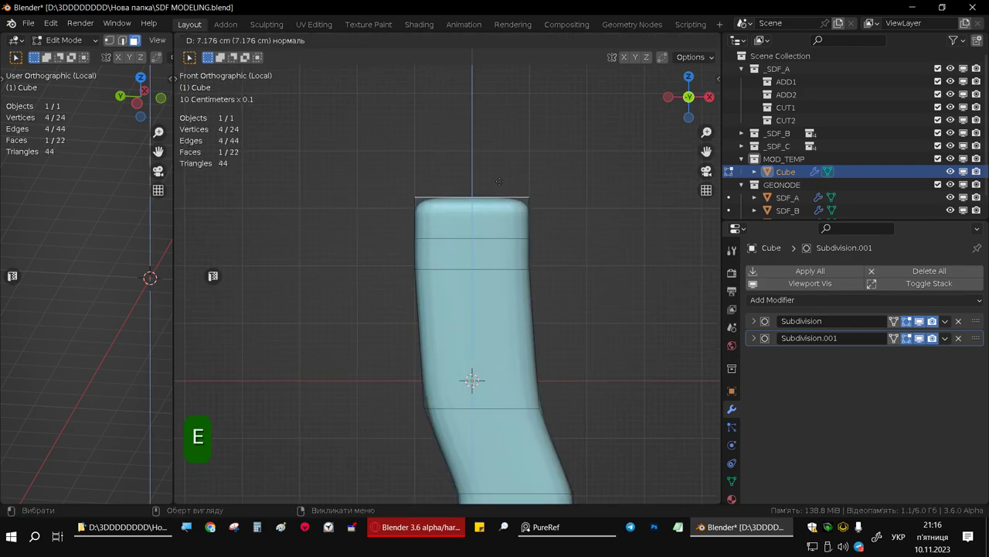
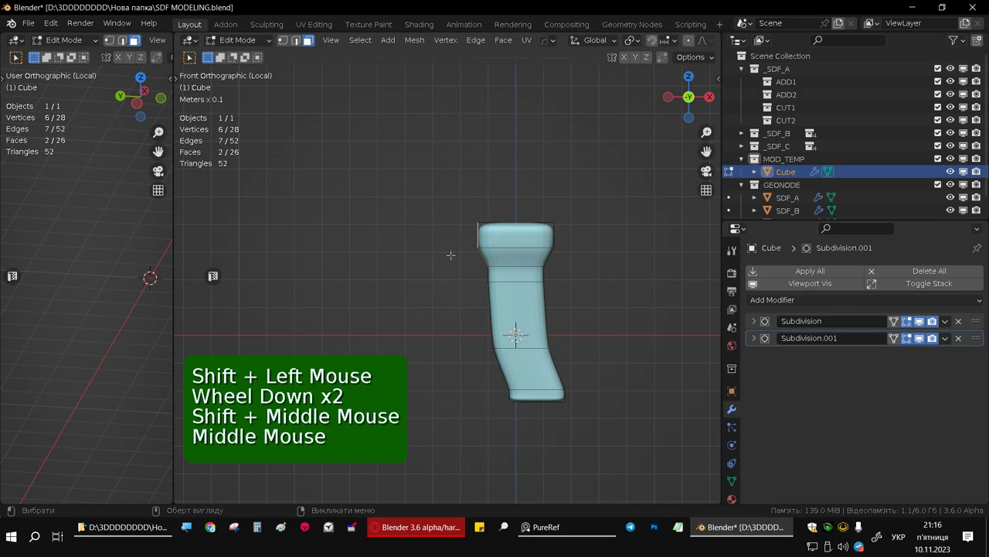
key("e")
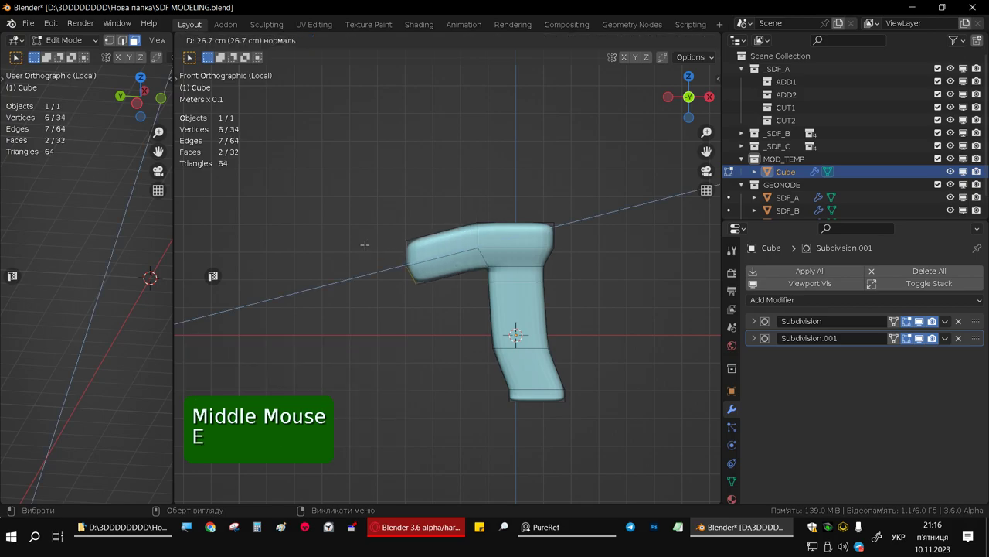
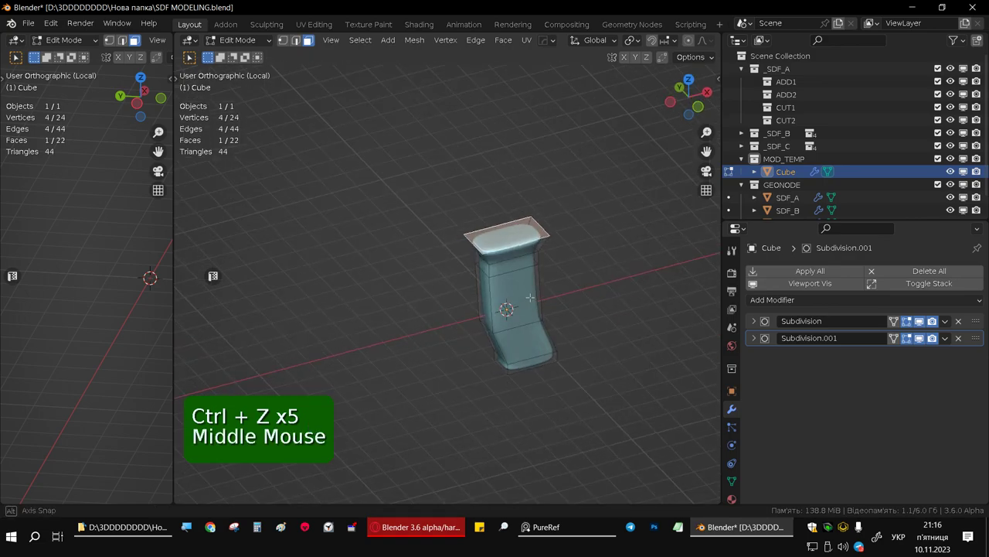
key("e")
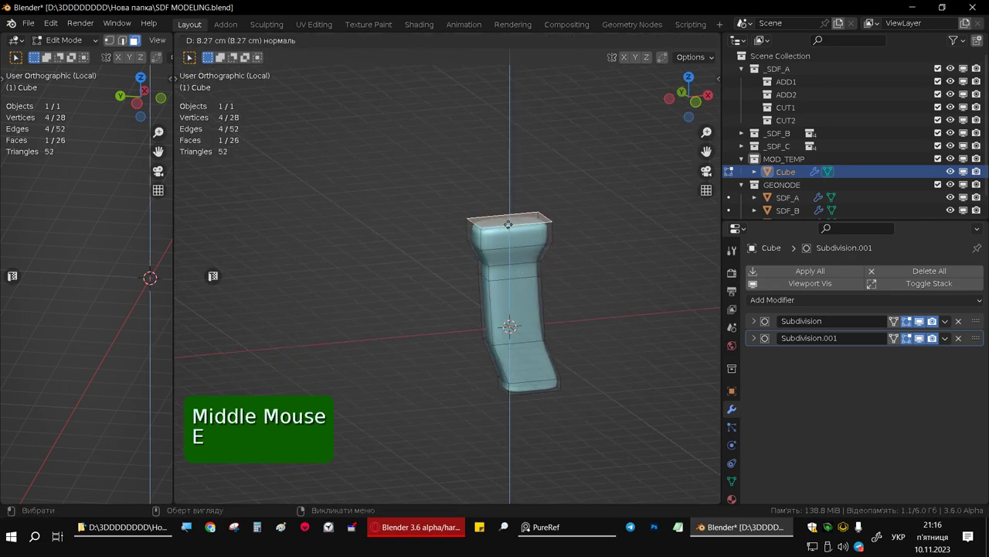
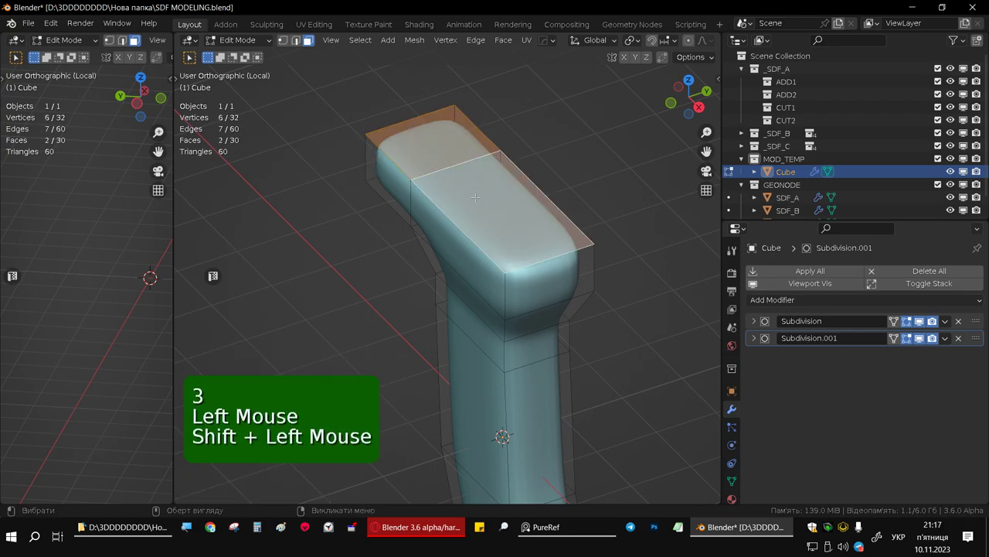
Step: Scale the top faces outward into a flared cap over the stem and return to Object Mode
key("s")
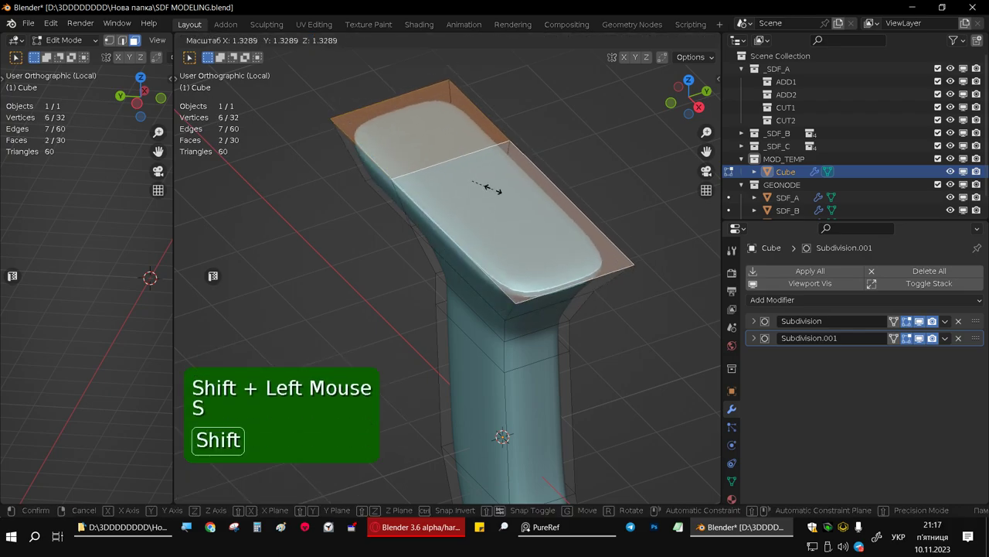
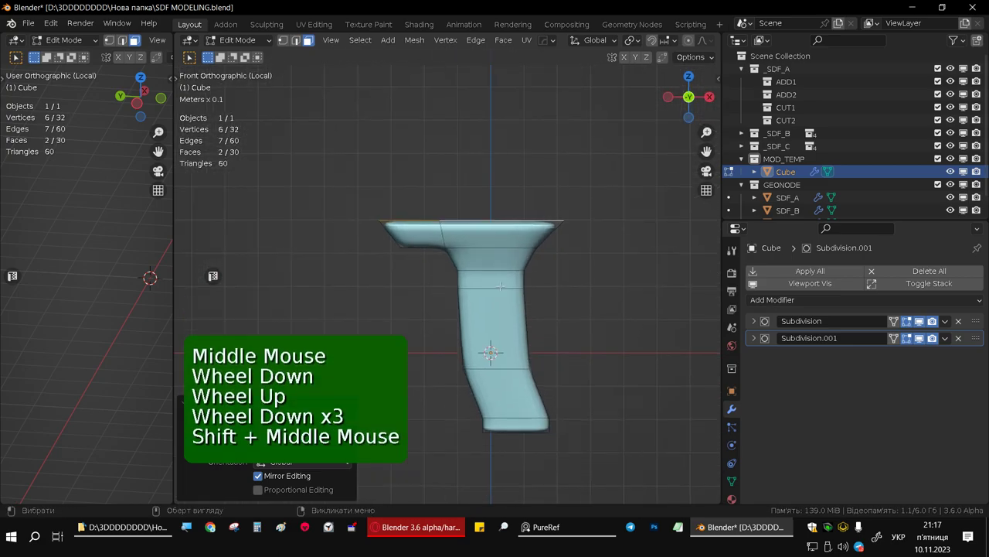
key("Tab")
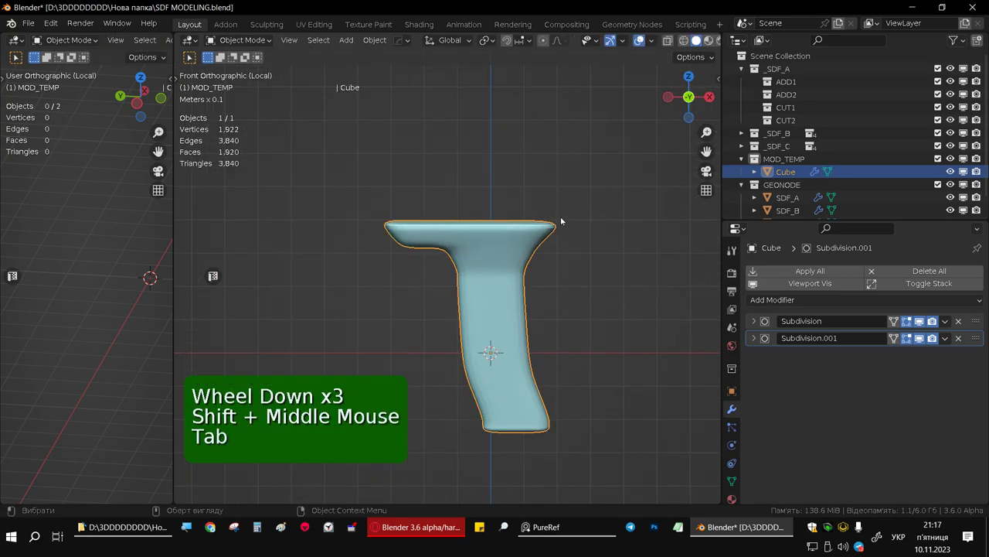
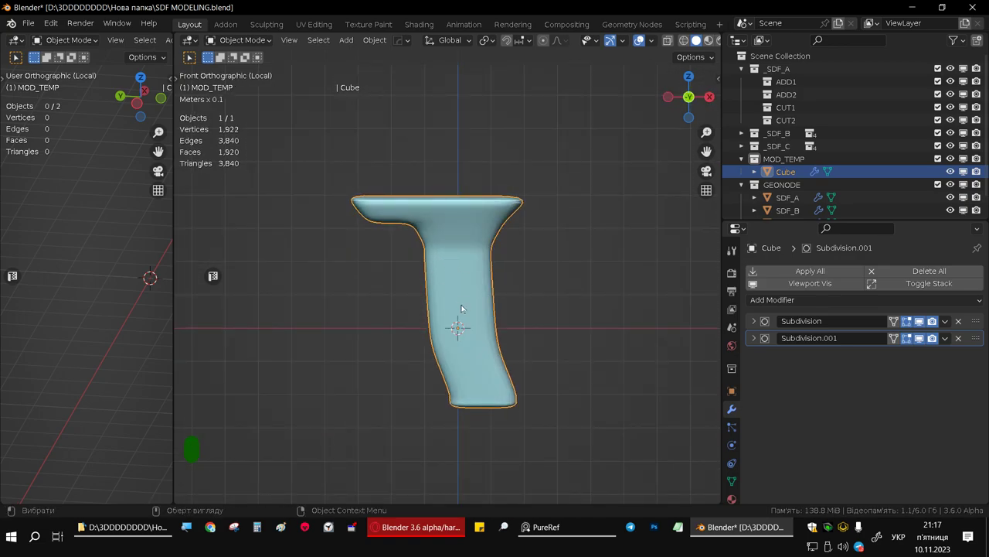
Step: Add a cutter cube Cube.001, place it against the stem in wireframe and tilt it slightly
key("shift+a")
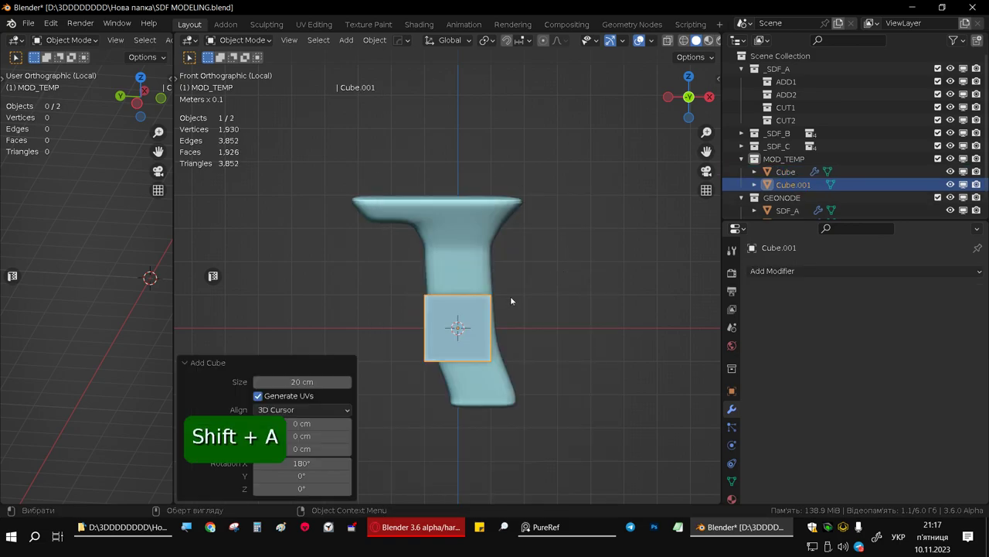
middle_click(484, 305)
key("g")
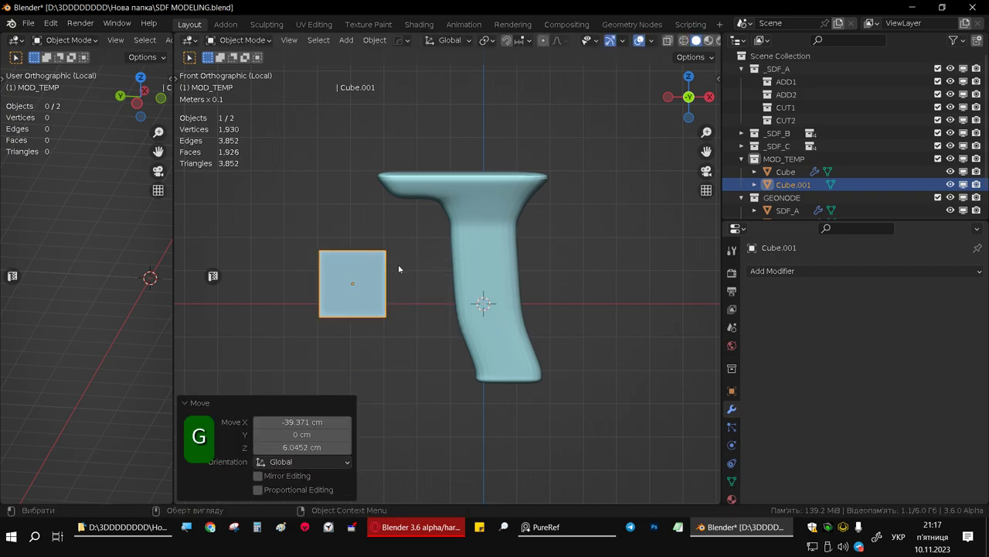
key("g")
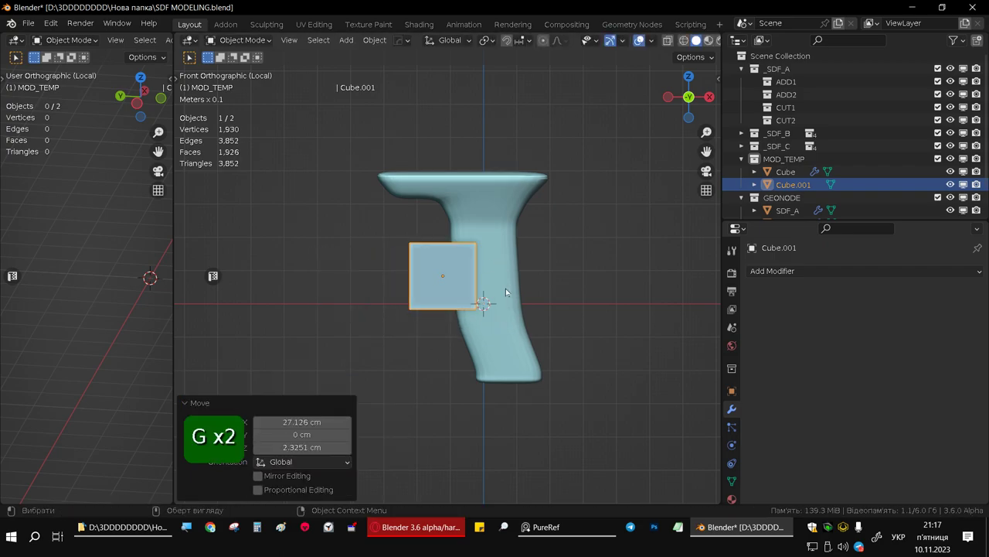
key("z")
scroll("up", 3)
scroll("up", 3)
key("r")
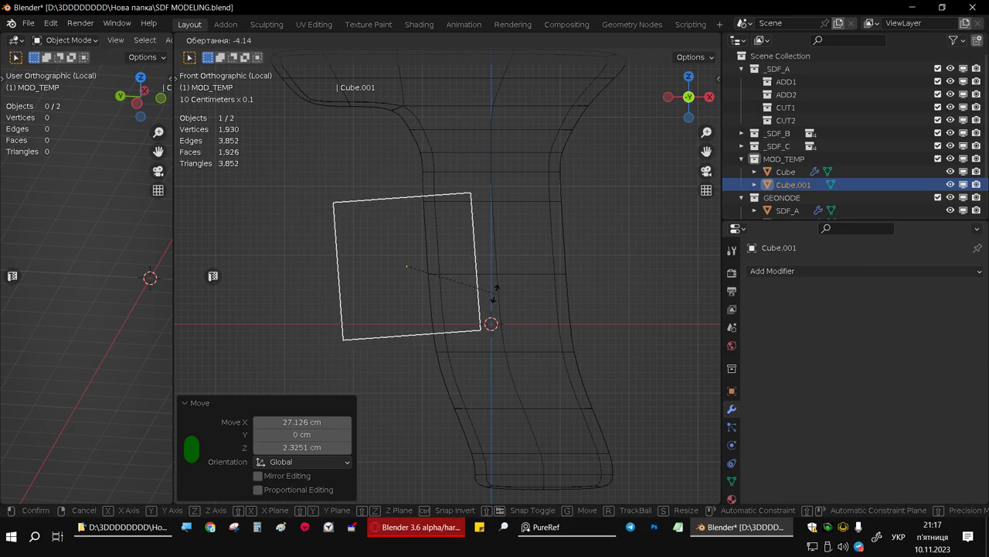
Step: Raise and nudge the cutter cube's top in Edit Mode, then apply its scale with Ctrl+A
key("Tab")
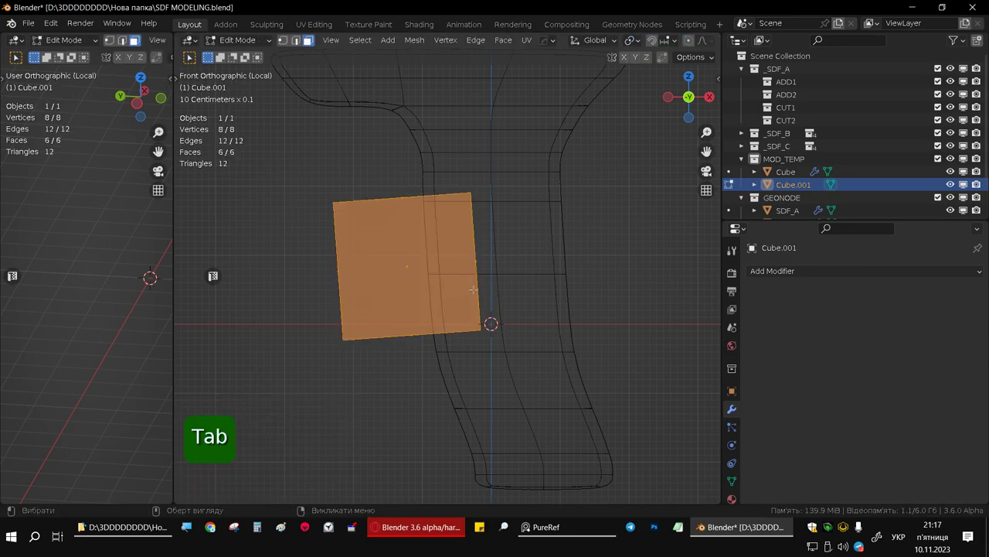
key("s")
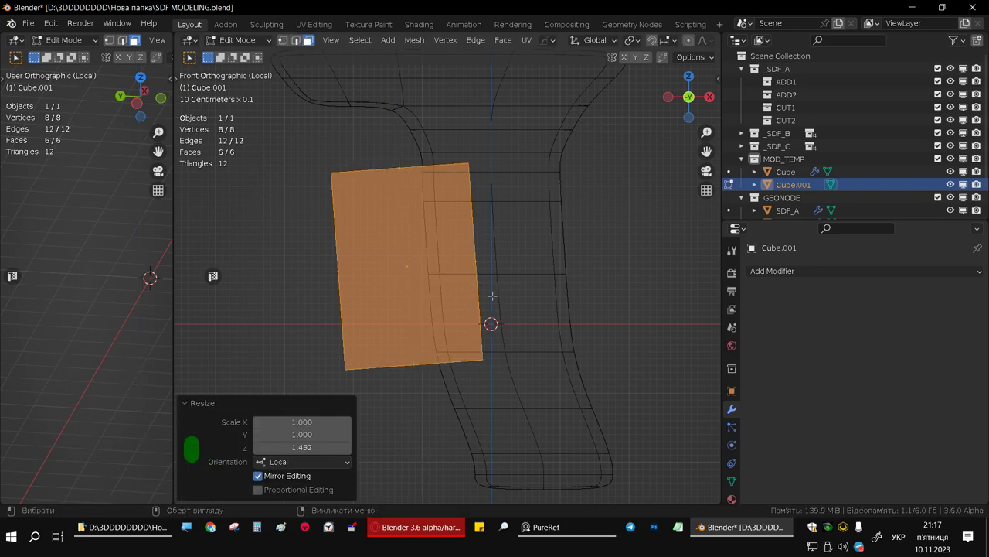
key("g")
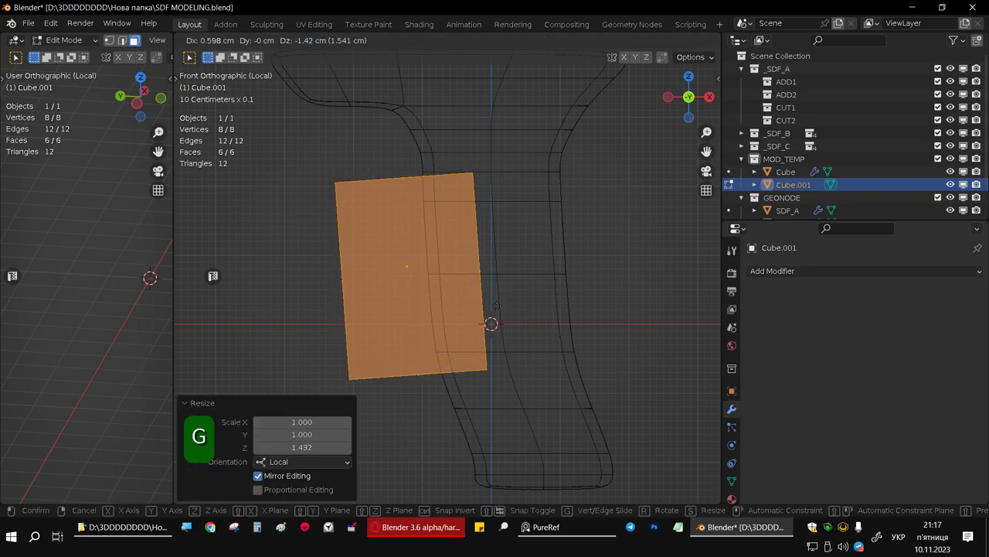
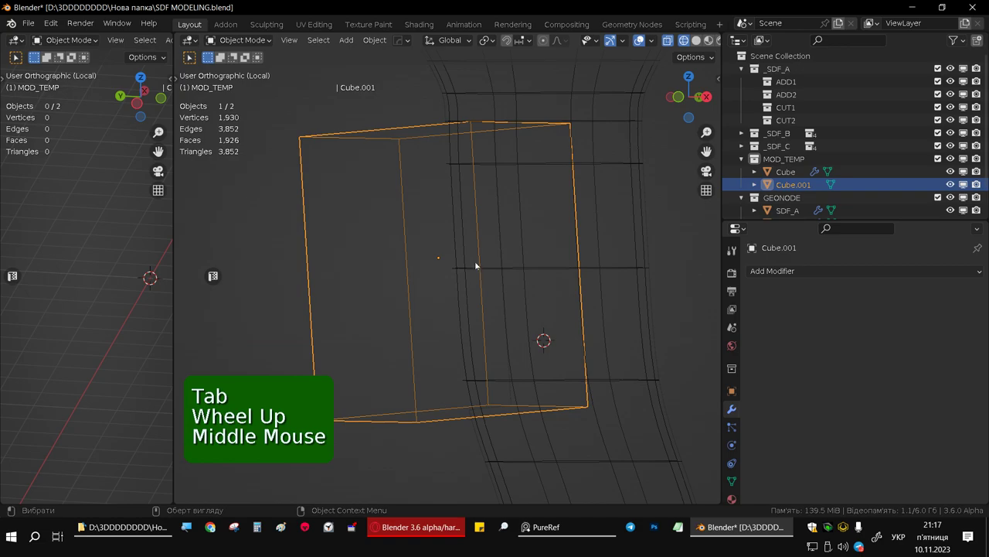
key("Tab")
key("Tab")
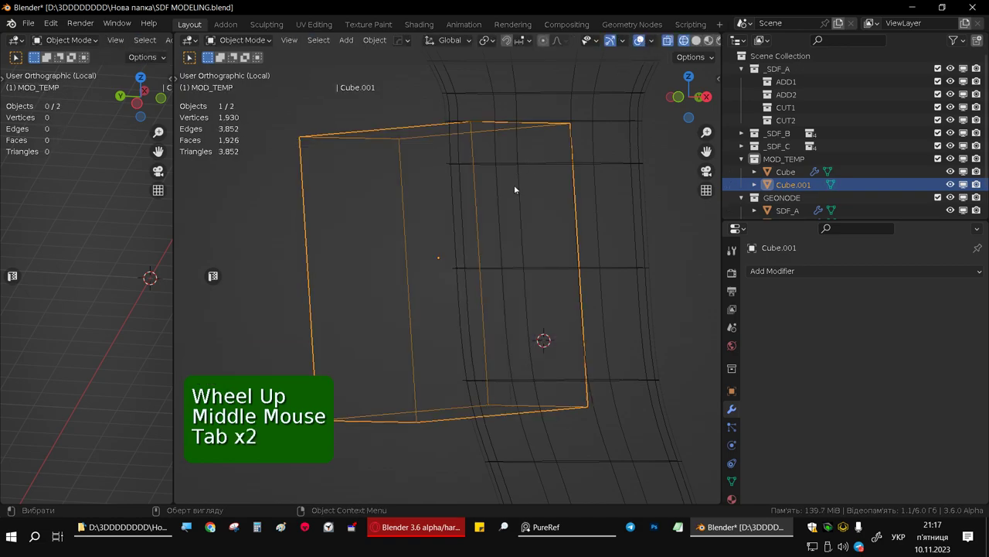
key("ctrl+a")
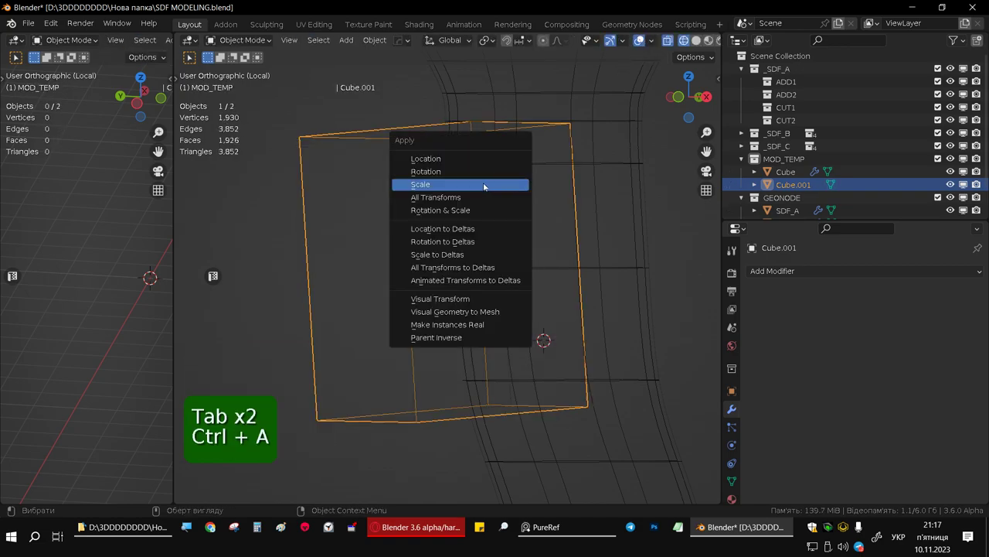
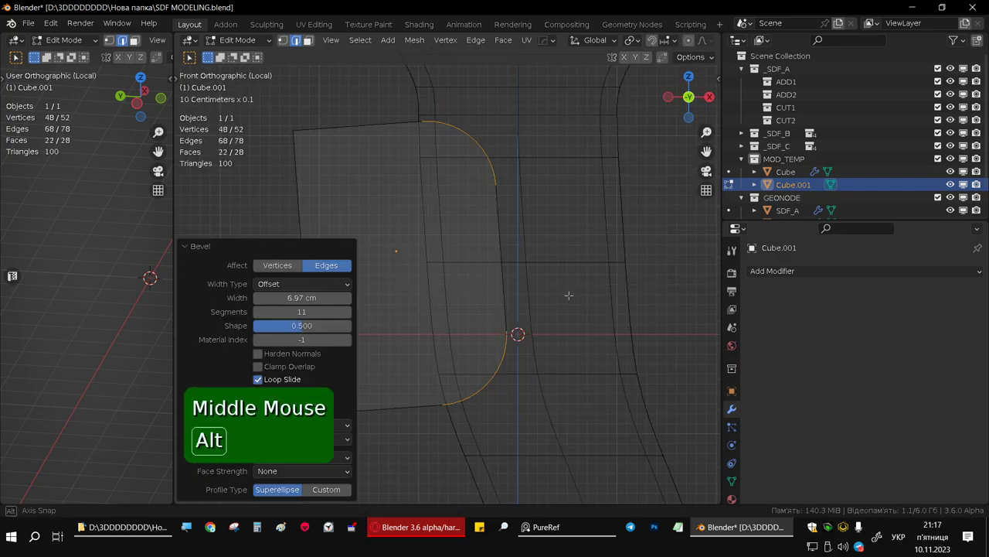
Step: Confirm the rounded bevel on the cutter cube's corner and leave wireframe editing
key("Tab")
key("z")
middle_click(508, 293)
scroll("down", 3)
middle_click(494, 282)
left_click(424, 279)
key("g")
Step: Cut Cube.001 out of the main shape with a Bool Tool Difference and duplicate the result as Cube.002
left_click(614, 283)
left_click(426, 269)
double_click(476, 209)
key("ctrl+KP_Subtract")
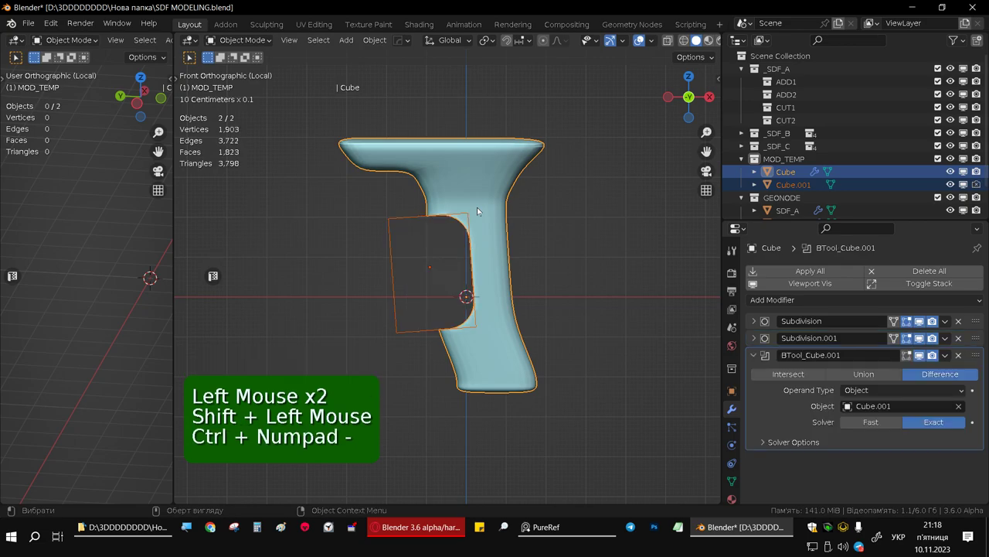
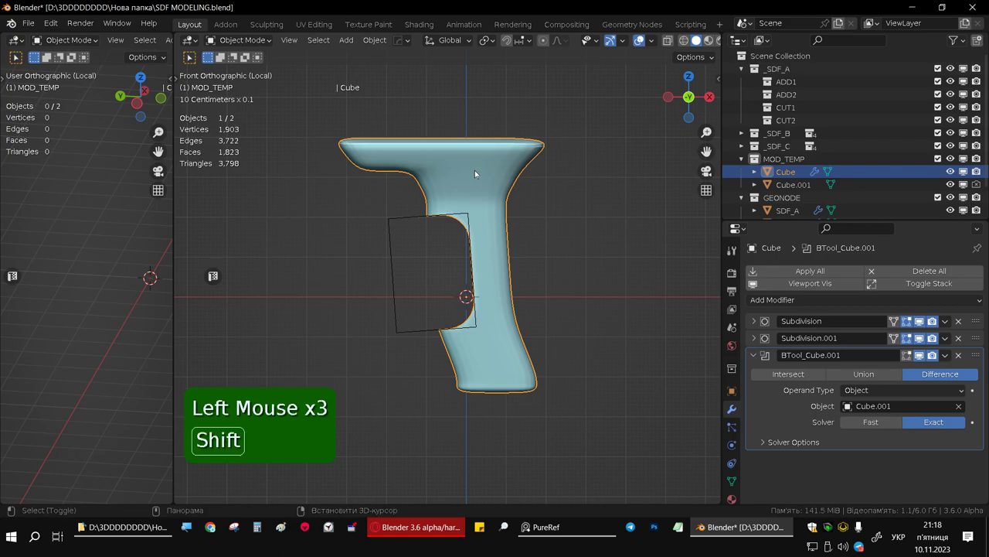
key("shift+d")
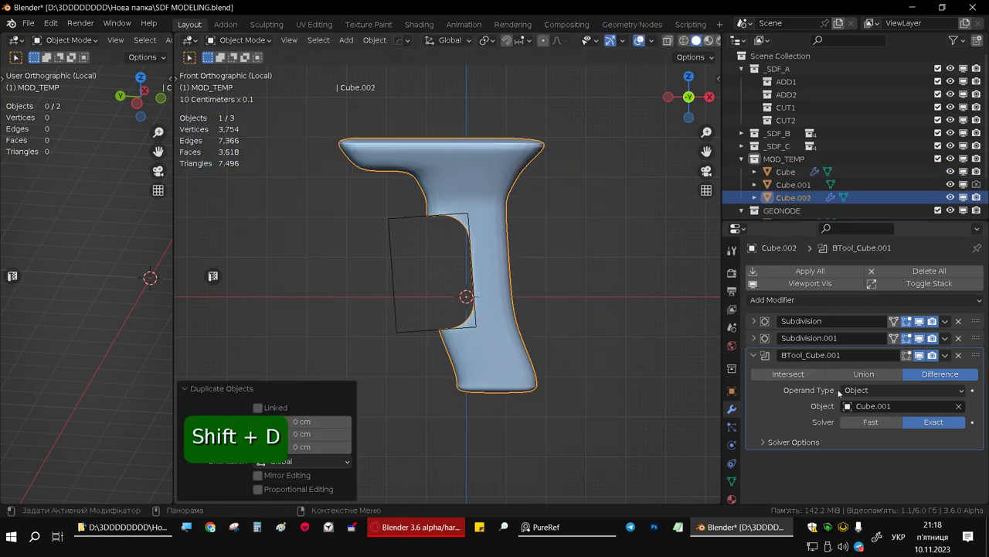
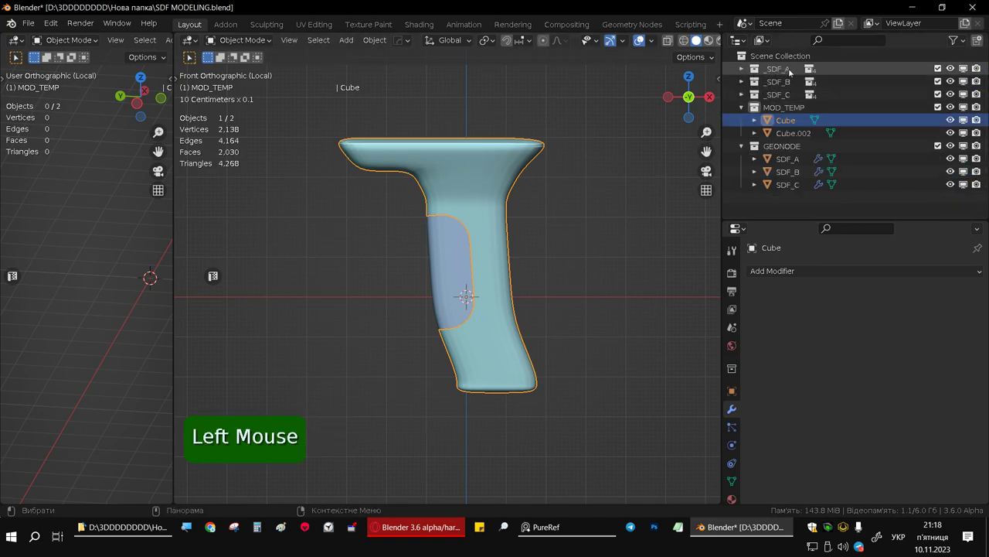
Step: Select the main shape and start moving it into the _SDF_A ADD1 collection
left_click(451, 275)
middle_click(487, 218)
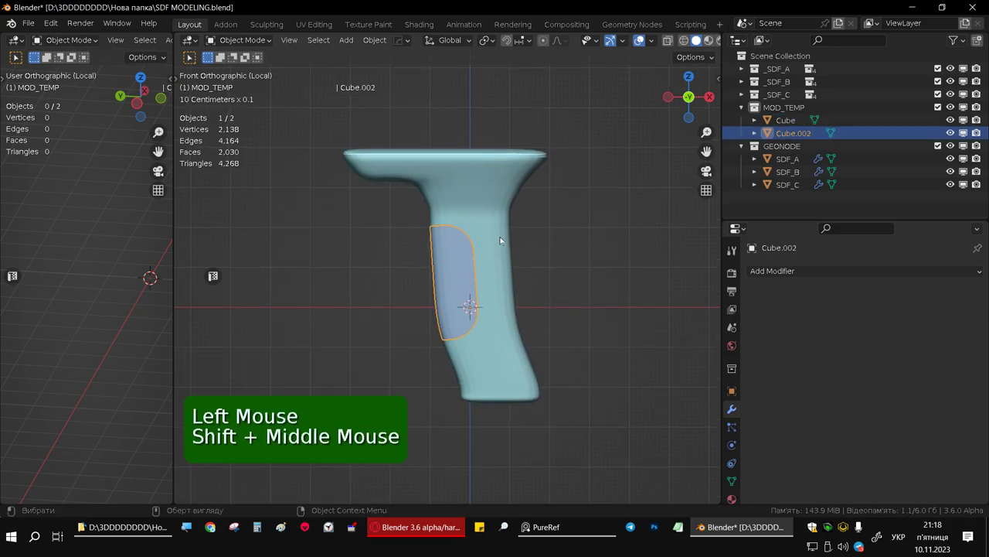
left_click(494, 201)
key("m")
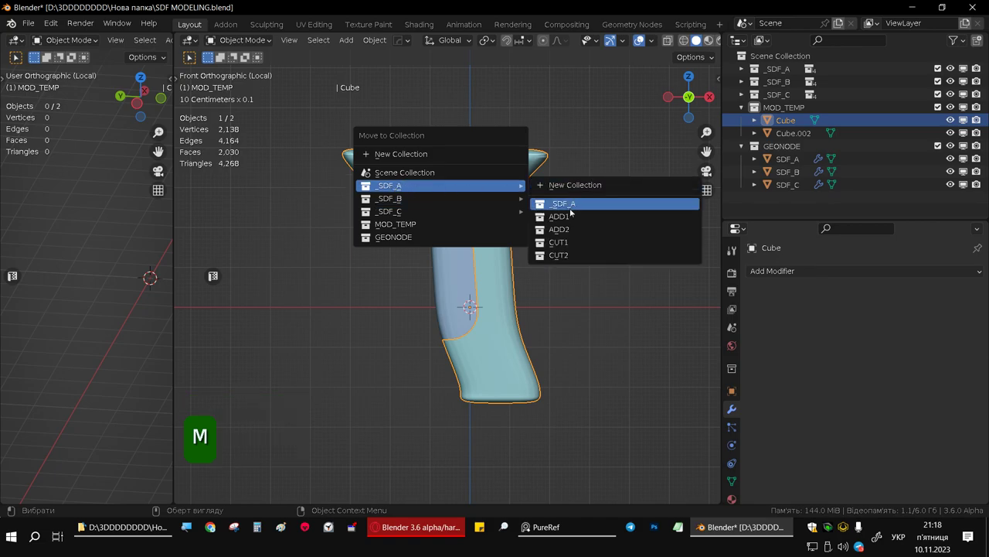
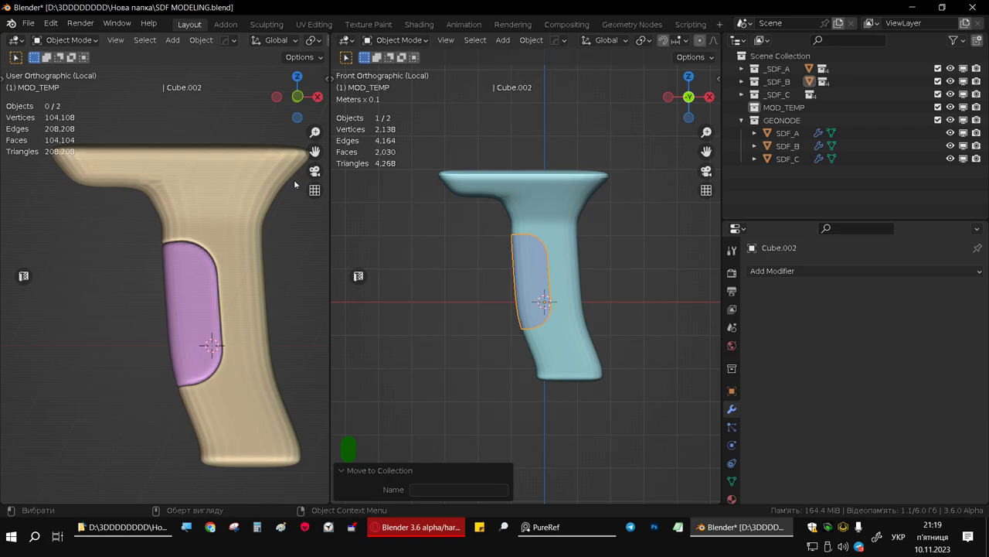
Step: Select SDF_A, set its GeometryNodes Remesh to 0.600 and view the blended model from the front
middle_click(244, 185)
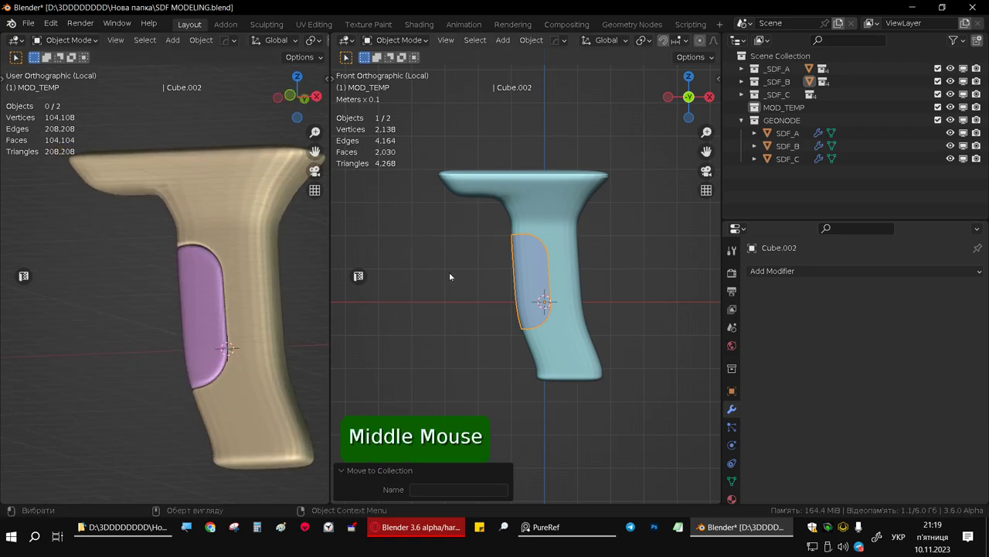
left_click(239, 199)
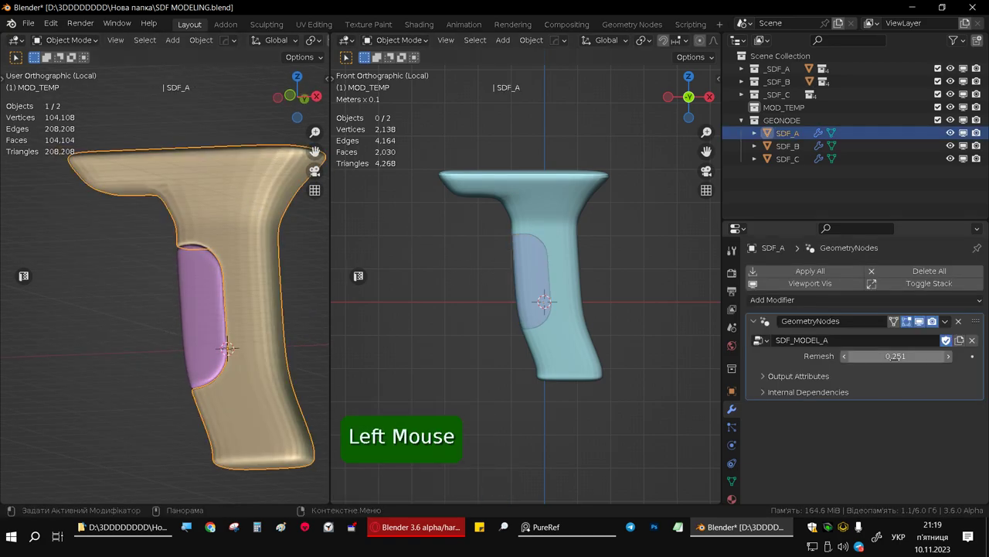
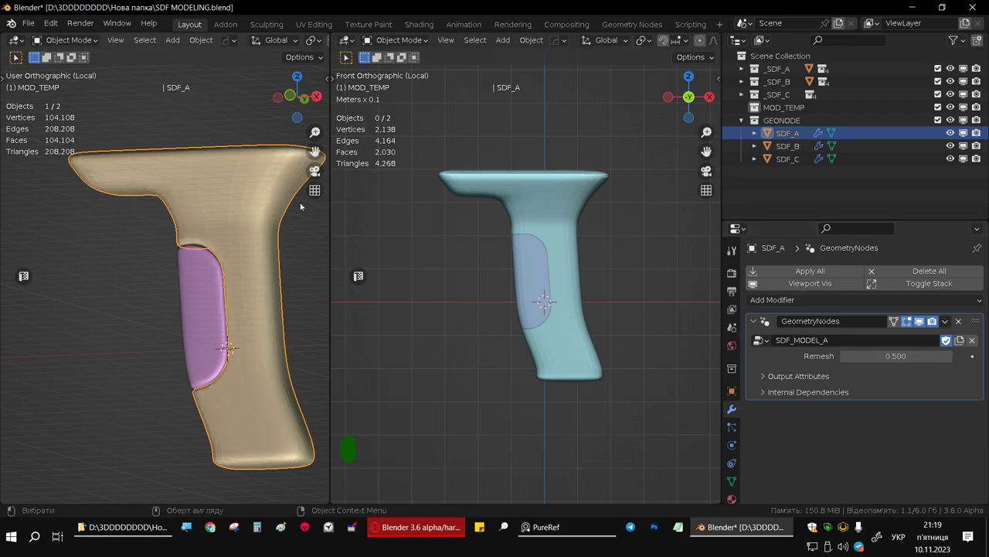
scroll("up", 3)
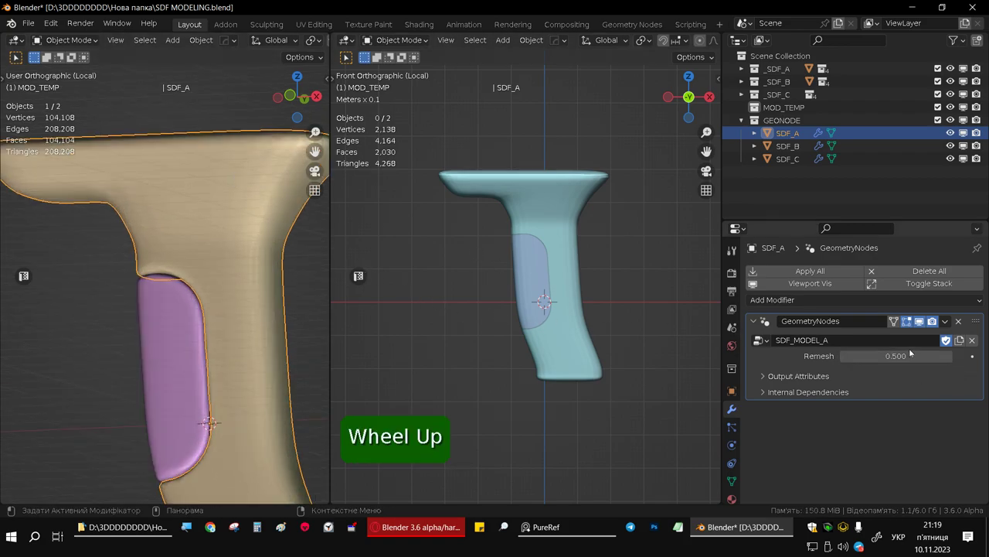
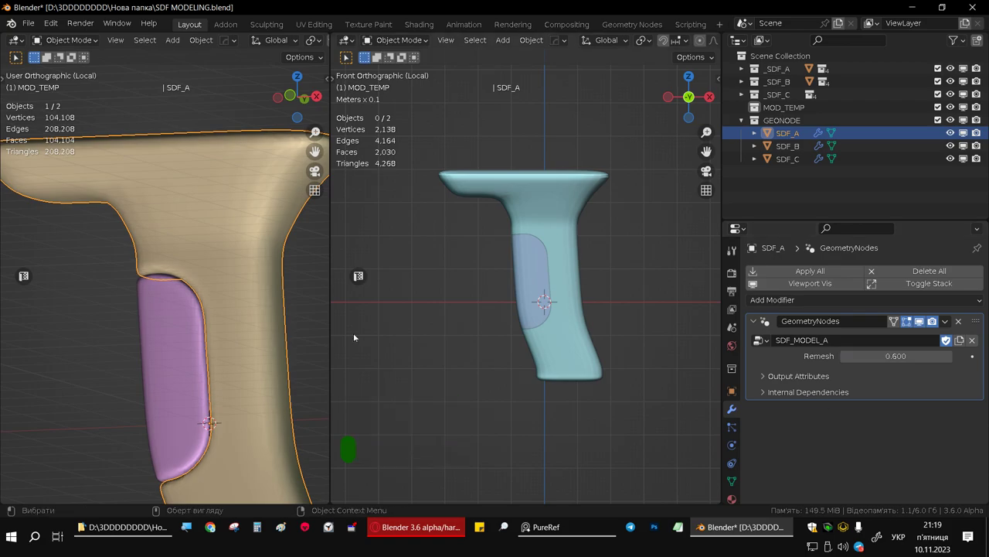
scroll("down", 3)
middle_click(223, 334)
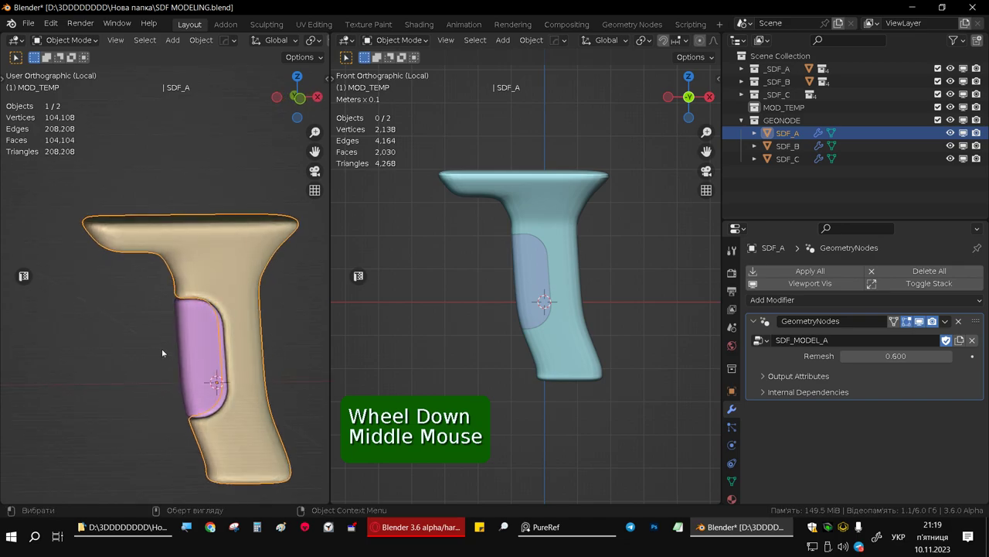
left_click(141, 347)
middle_click(228, 333)
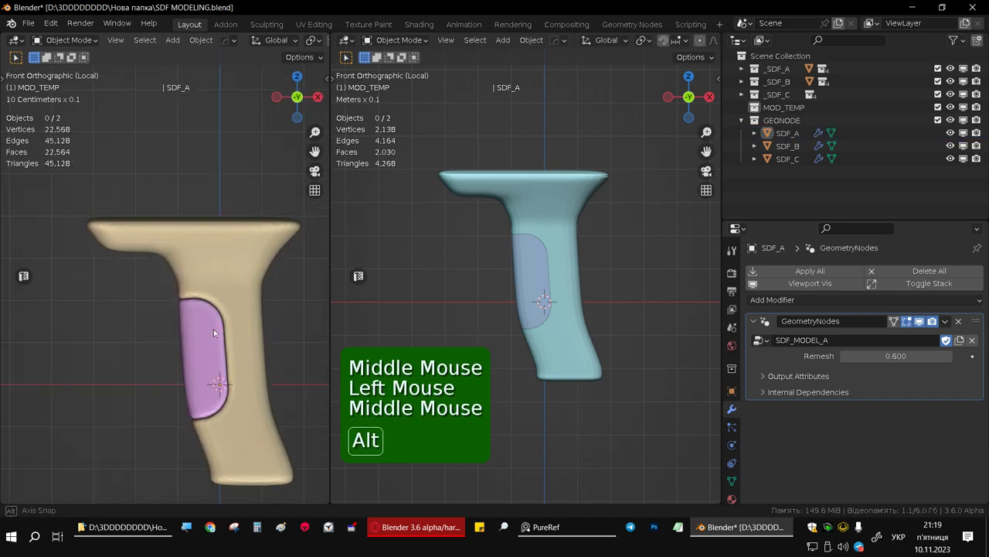
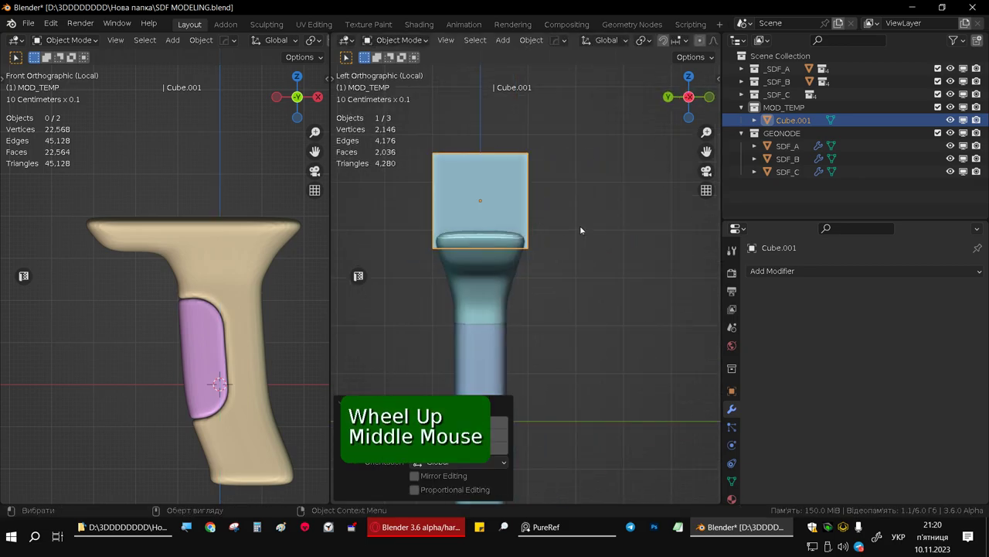
Step: Scale Cube.001 thin in Y and wide in X, then slide it along X over the model's cap
key("Tab")
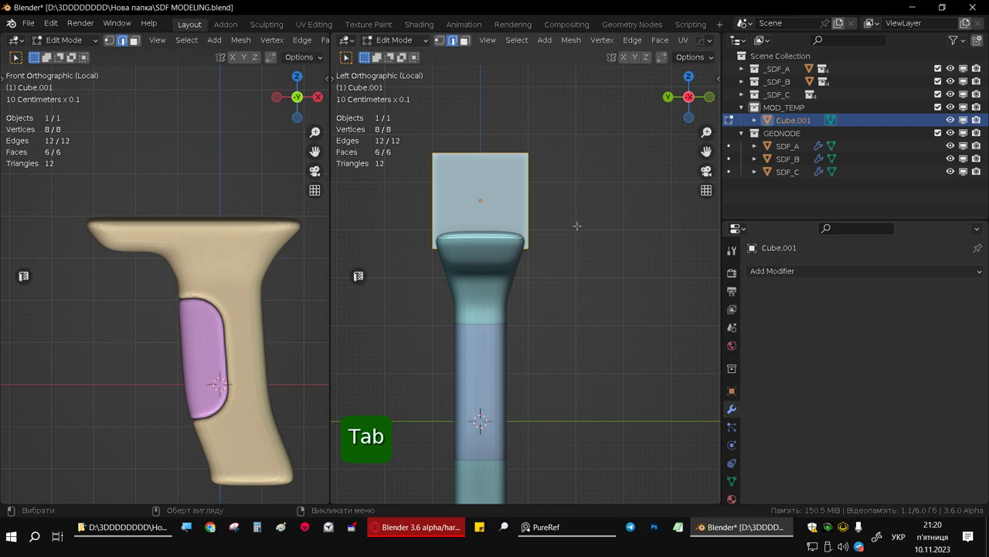
key("s")
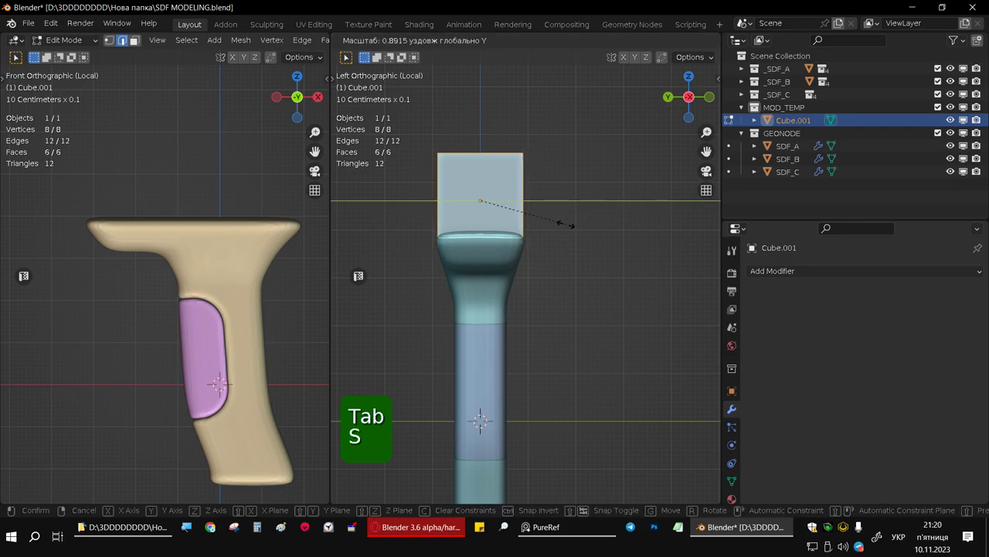
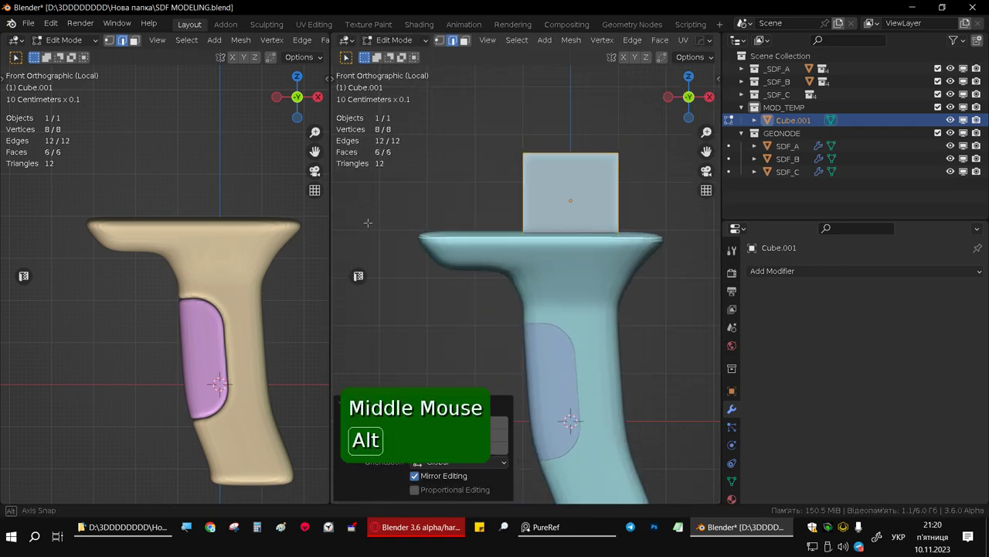
key("s")
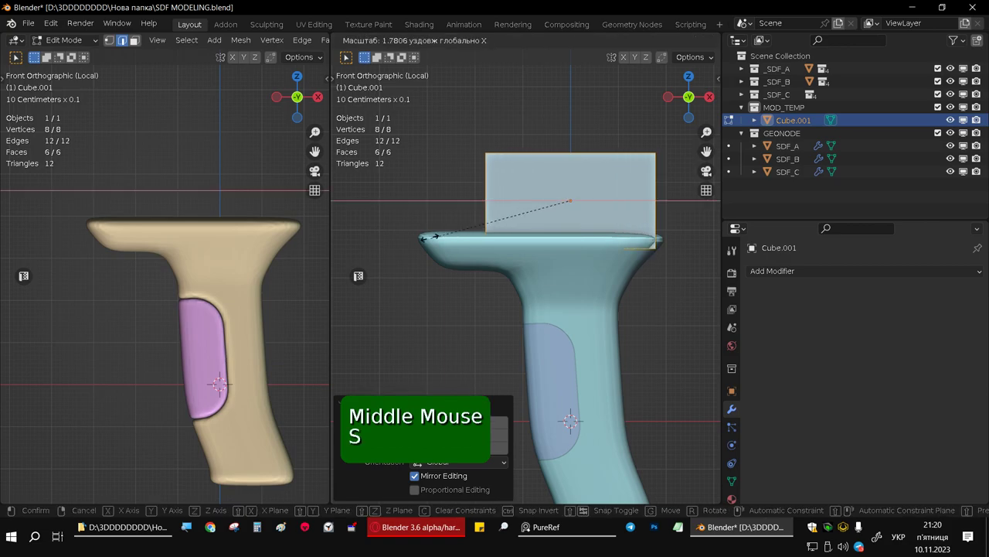
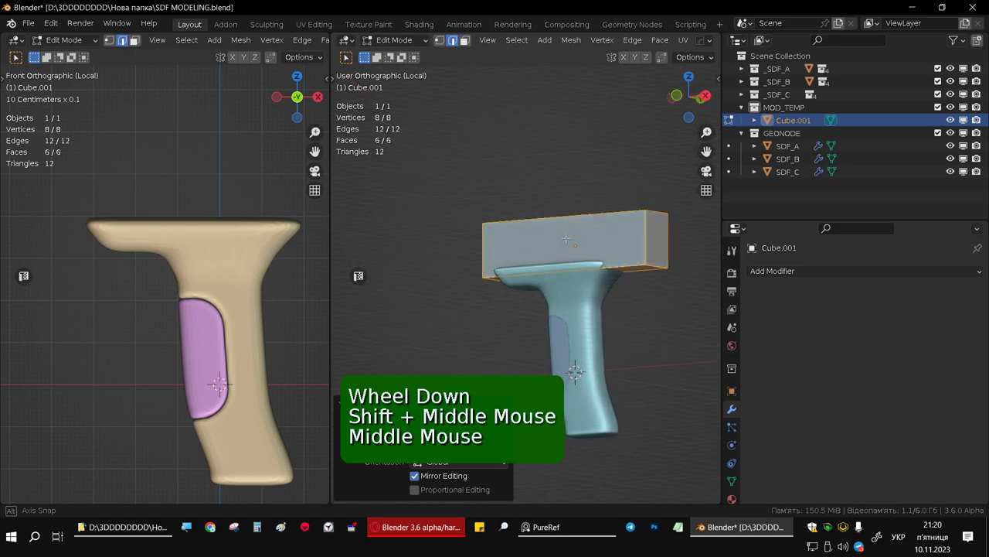
scroll("down", 3)
key("g")
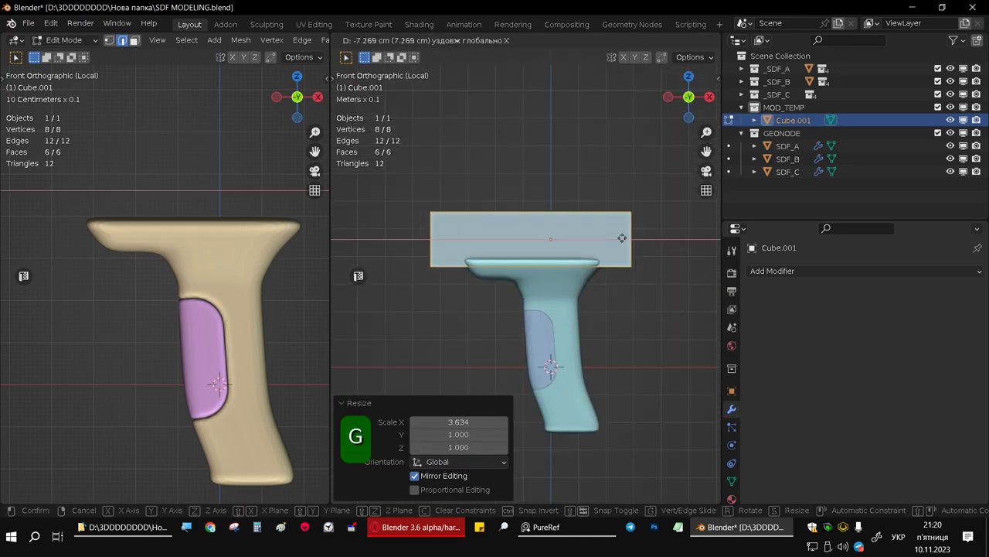
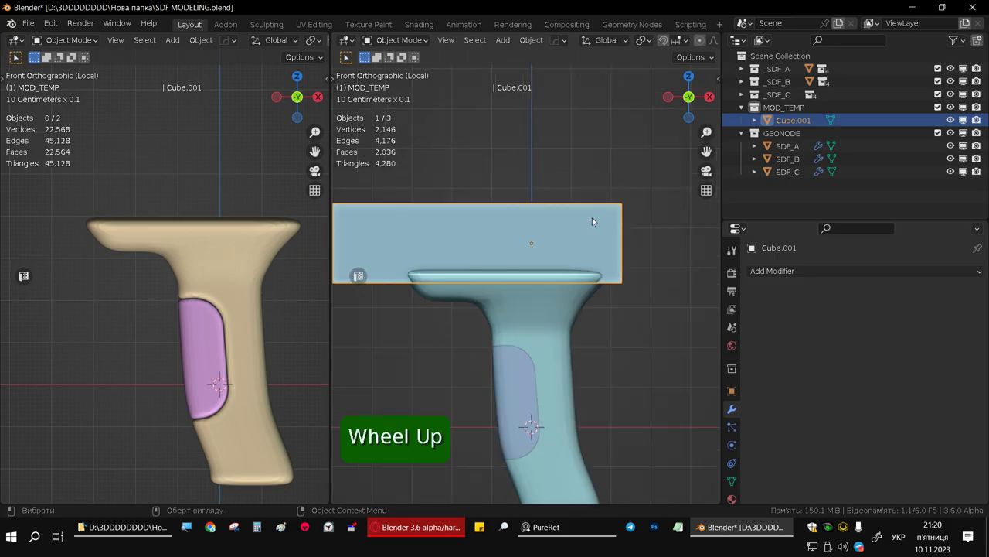
Step: Duplicate the wide block and move it into _SDF_B ADD1 so a slab caps the model
key("shift+d")
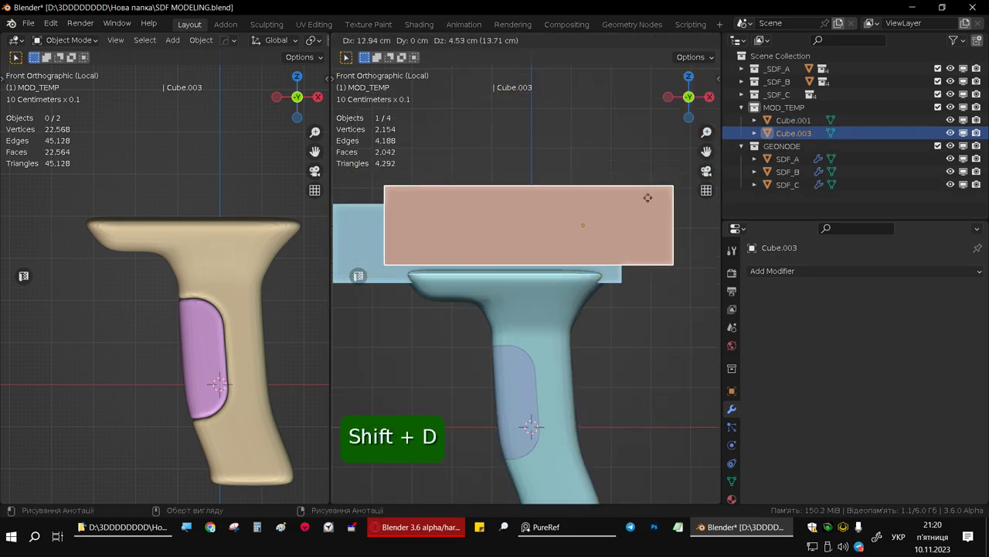
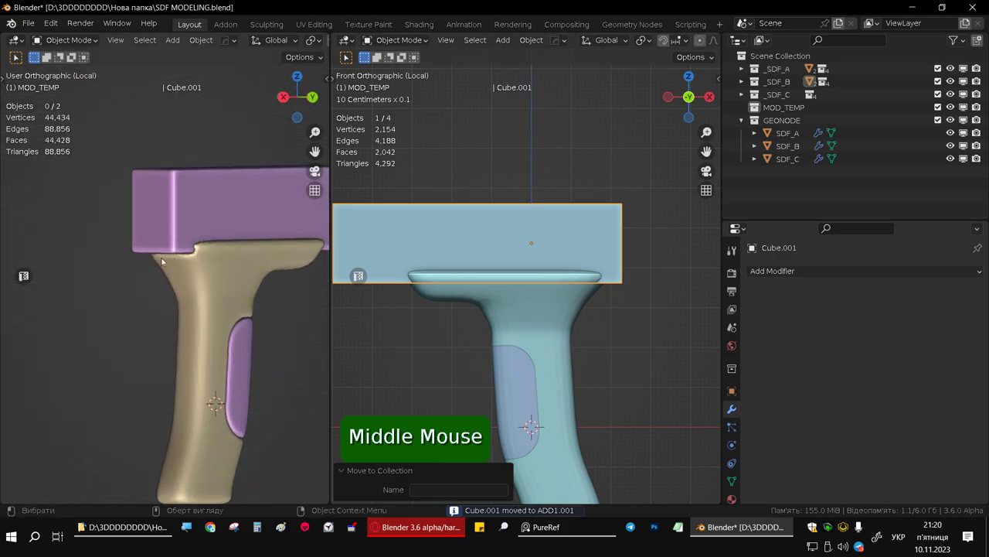
middle_click(150, 240)
middle_click(118, 249)
middle_click(531, 230)
scroll("down", 3)
scroll("up", 3)
middle_click(613, 244)
middle_click(426, 251)
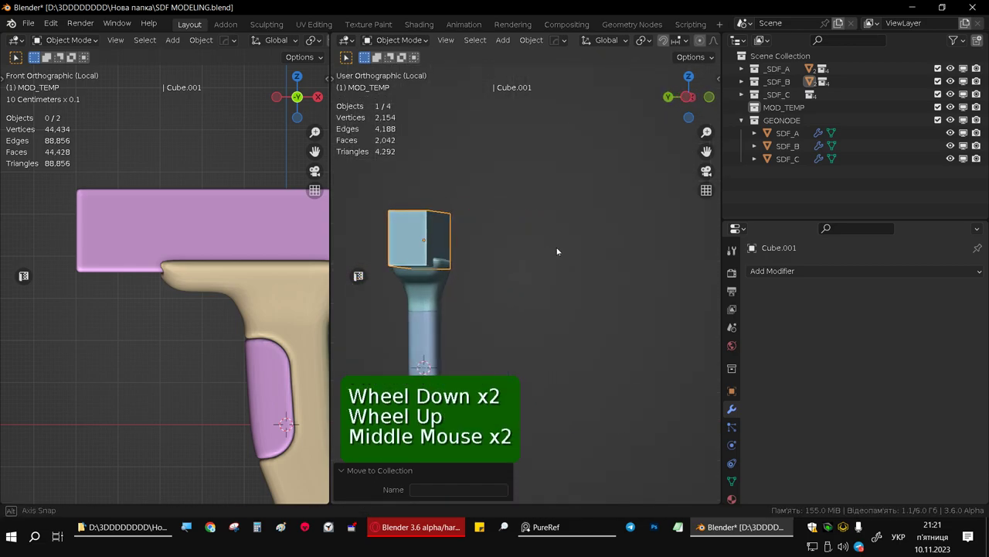
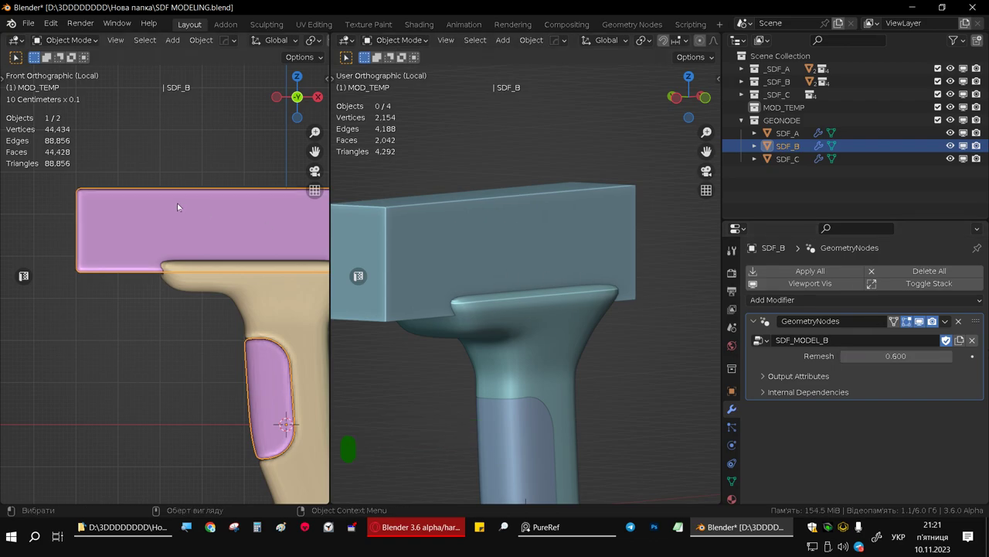
Step: Orbit around the blended model to inspect the purple slab over the gold block
middle_click(177, 206)
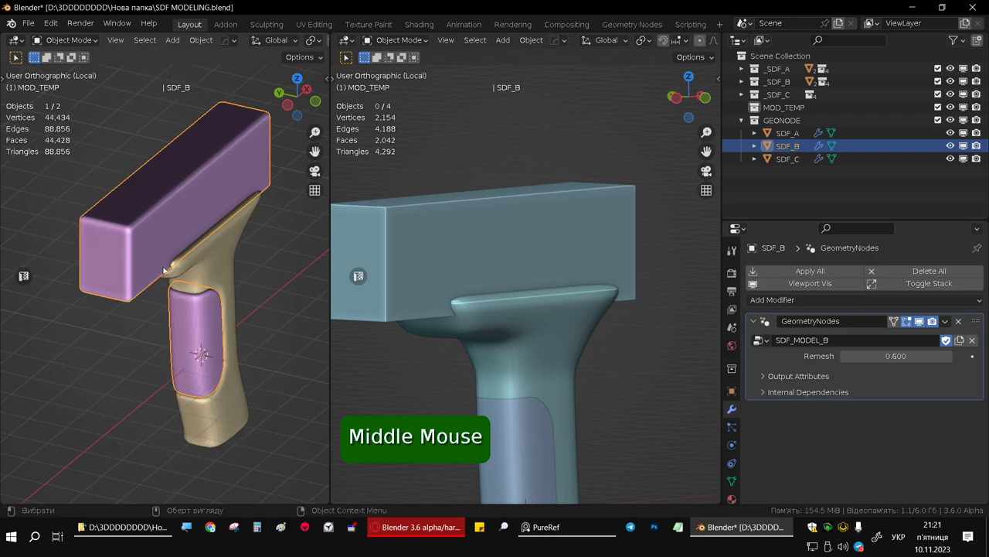
middle_click(168, 262)
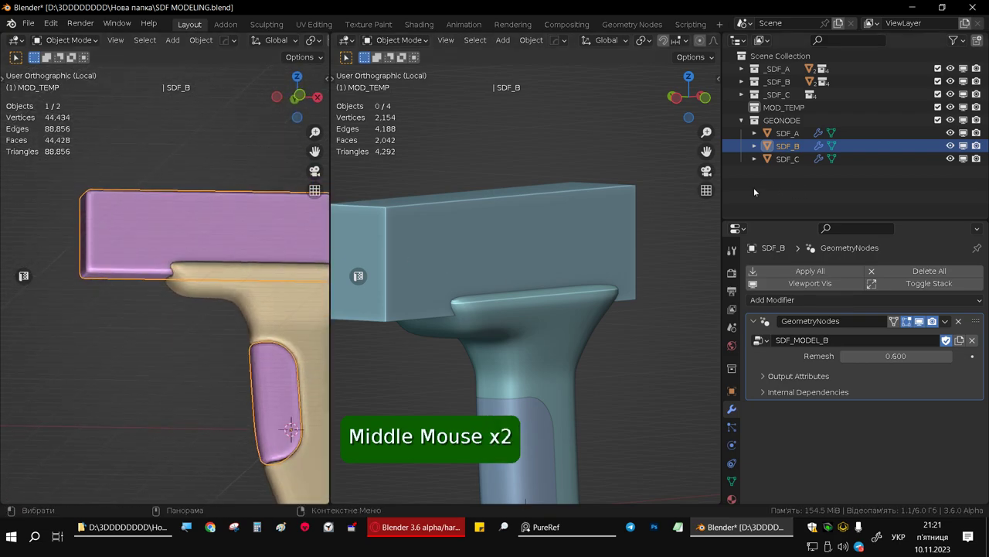
middle_click(461, 221)
scroll("down", 3)
middle_click(477, 230)
middle_click(489, 237)
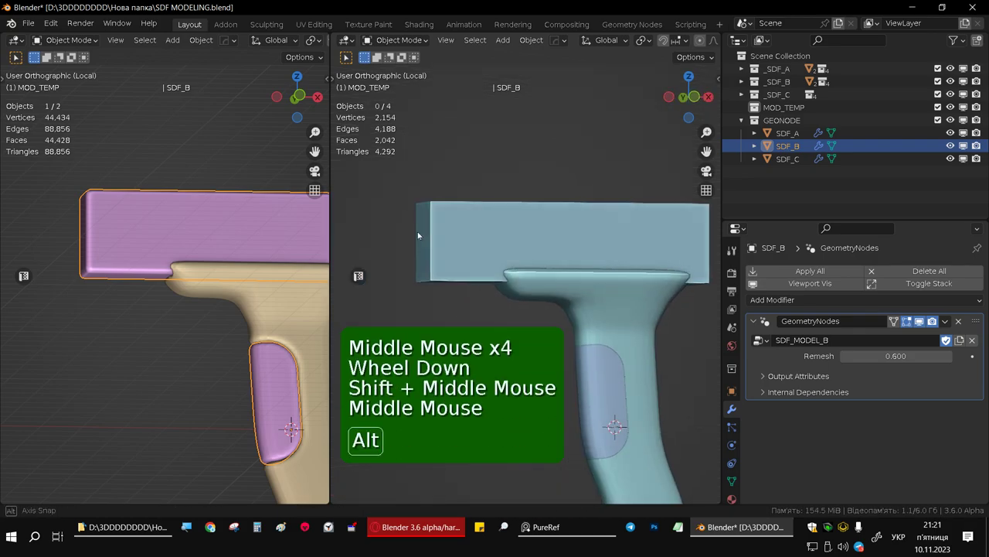
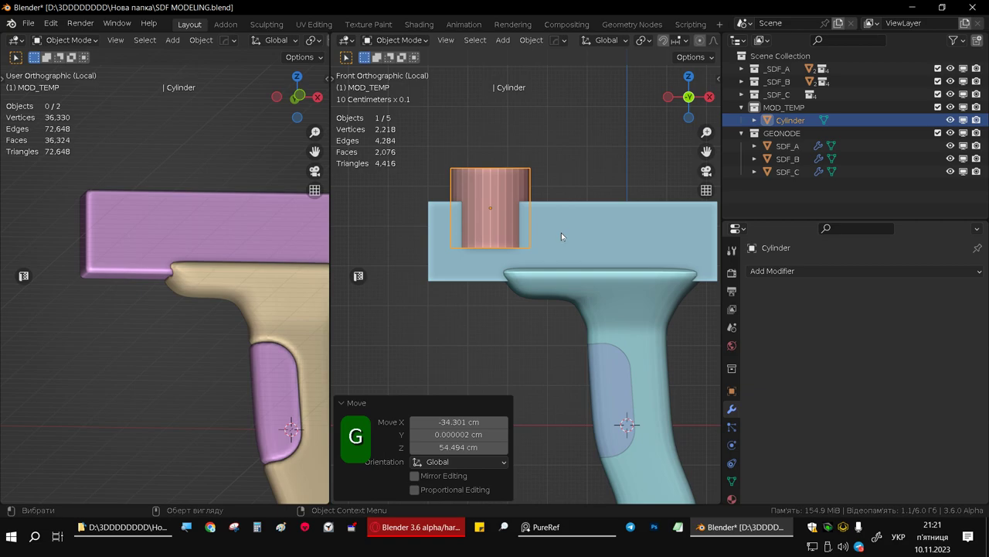
Step: Rotate the cylinder horizontal, stretch it lengthwise and position it through the block's end
key("r")
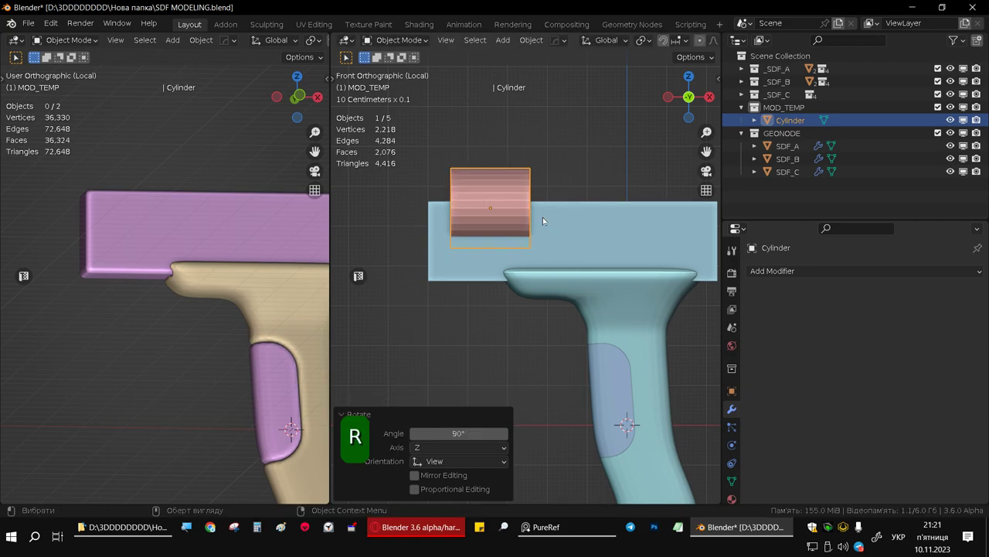
key("s")
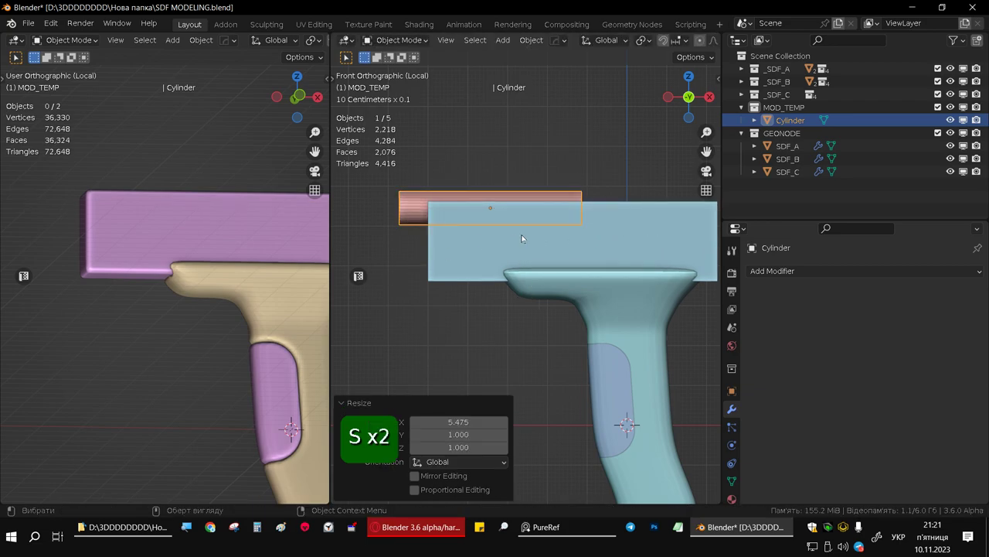
key("g")
scroll("down", 3)
middle_click(537, 221)
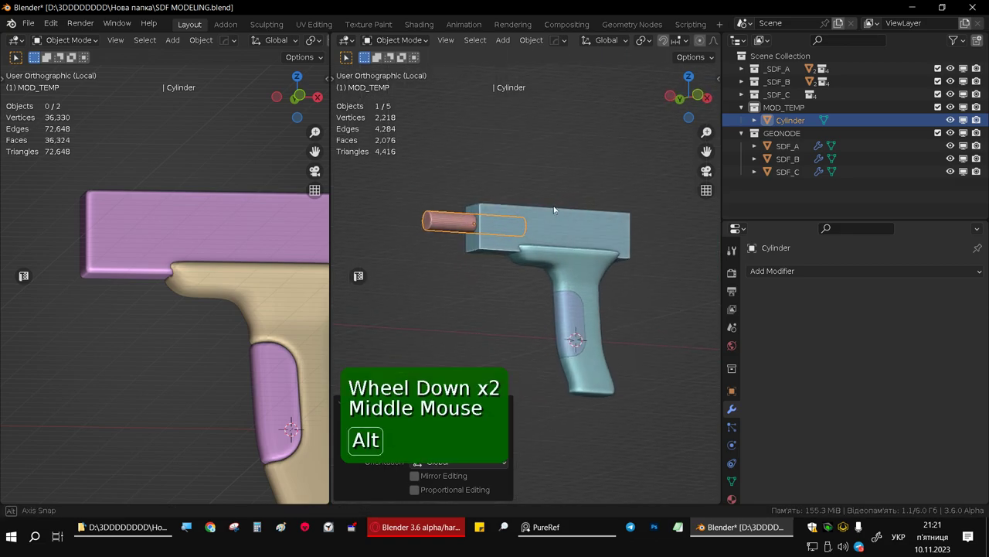
scroll("up", 3)
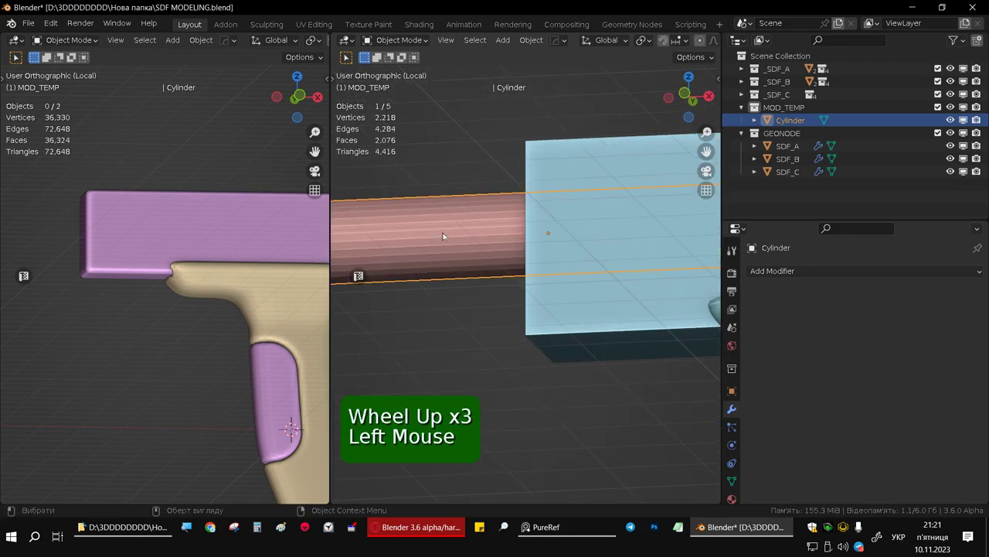
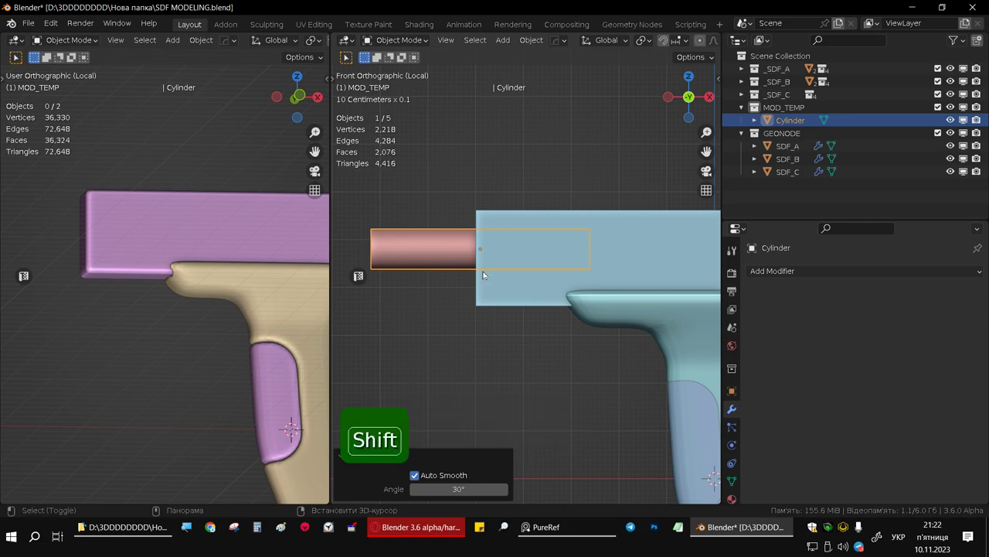
Step: Duplicate the cylinder and move the copy into _SDF_B's CUT1.001 cutter collection
key("shift+d")
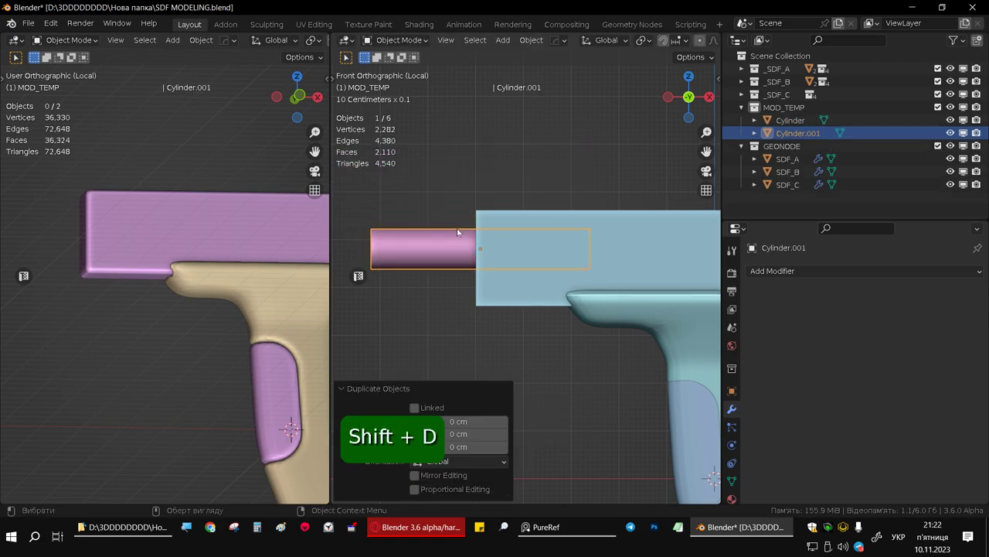
key("m")
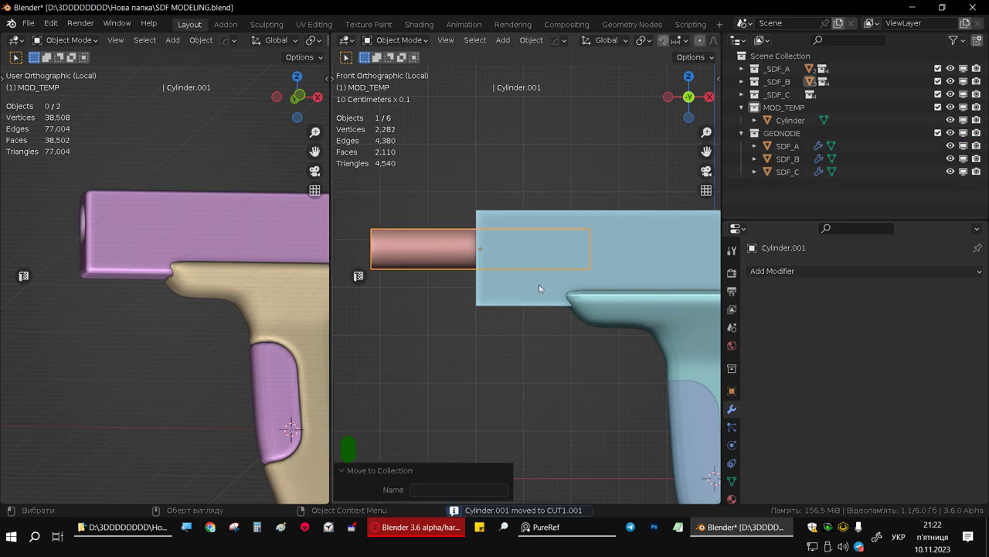
middle_click(100, 222)
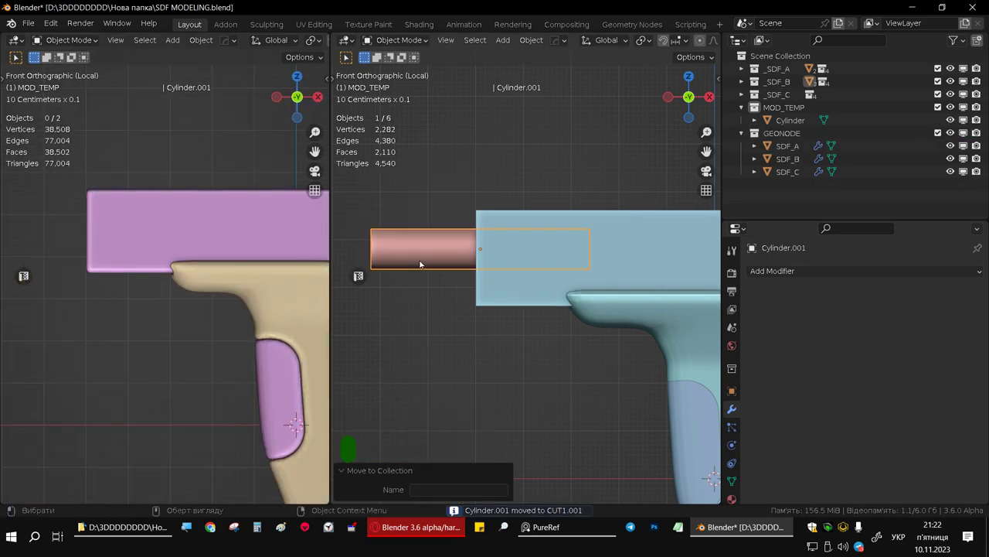
Step: Move the original Cylinder into the ADD2 collection under _SDF_A so it blends as a rod
left_click(416, 253)
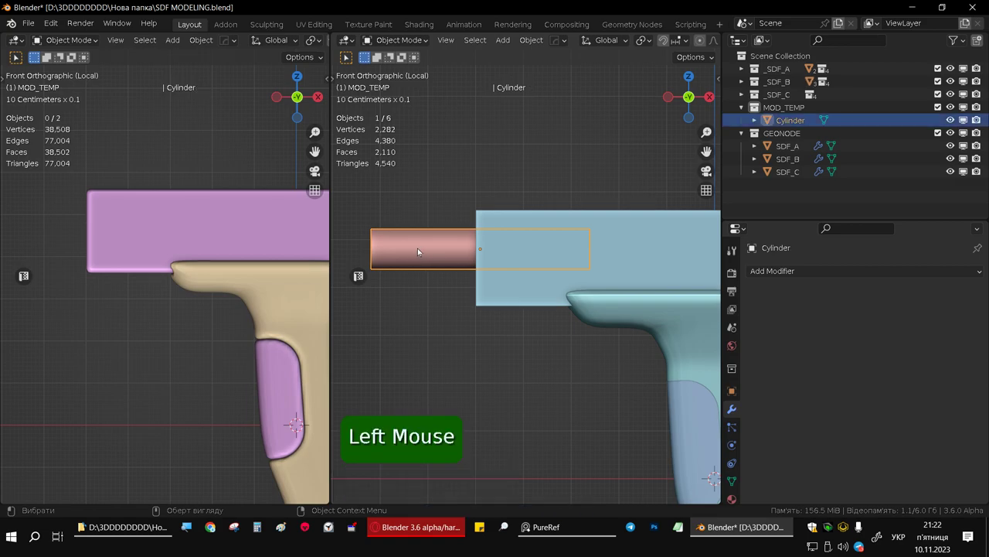
key("m")
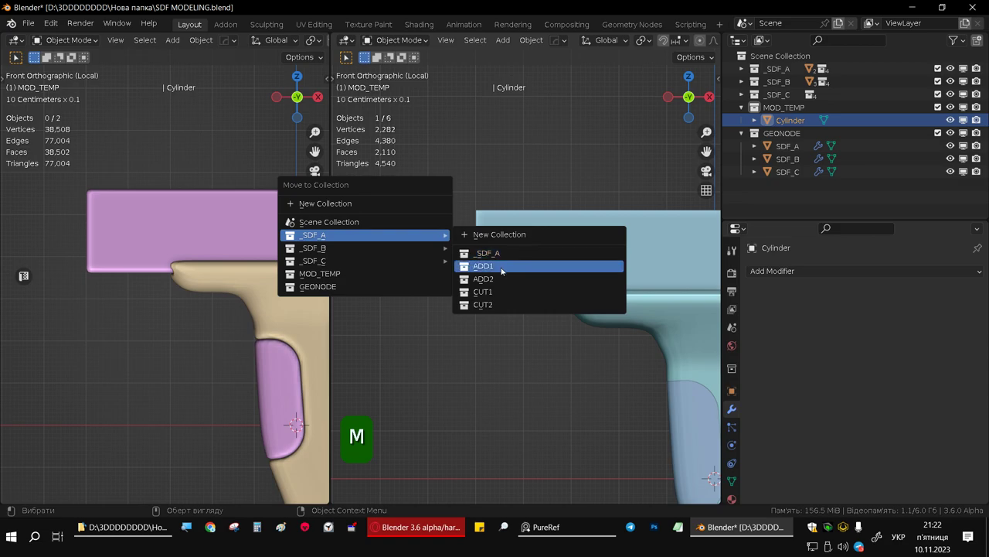
middle_click(123, 219)
middle_click(159, 225)
scroll("up", 3)
middle_click(203, 225)
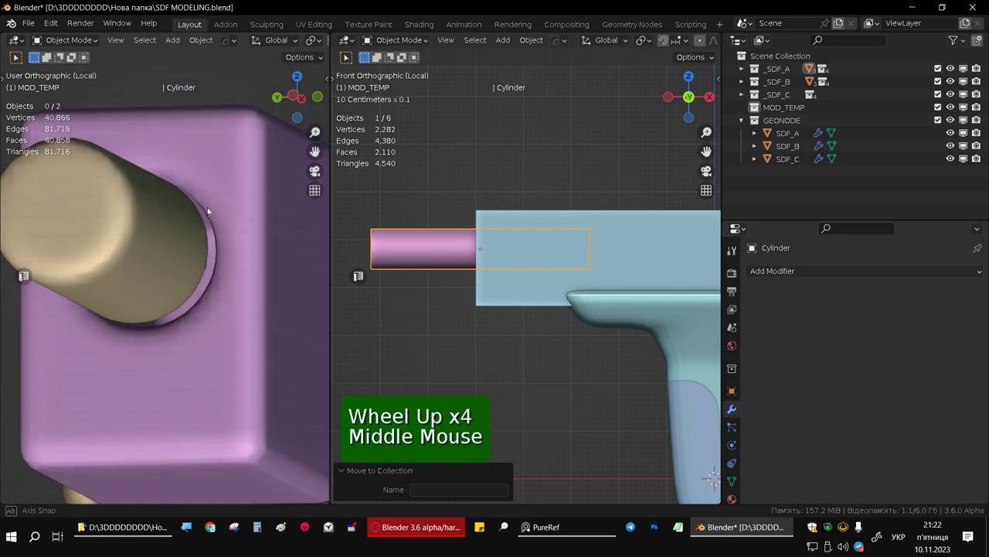
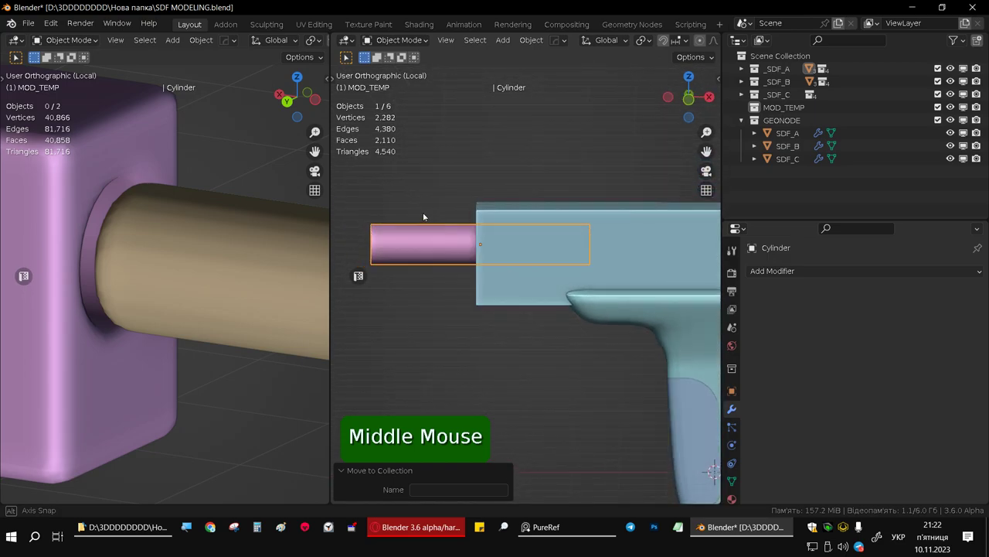
key("m")
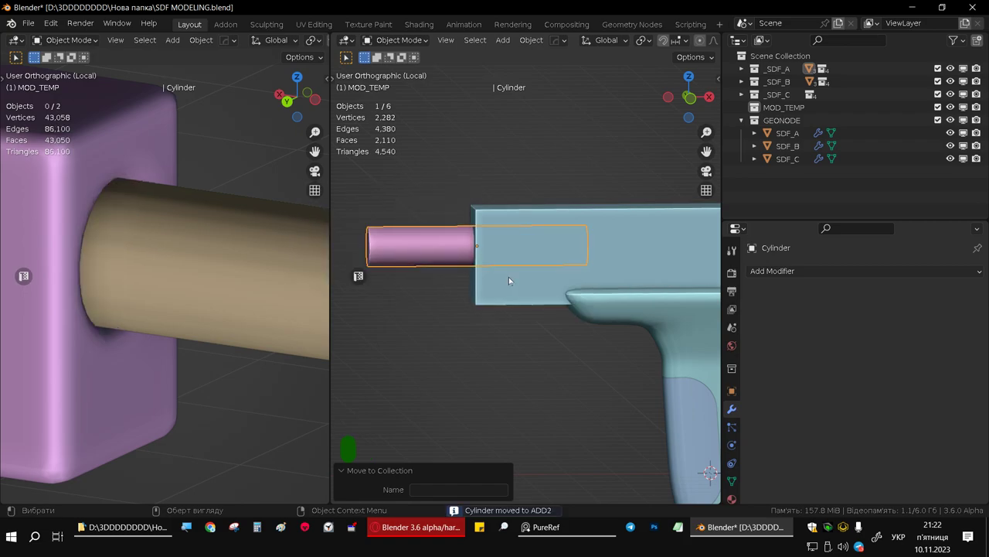
Step: Orbit around the model to inspect the rod protruding from the blended block
middle_click(177, 265)
scroll("down", 3)
middle_click(266, 282)
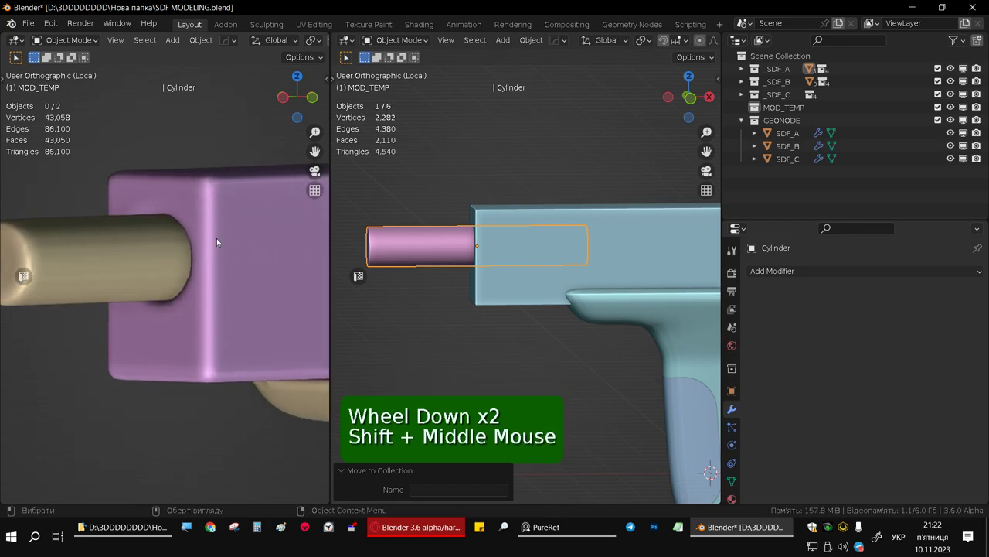
middle_click(231, 231)
middle_click(273, 259)
scroll("down", 3)
scroll("up", 3)
scroll("down", 3)
middle_click(229, 258)
scroll("up", 3)
middle_click(235, 262)
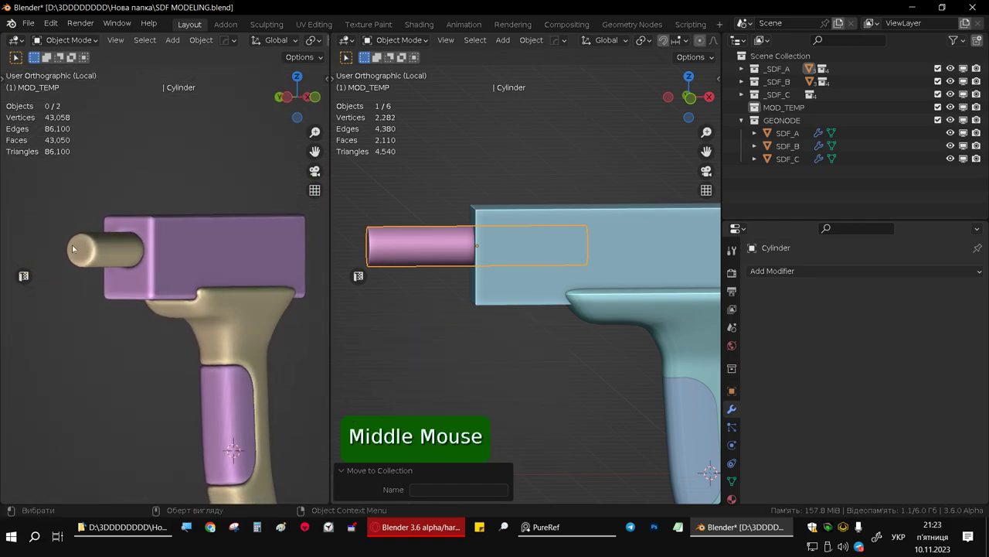
middle_click(195, 248)
scroll("up", 3)
scroll("down", 3)
middle_click(608, 265)
scroll("up", 3)
scroll("down", 3)
middle_click(555, 238)
Step: Add a mesh Plane and move it to the block's front end
left_click(550, 147)
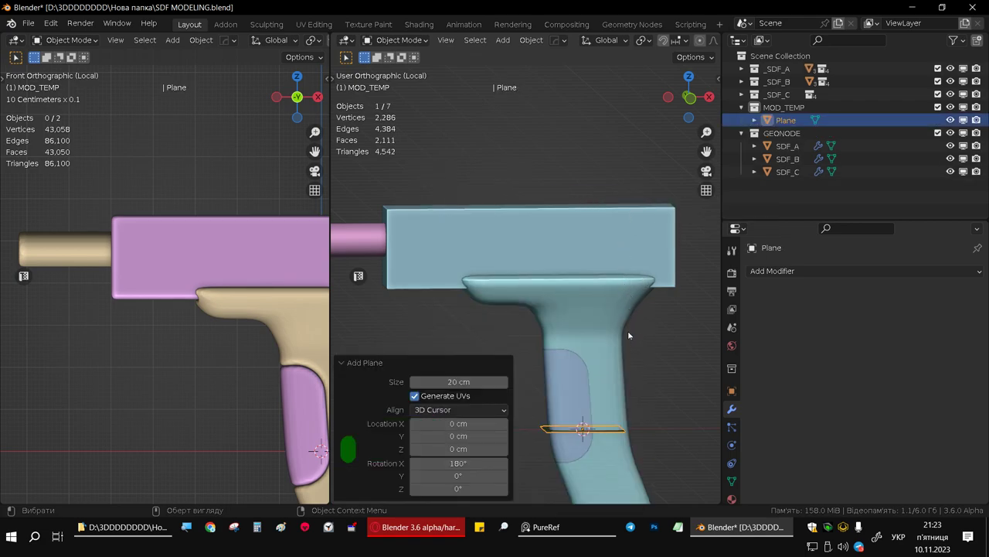
middle_click(619, 302)
middle_click(551, 306)
key("g")
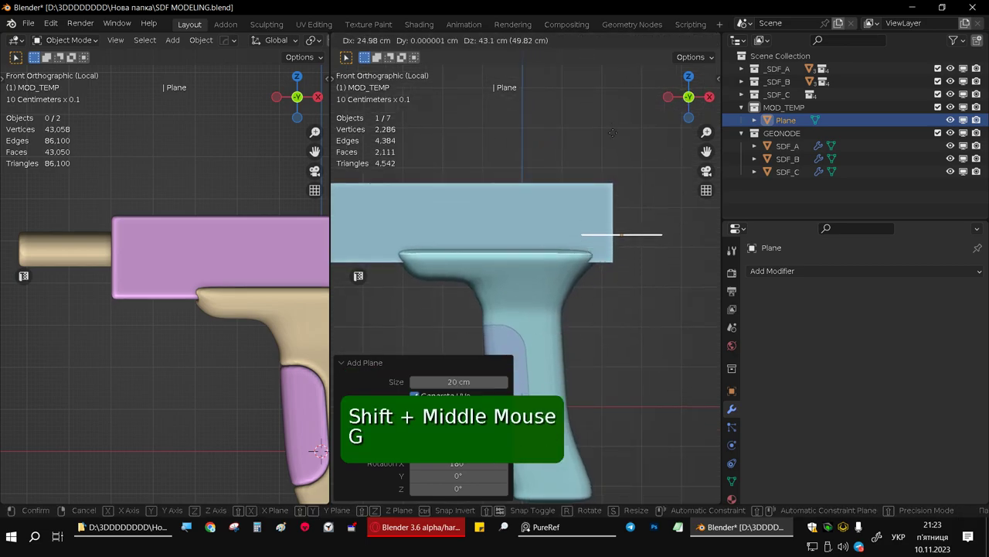
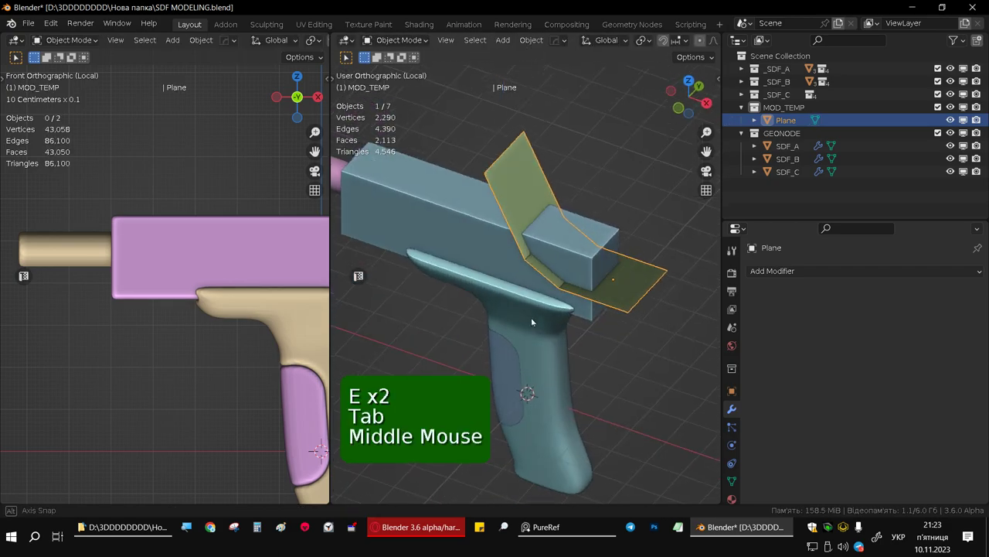
Step: Solidify the bent plane to 15.2 cm thickness and move it into CUT1.001 to carve an angled notch
left_click(789, 269)
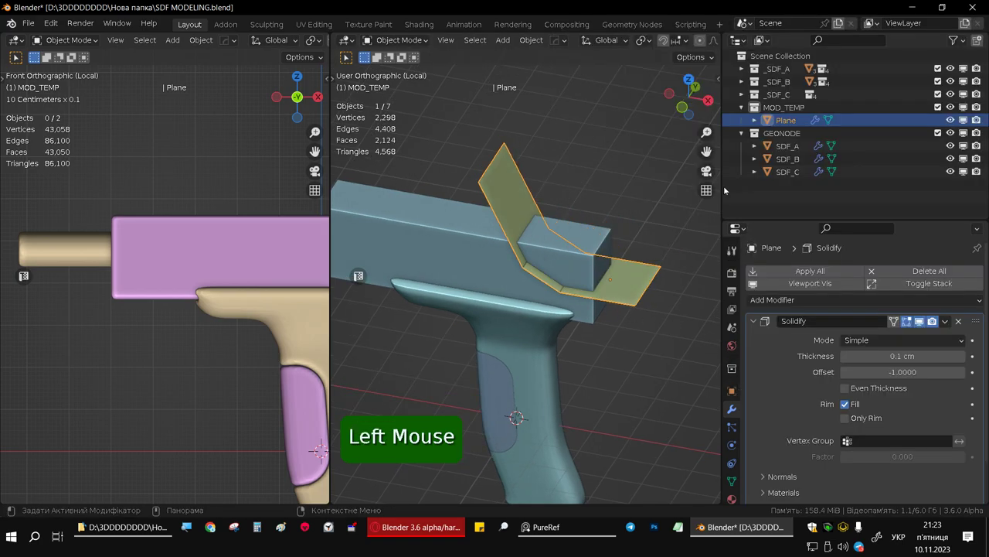
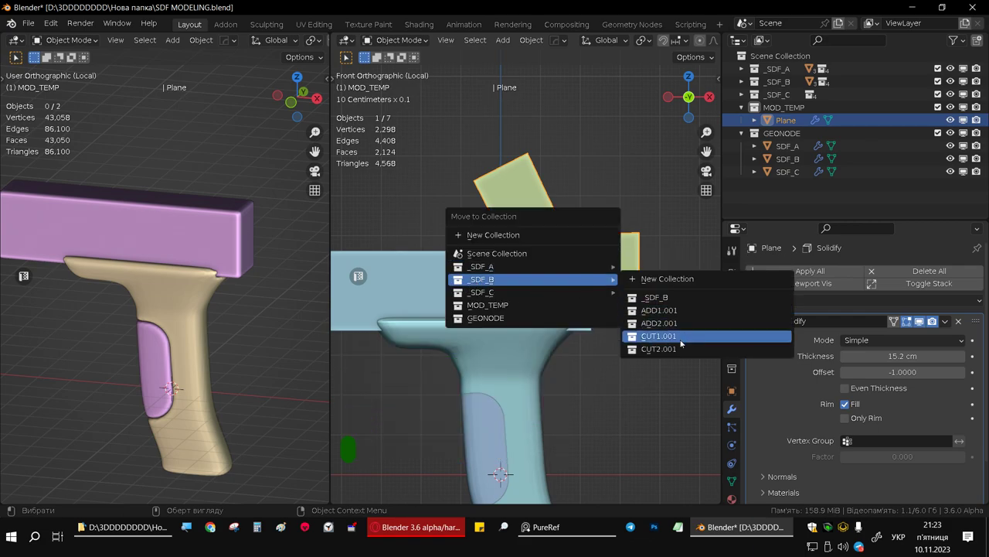
middle_click(198, 219)
scroll("down", 3)
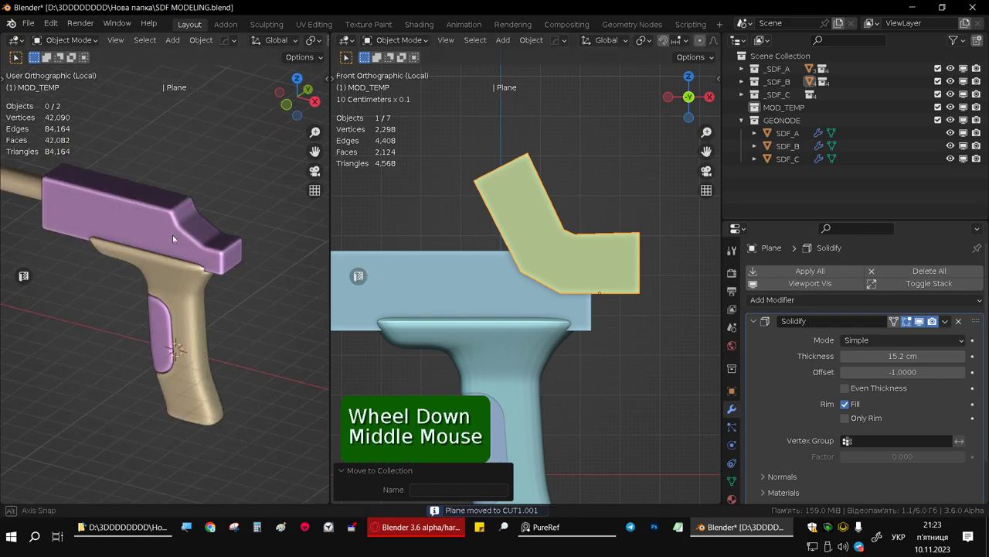
middle_click(272, 233)
scroll("down", 3)
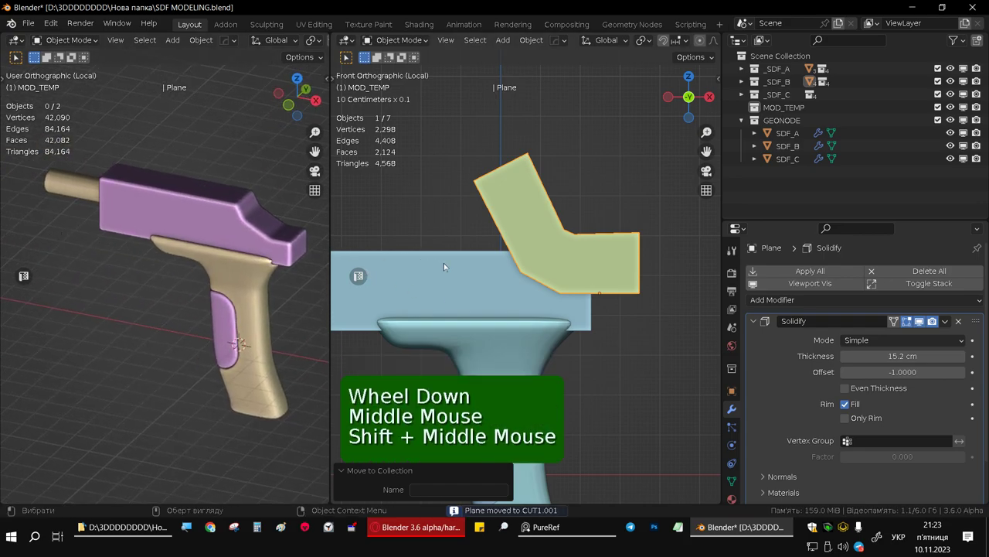
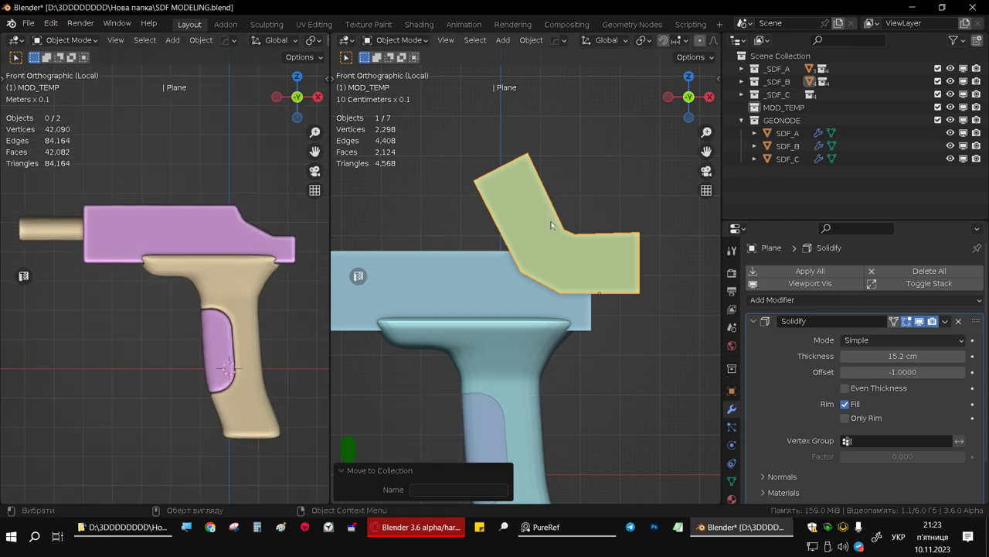
left_click(551, 226)
left_click(568, 235)
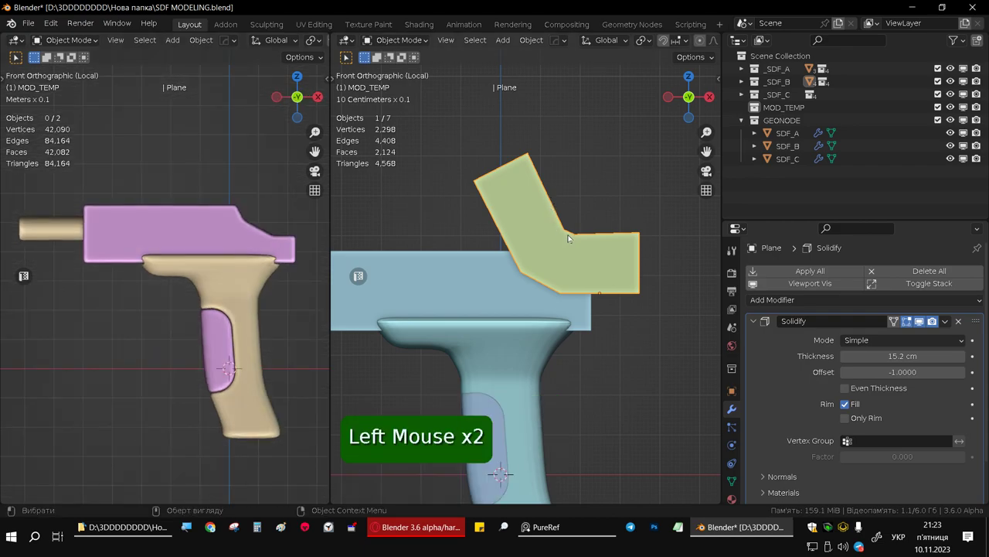
Step: Hide the cutter plane, then add a new cube Cube.004 and scale it at the block's far end
key("h")
middle_click(534, 266)
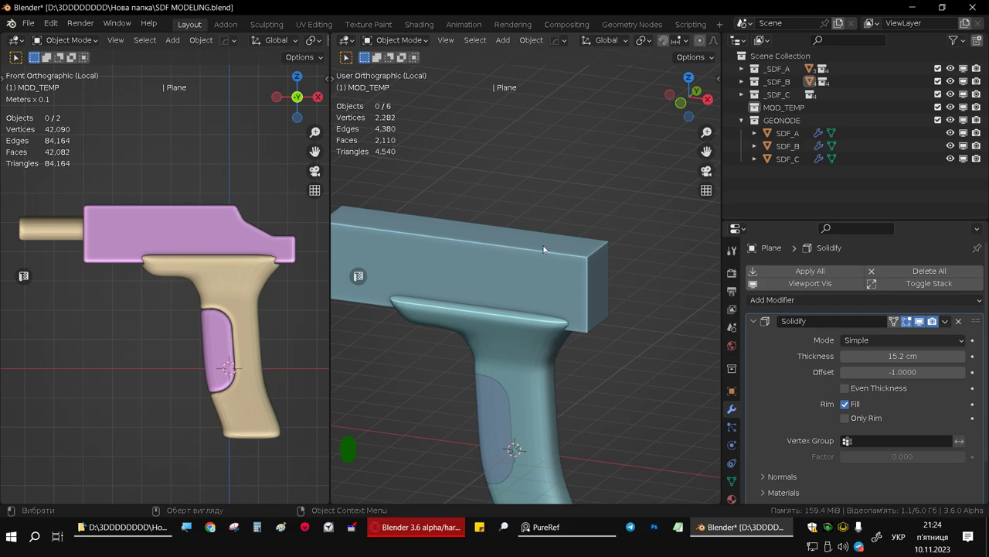
key("shift+a")
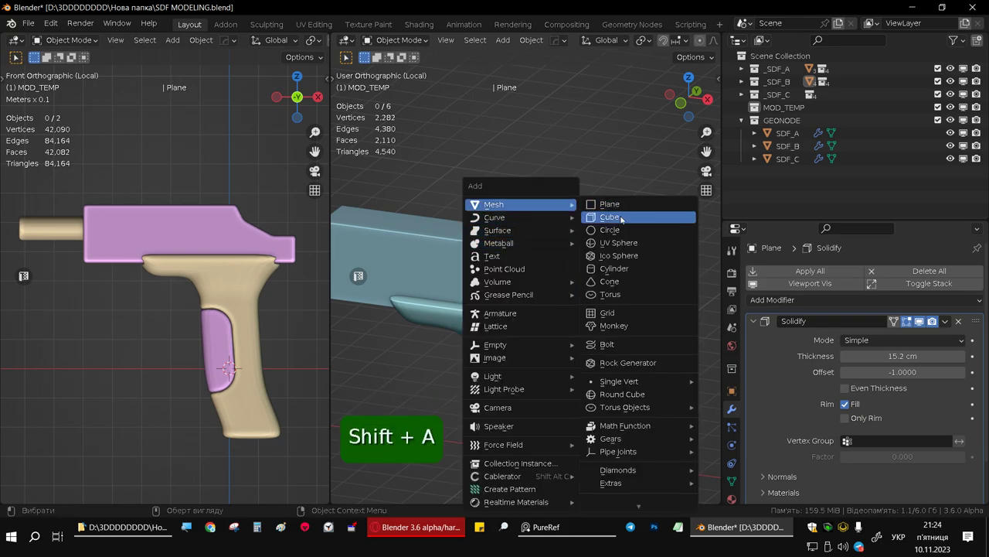
scroll("down", 3)
middle_click(580, 253)
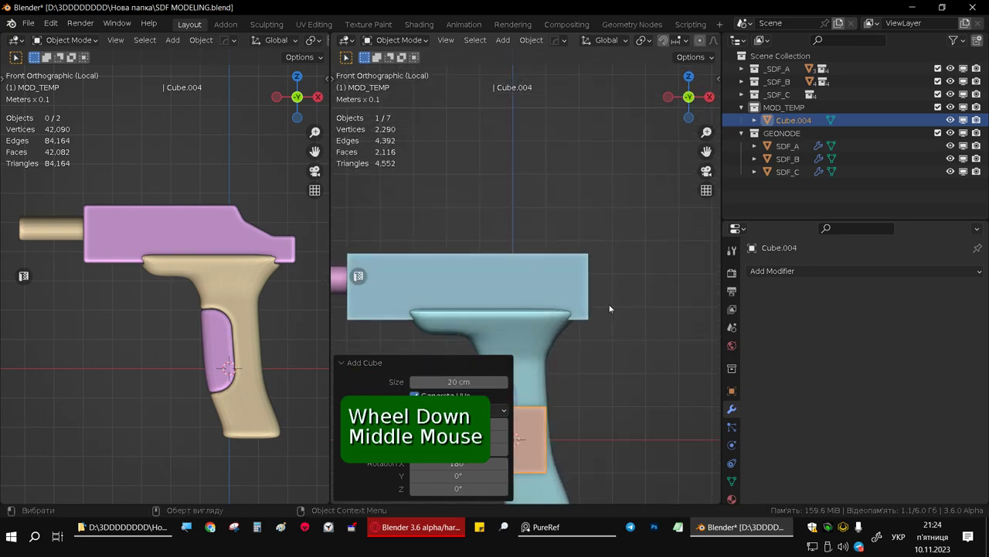
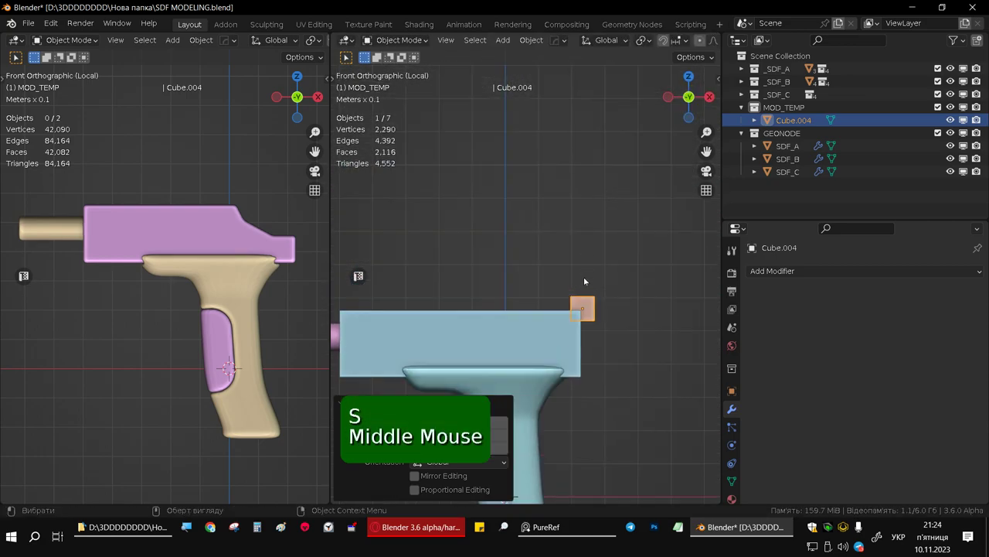
key("s")
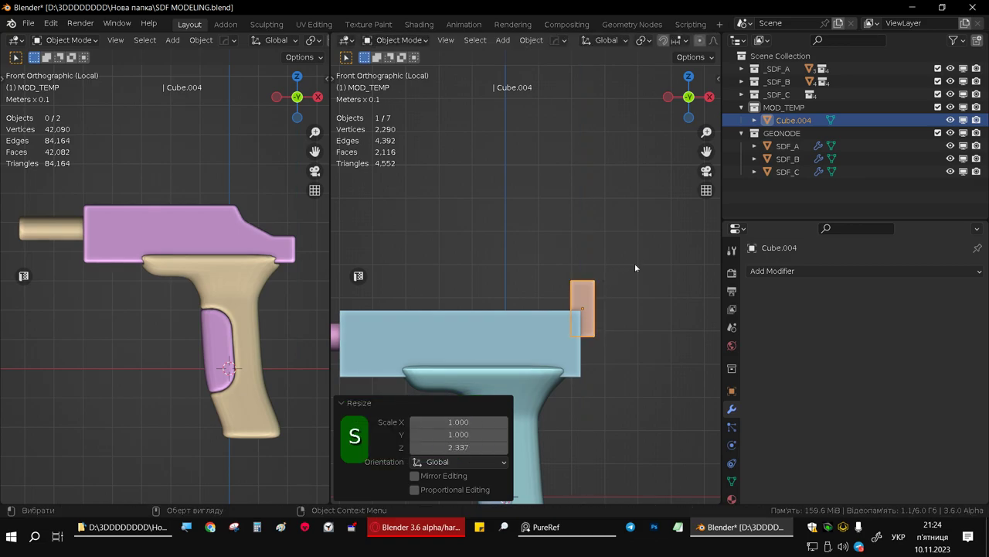
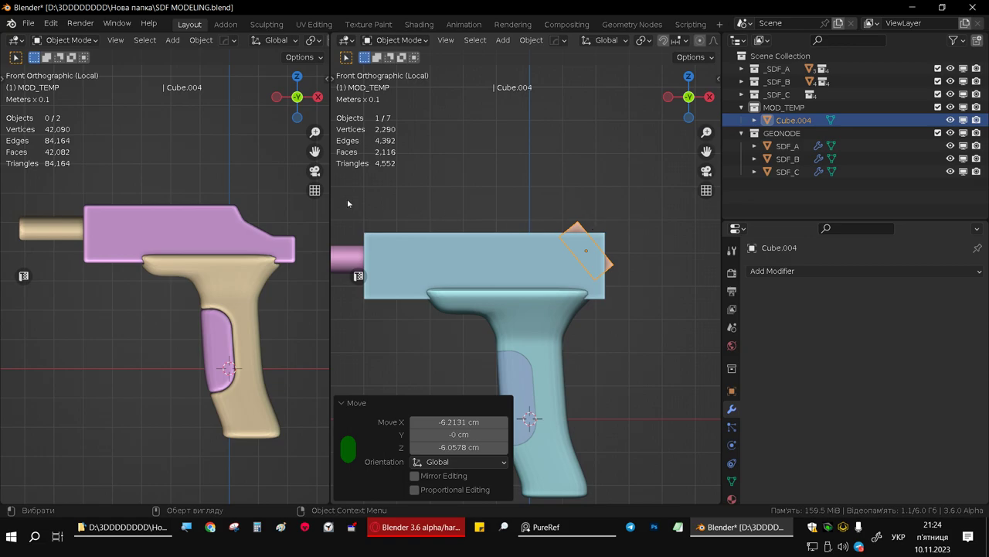
left_click(236, 186)
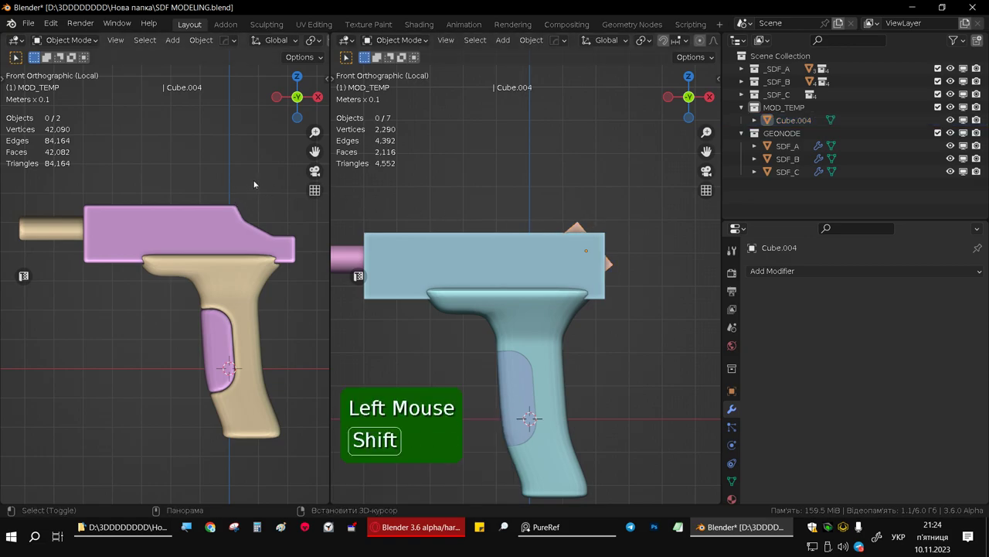
Step: Add a cube, scale and tilt it along the slanted edge and move it onto the slanted face
key("shift+a")
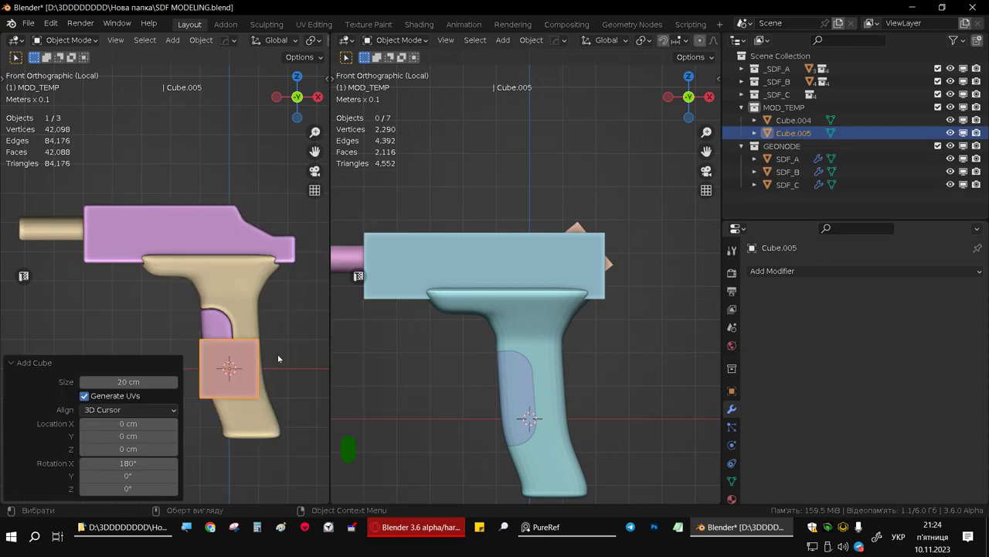
key("g")
scroll("up", 3)
scroll("down", 3)
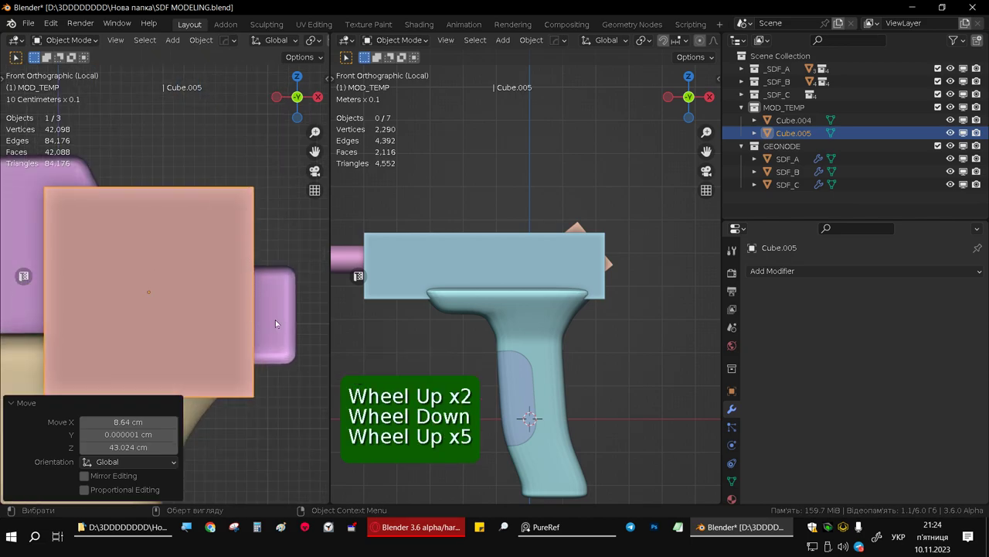
key("s")
scroll("up", 3)
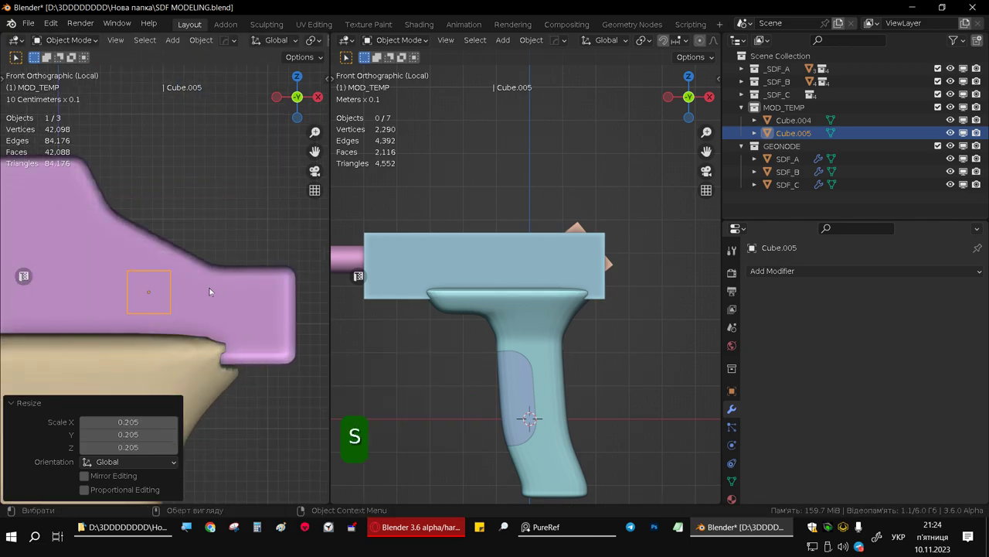
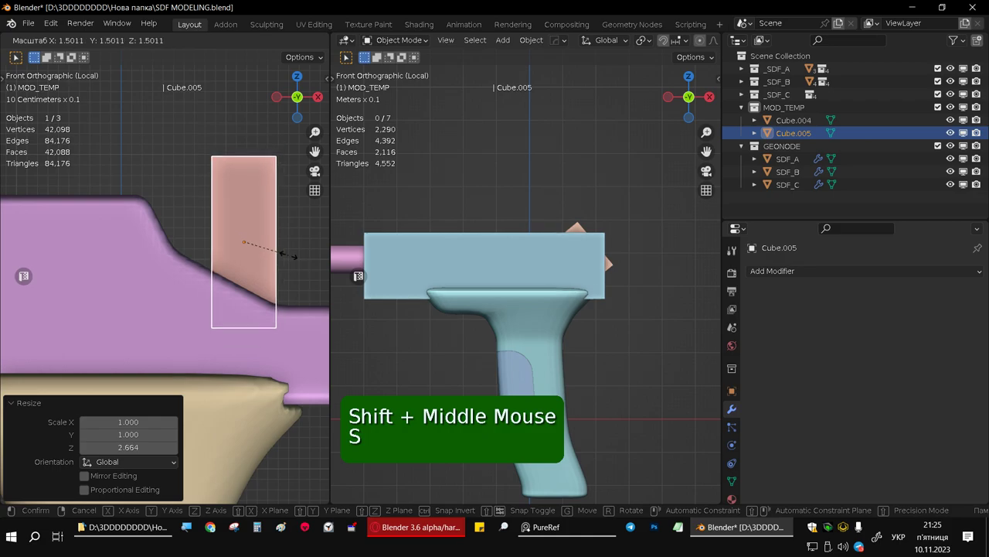
key("r")
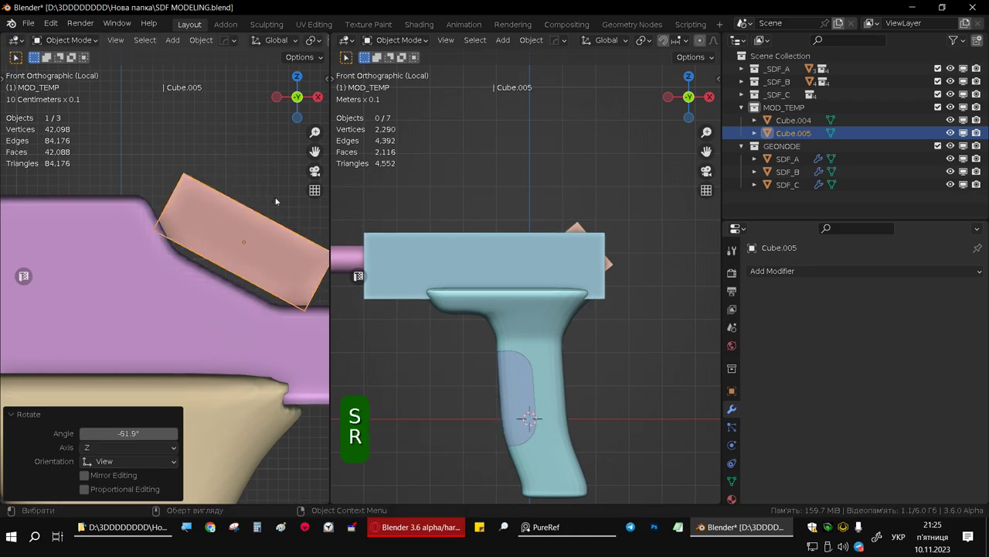
key("g")
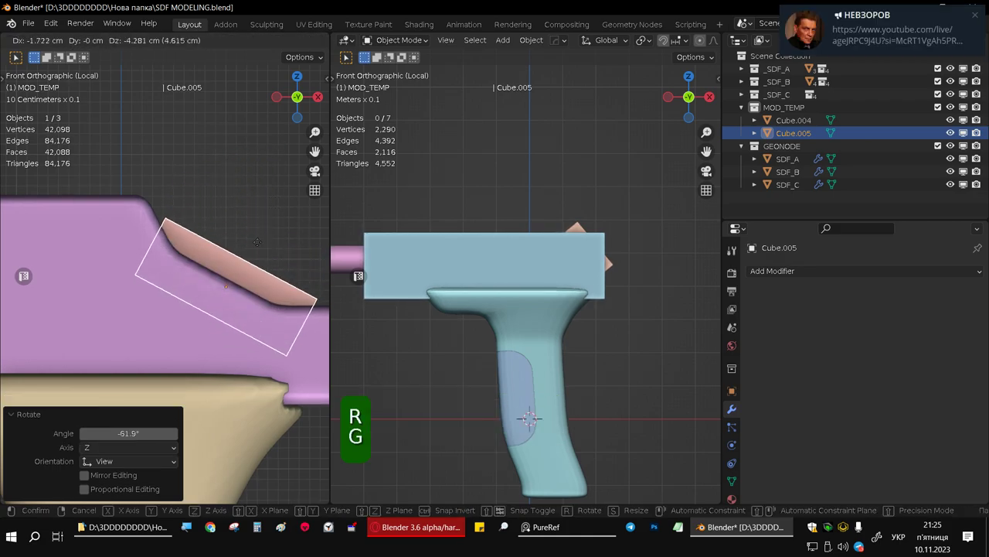
Step: Inspect the cutter's placement, then start moving it into the _SDF_B collection
middle_click(222, 246)
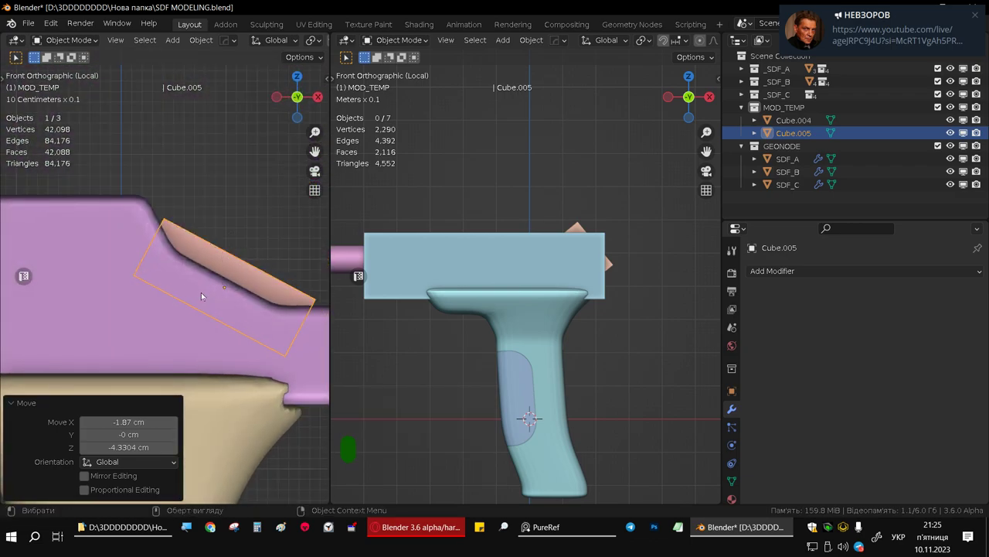
scroll("down", 3)
middle_click(201, 297)
scroll("down", 3)
middle_click(190, 248)
scroll("down", 3)
middle_click(211, 245)
scroll("up", 3)
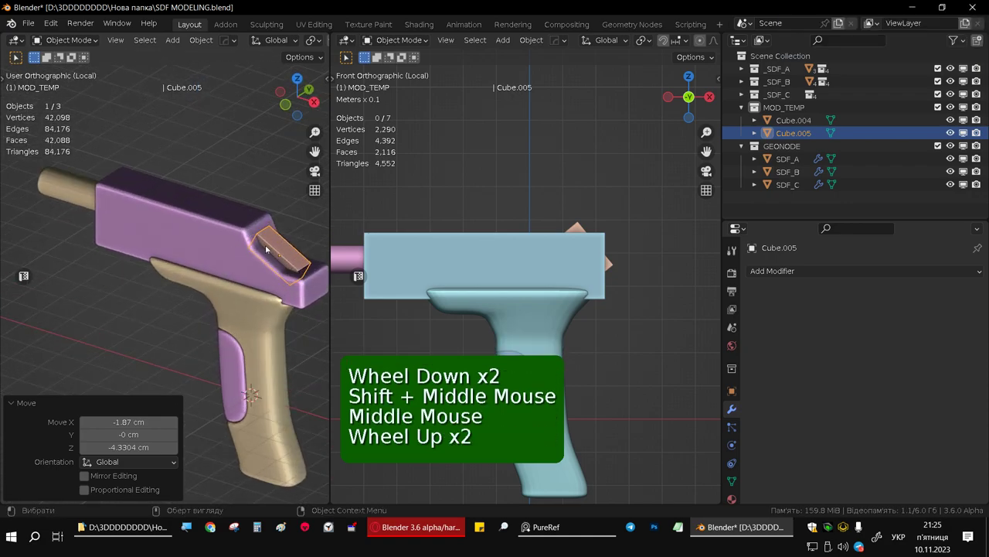
scroll("up", 3)
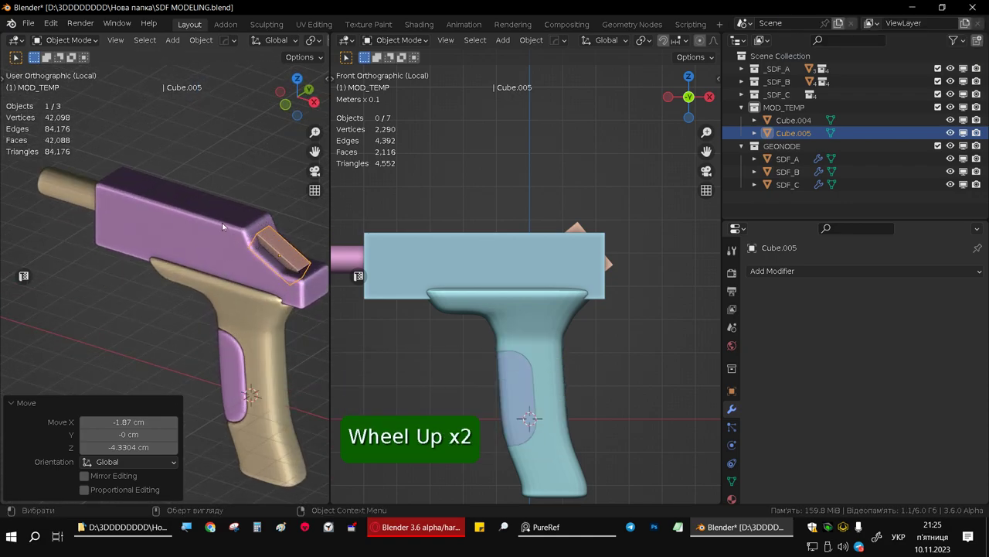
middle_click(258, 244)
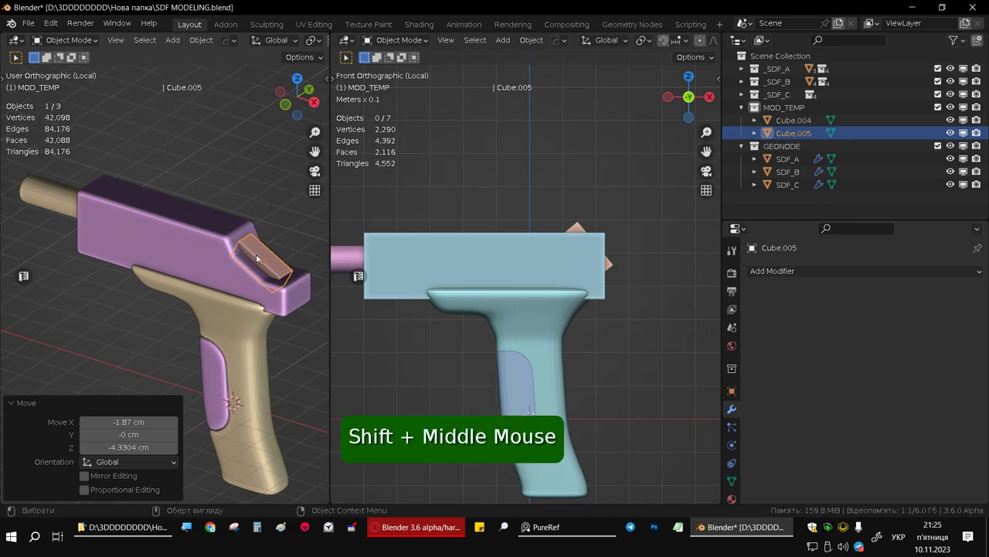
key("m")
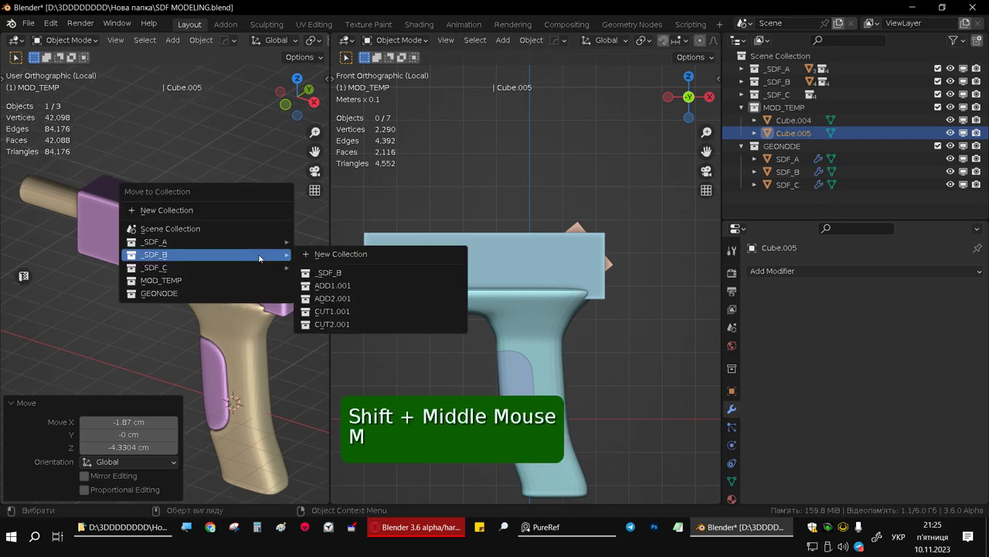
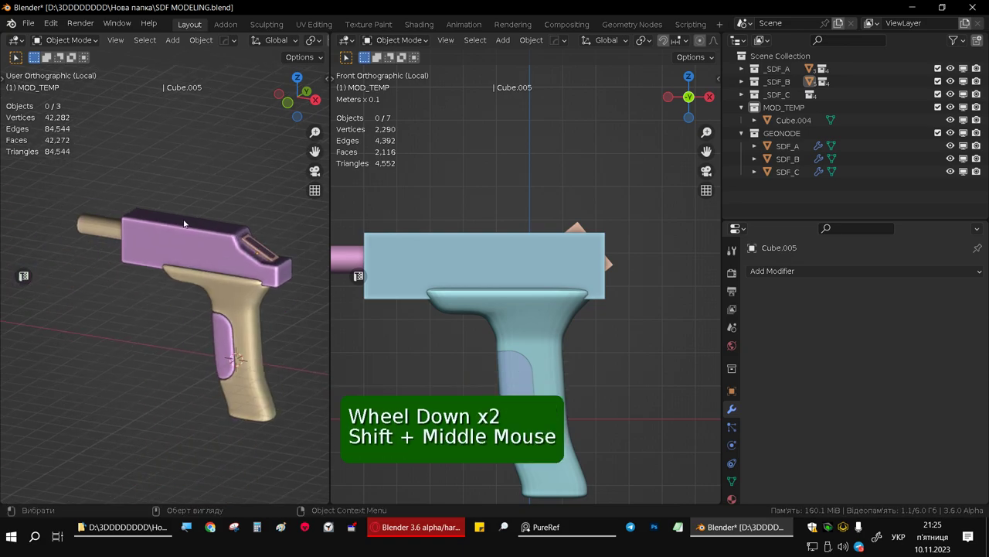
Step: Select SDF_A and SDF_B and orbit to check the groove carved along the slanted face
left_click(92, 225)
left_click(208, 241)
middle_click(214, 279)
left_click(77, 180)
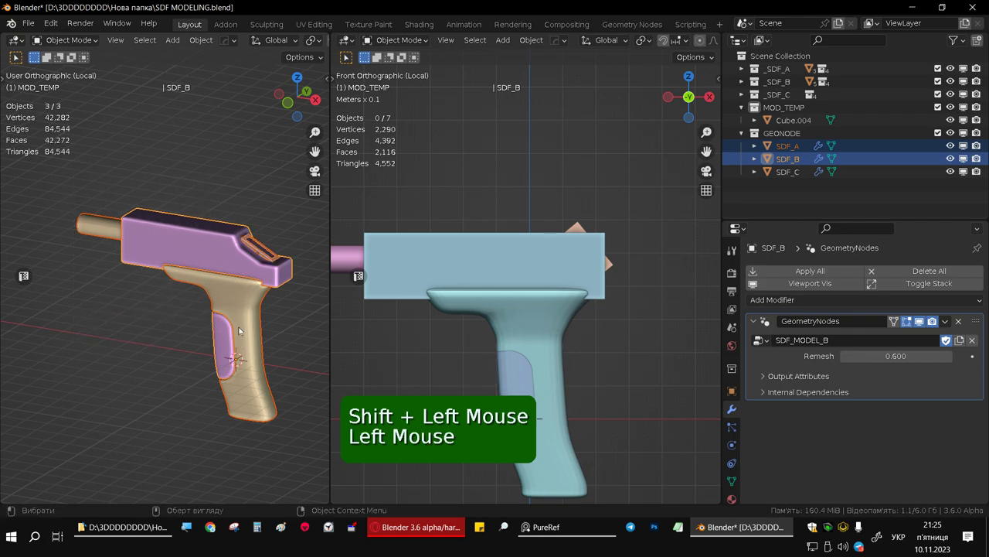
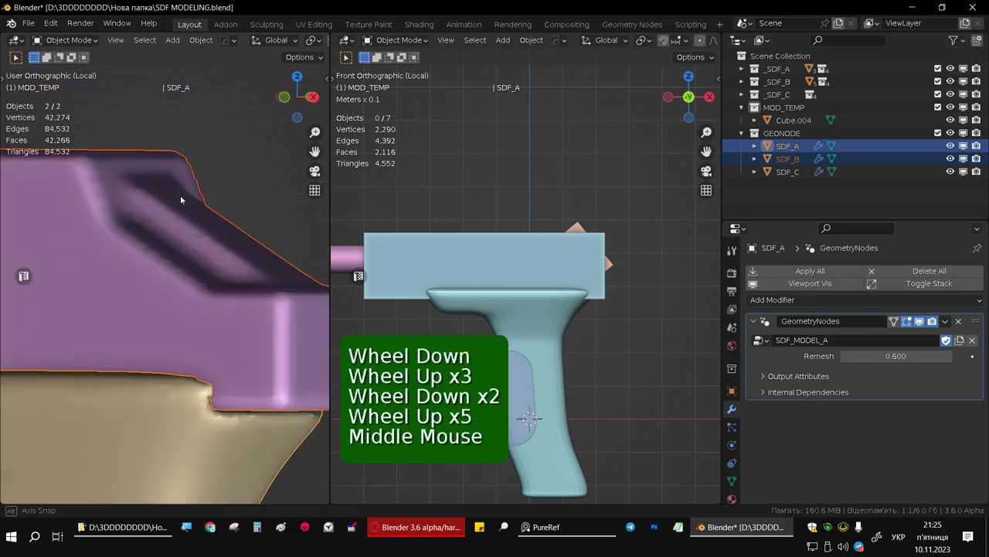
scroll("down", 3)
middle_click(106, 258)
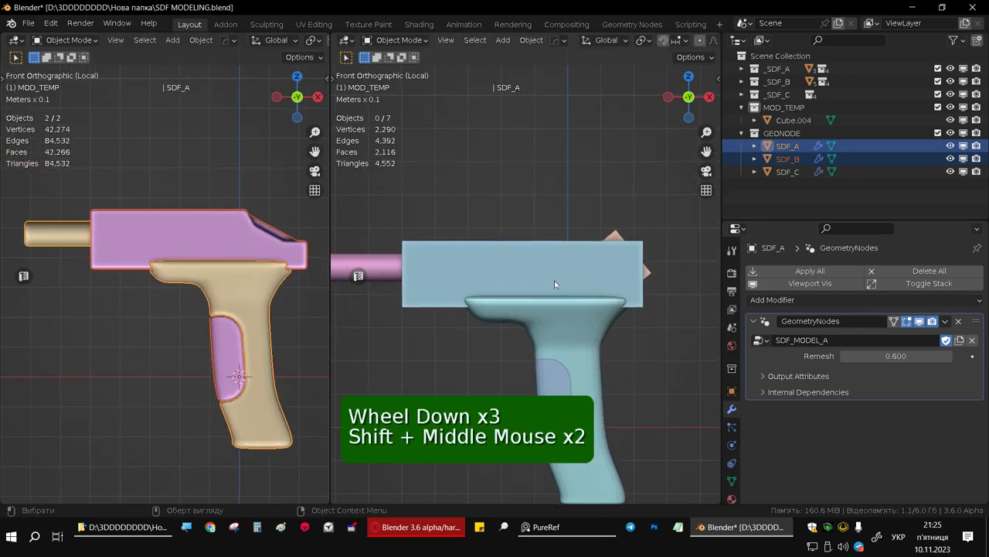
Step: Return to the front view and select the Cube.004 cutter
middle_click(569, 254)
left_click(652, 272)
middle_click(579, 274)
middle_click(567, 259)
left_click(499, 259)
Step: In Edit Mode, move, shrink and rotate Cube.004 into a thin slanted bar over the blue block
key("Tab")
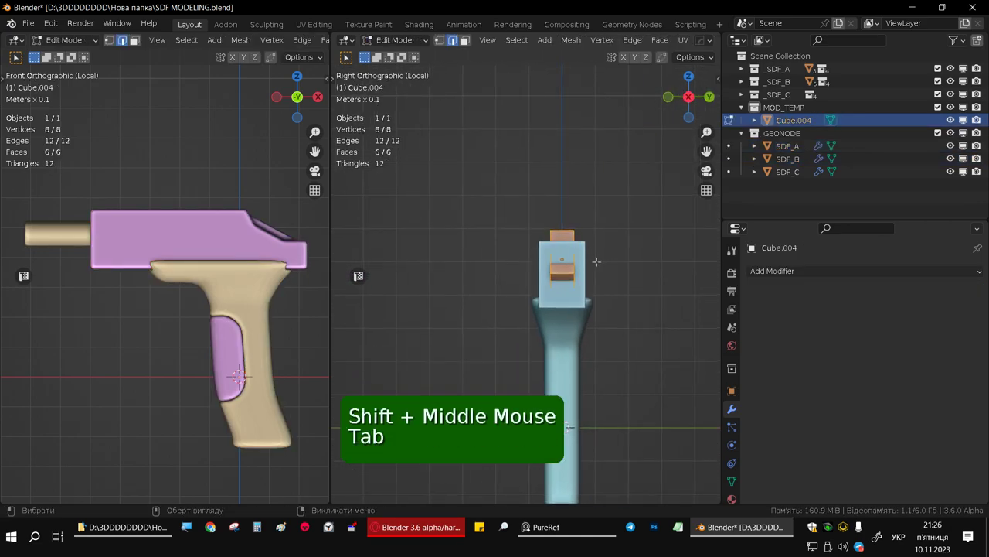
key("g")
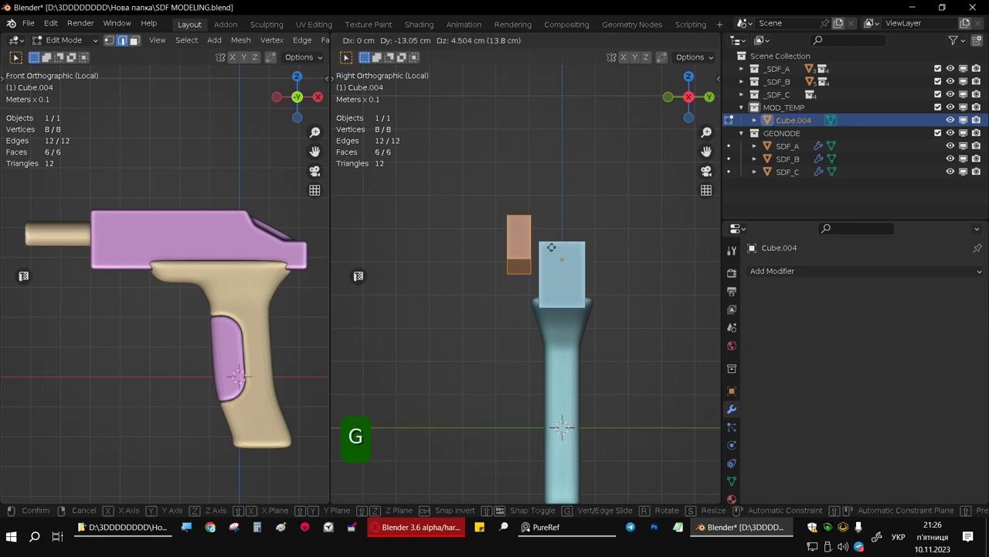
key("s")
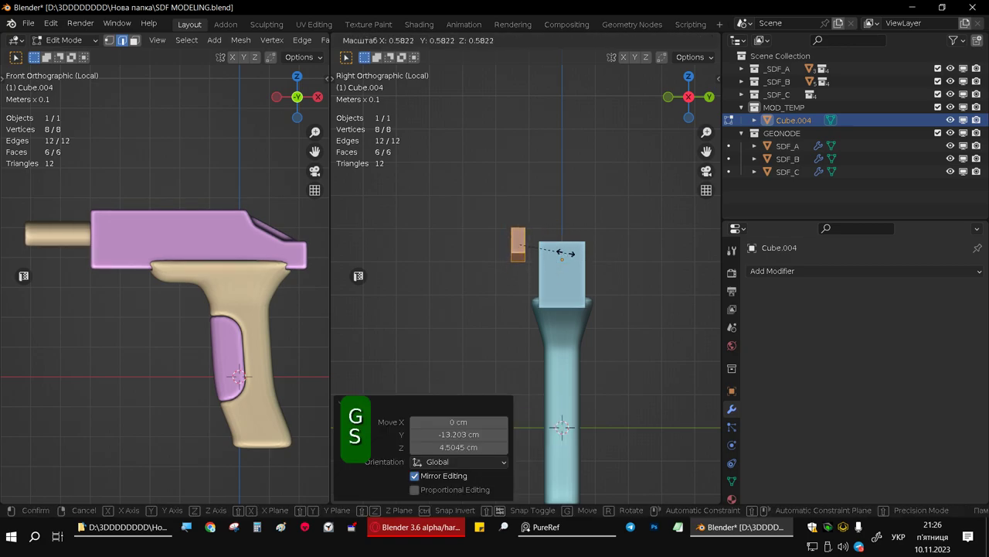
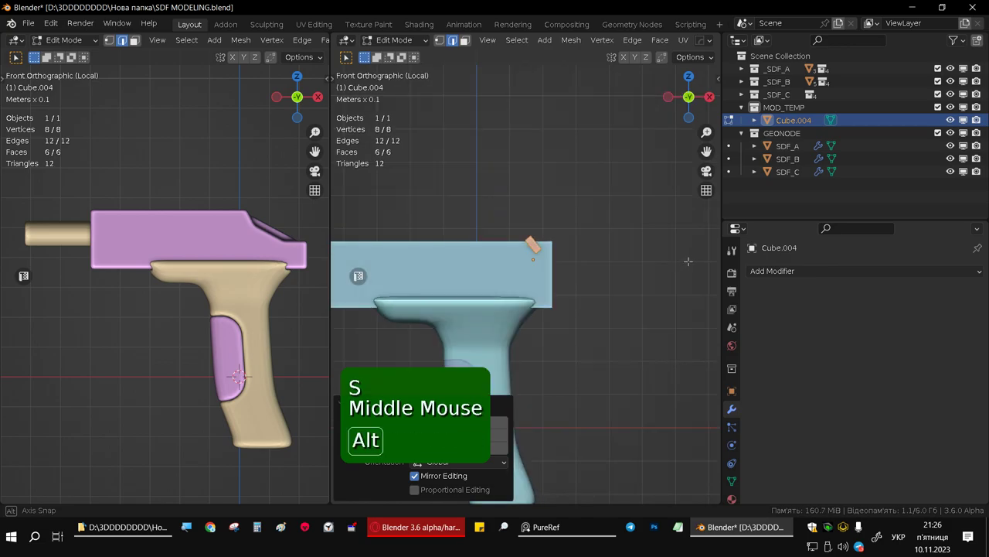
scroll("up", 3)
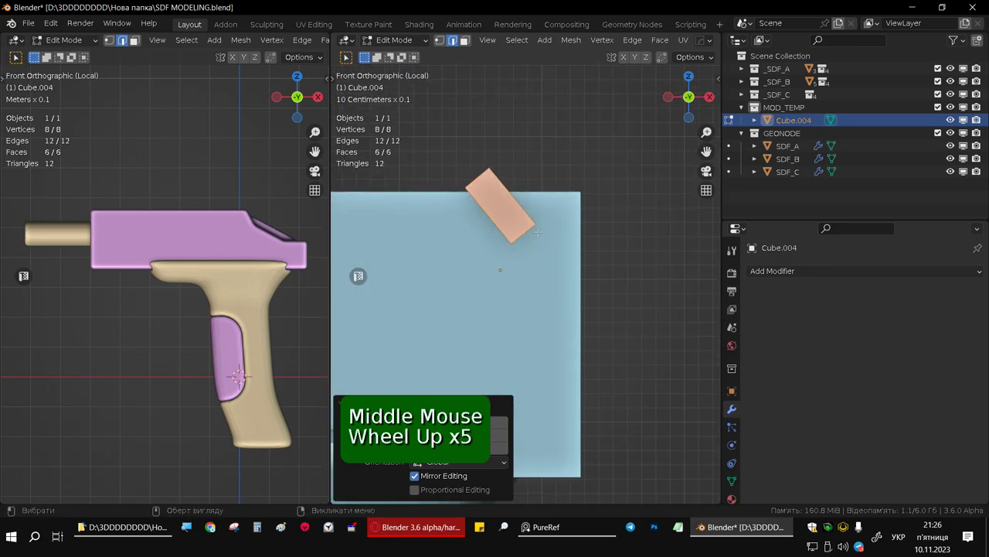
scroll("up", 3)
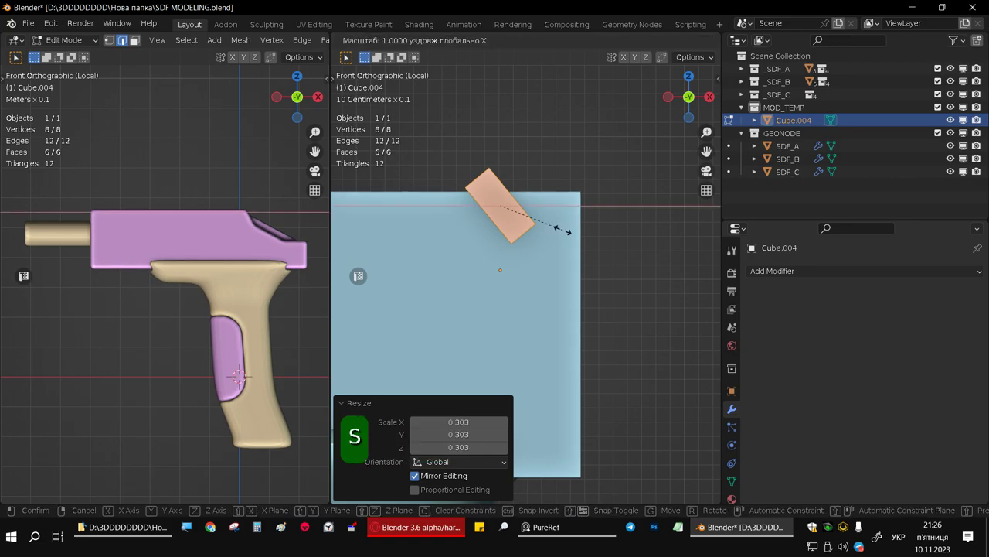
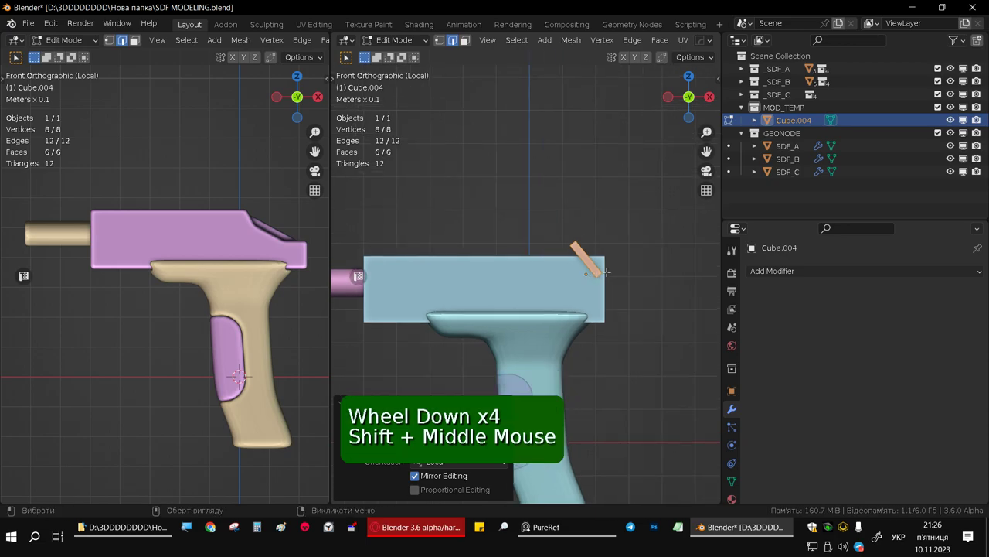
key("r")
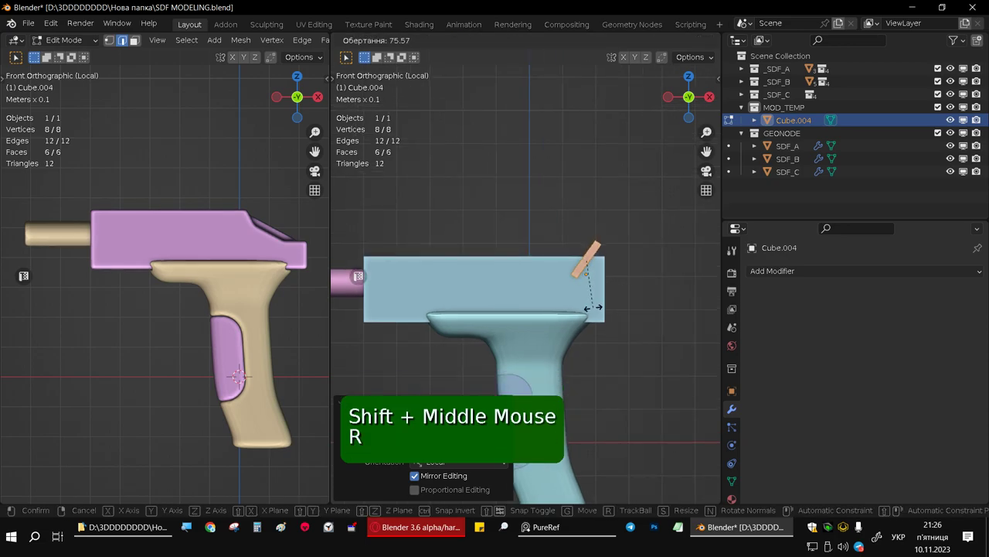
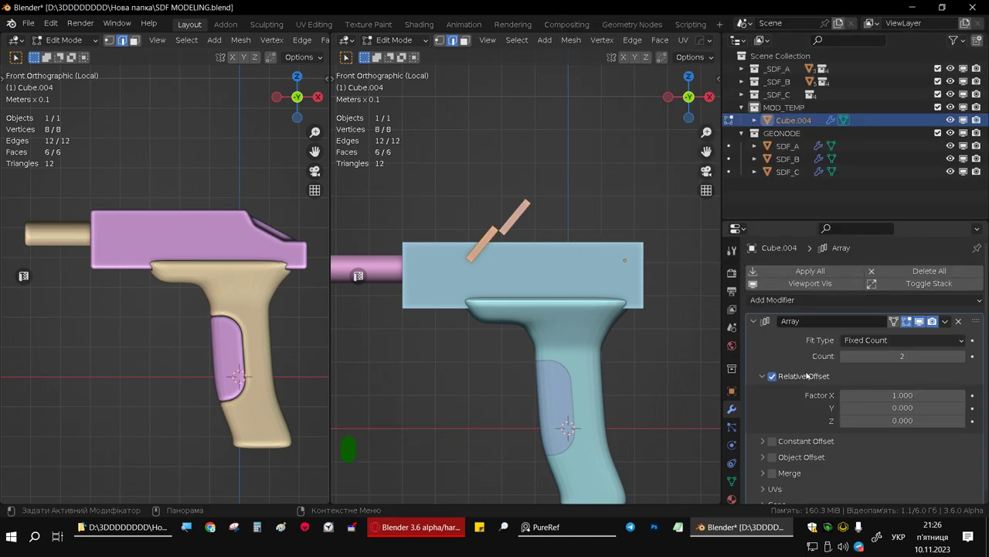
Step: Leave Edit Mode and apply the bar's rotation before arraying it along the block
key("Tab")
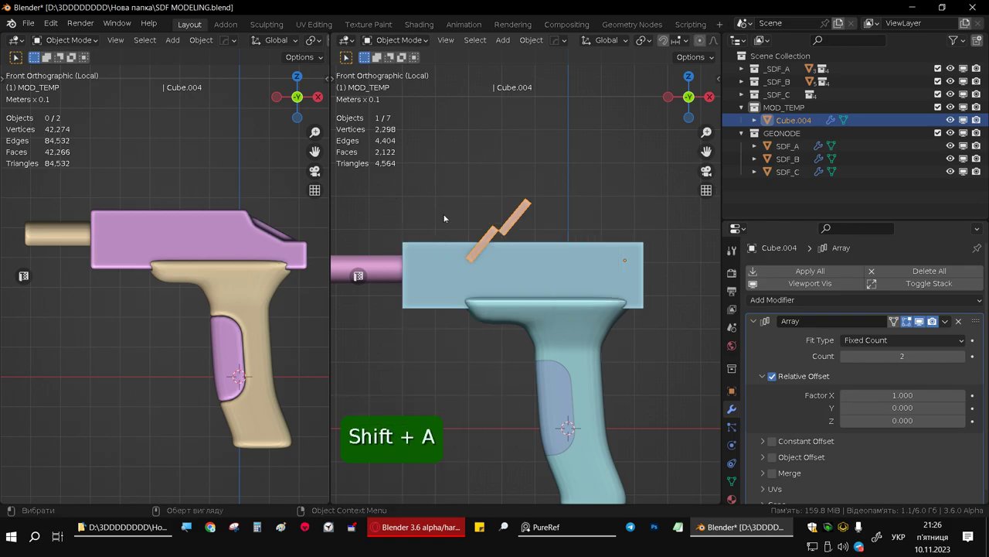
key("shift+a")
key("shift+a")
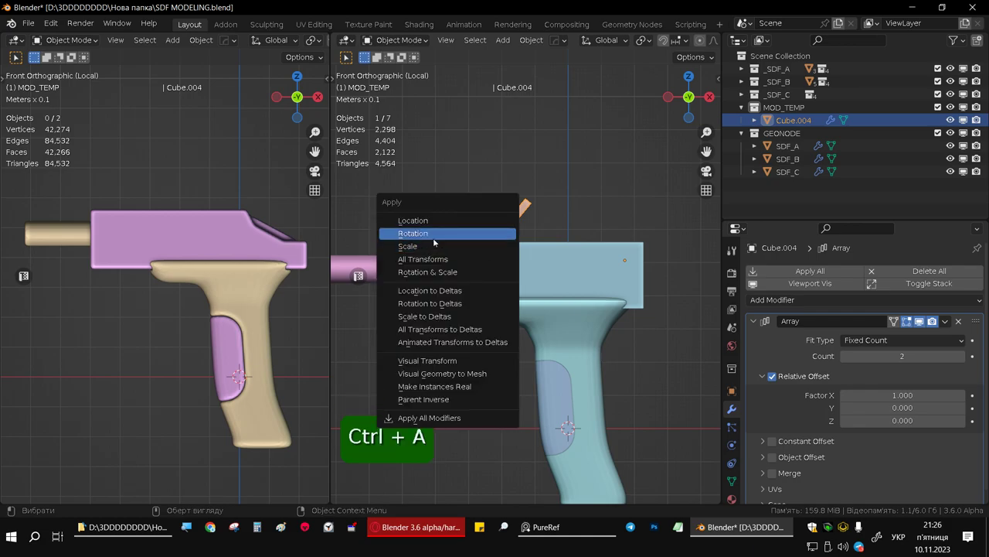